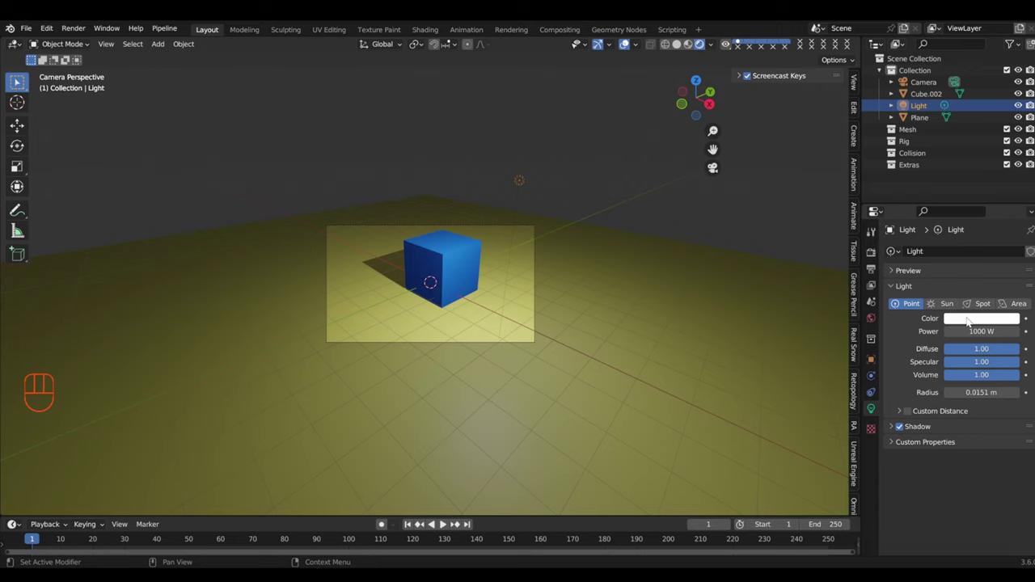
Step: Pick a magenta hue for the 1000 W point light so the plane glows pink
left_click(970, 321)
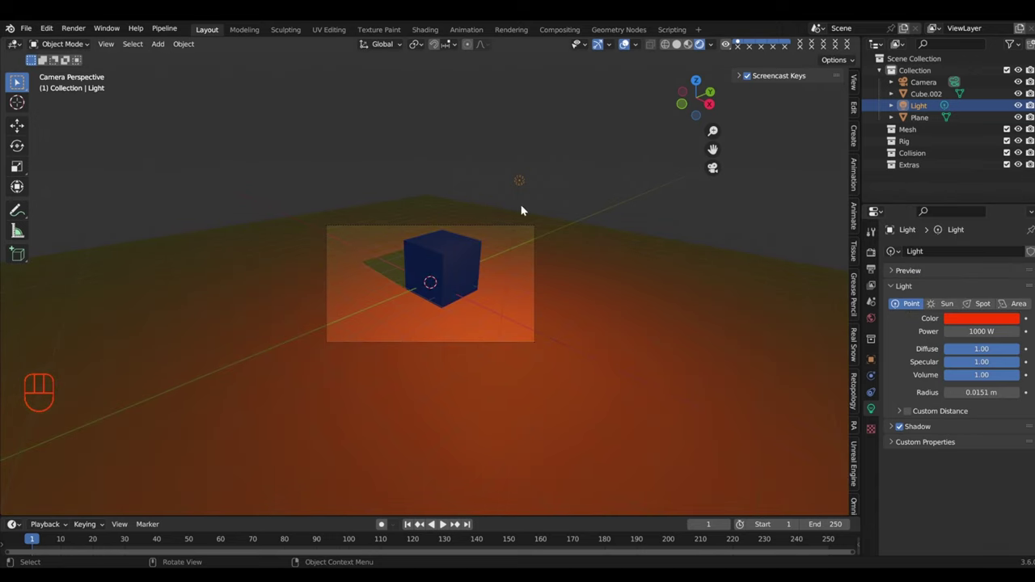
left_click_drag(527, 208, 509, 218)
key("KP_0")
left_click(986, 319)
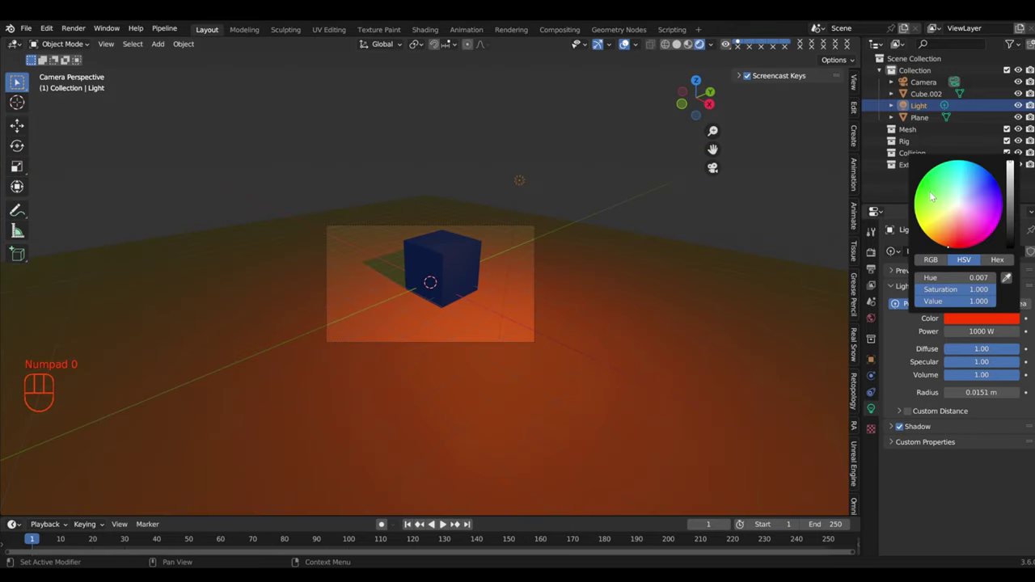
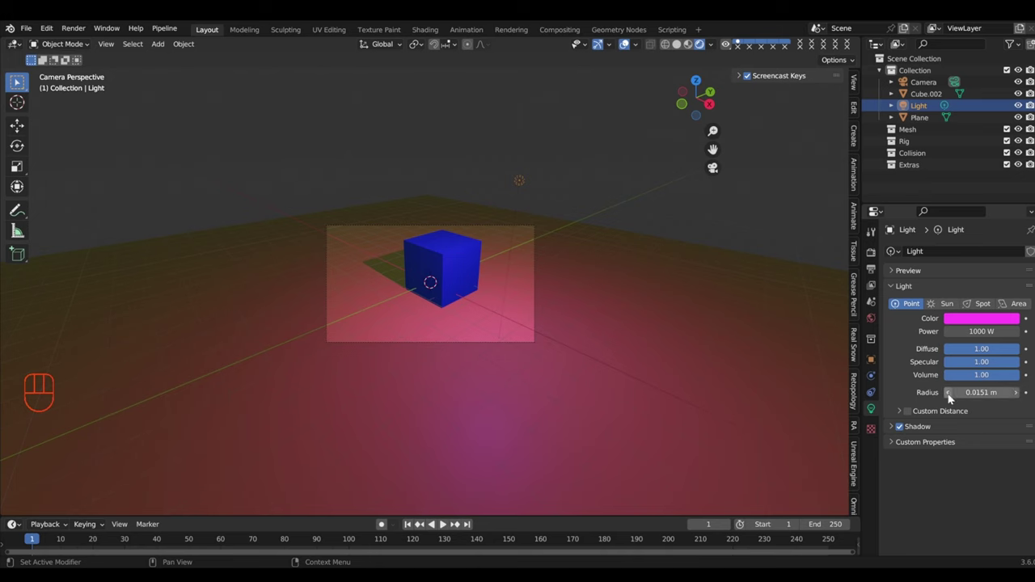
middle_click(594, 173)
left_click_drag(652, 209, 638, 194)
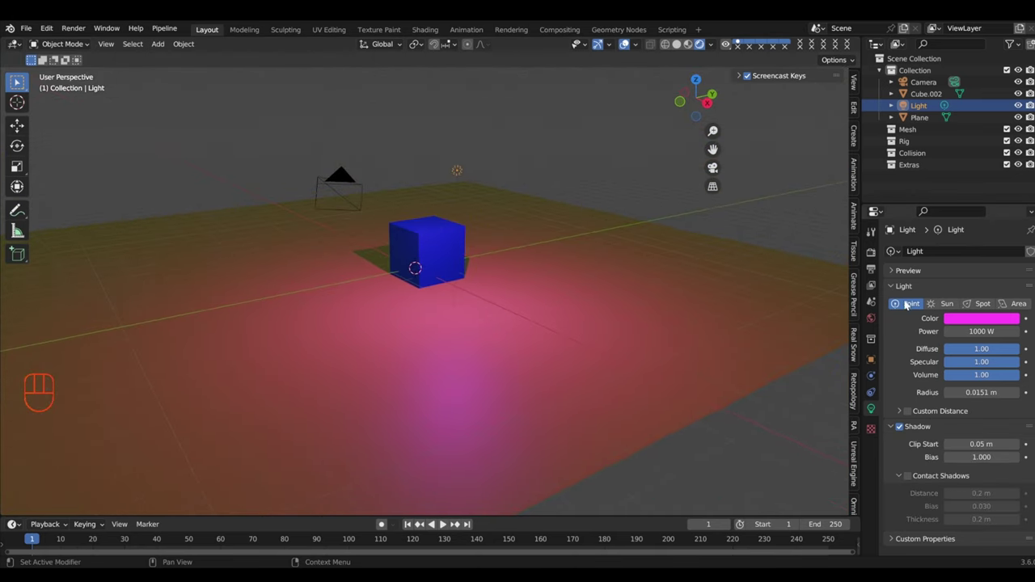
Step: Switch the magenta light to a Sun type and inspect how it tints the plane
left_click(951, 307)
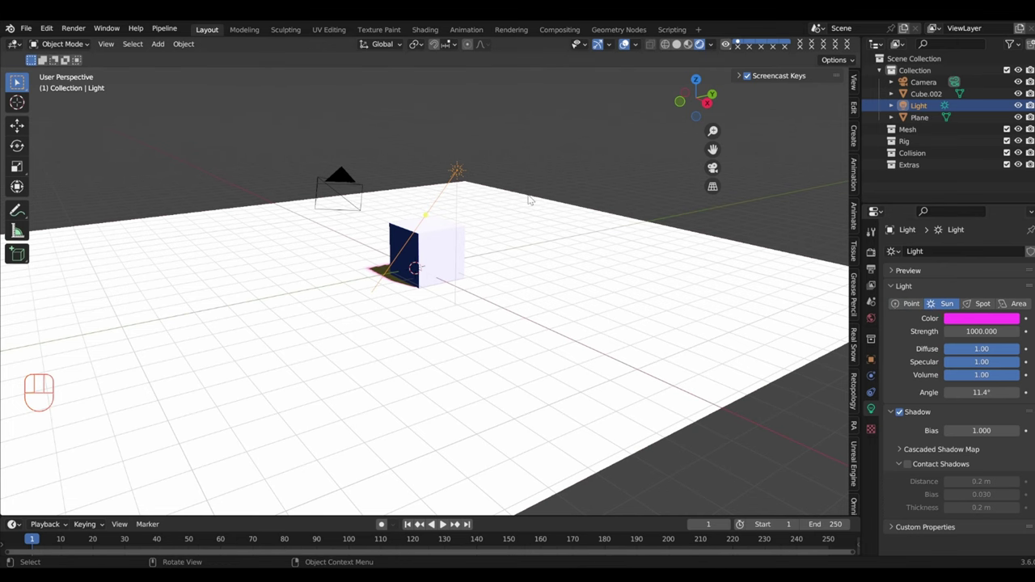
left_click(915, 304)
left_click_drag(287, 350, 510, 396)
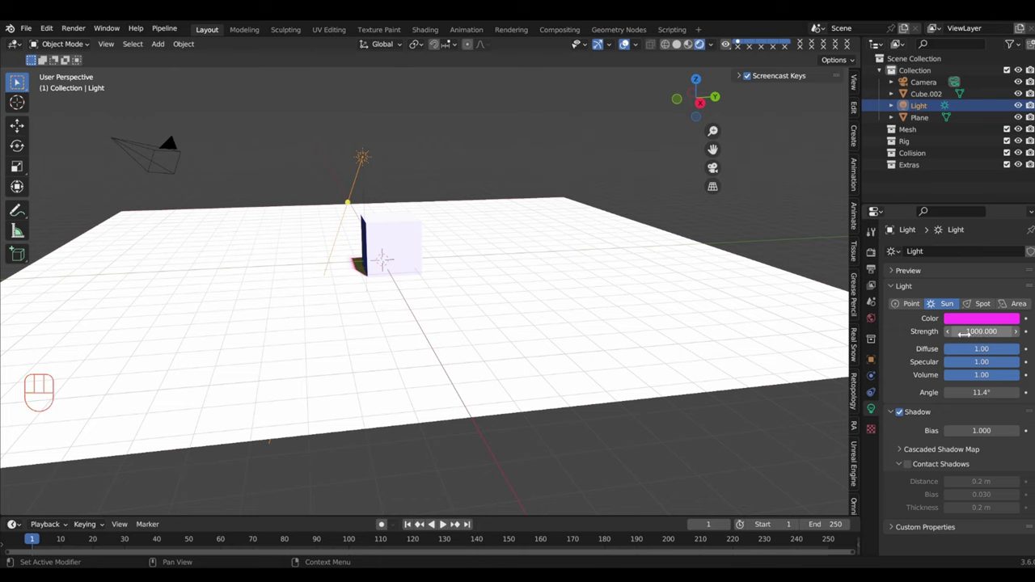
left_click_drag(502, 291, 286, 398)
left_click(913, 306)
Step: Set the light strength to 5, then make it a dim 5 W spot light
middle_click(604, 341)
left_click_drag(655, 201, 339, 455)
left_click(338, 455)
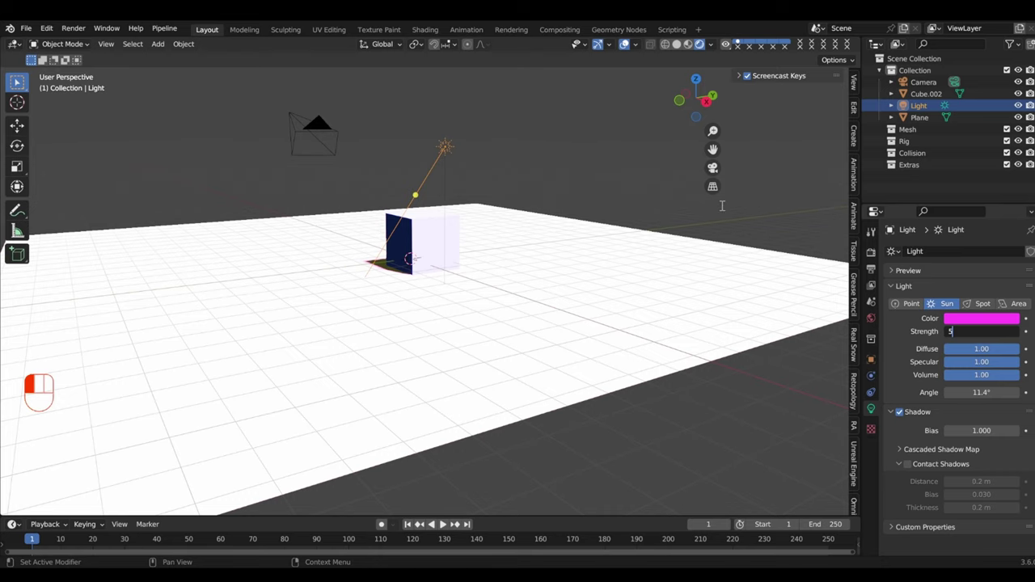
left_click_drag(450, 223, 484, 255)
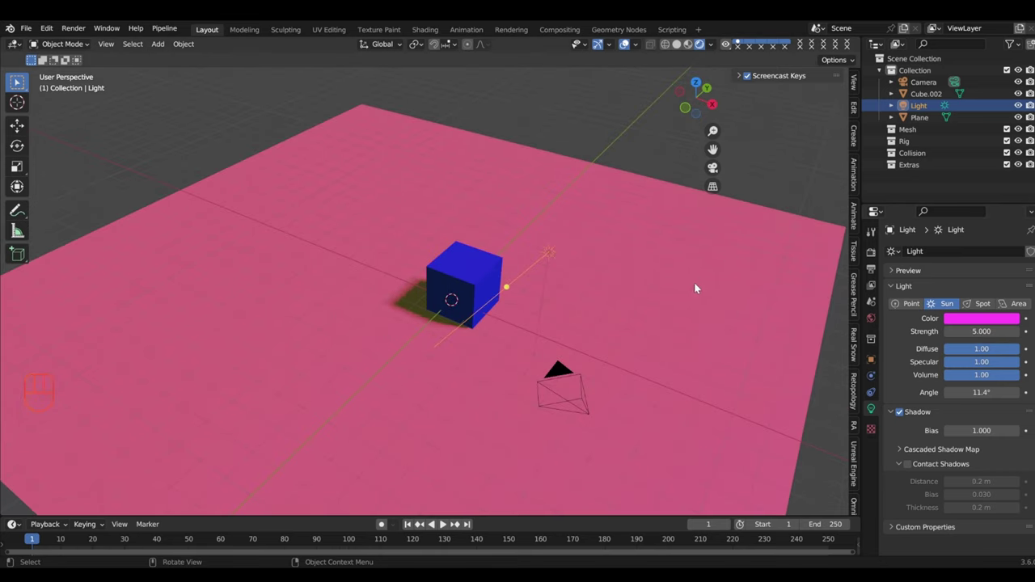
left_click_drag(642, 256, 625, 243)
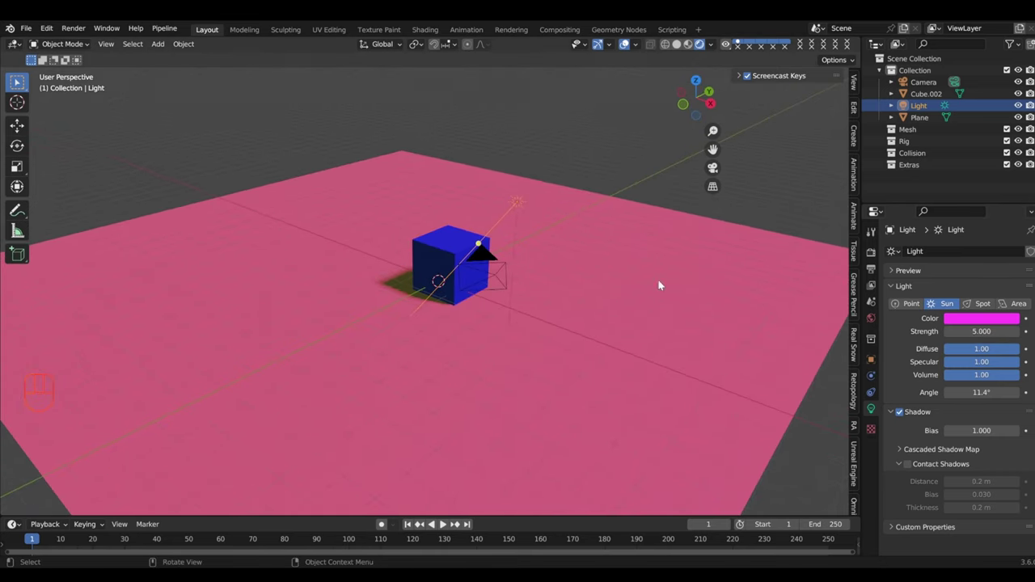
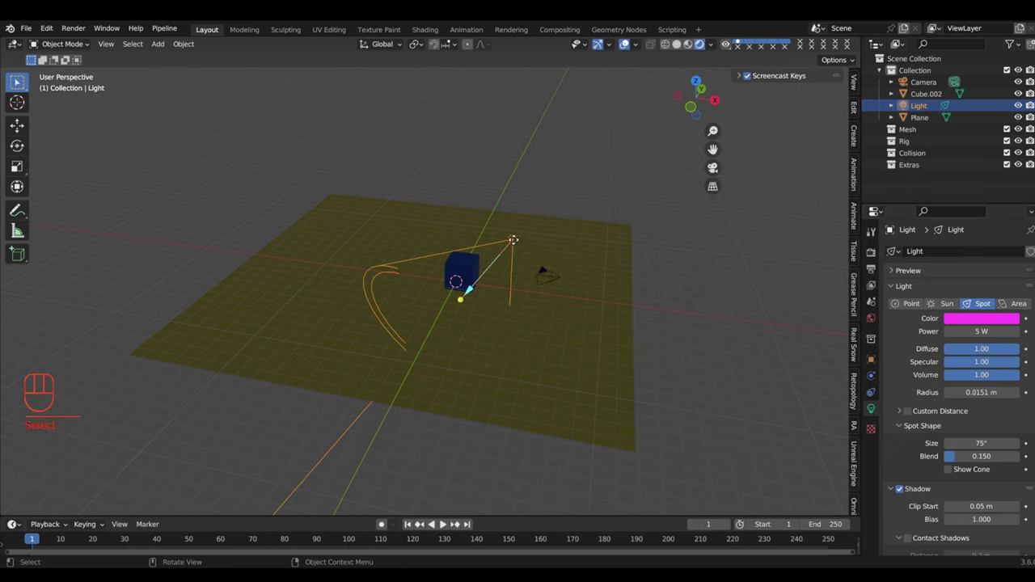
Step: Move the spot light up above the cube and raise its power to 1000 W
key("g")
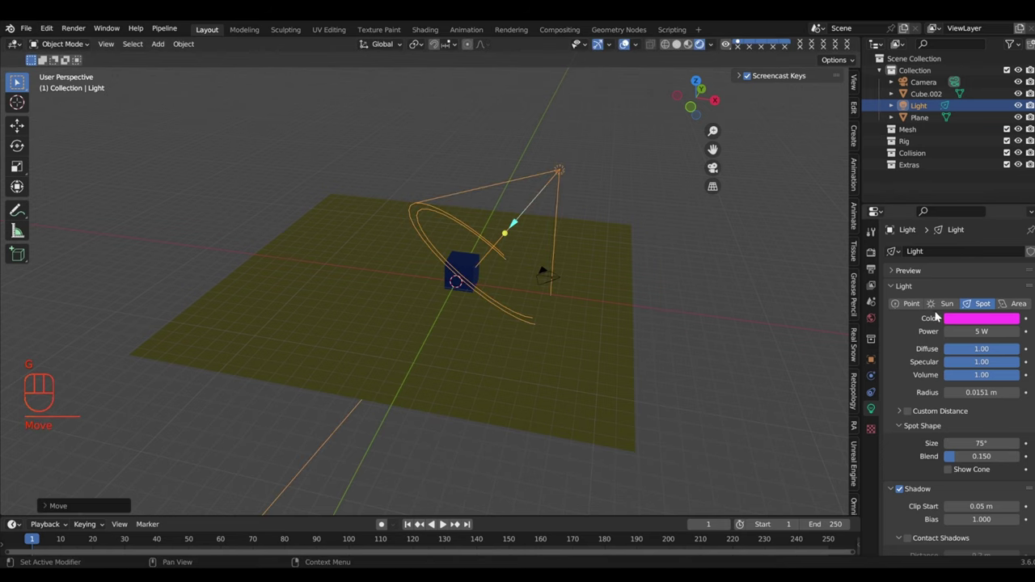
left_click_drag(551, 196, 551, 181)
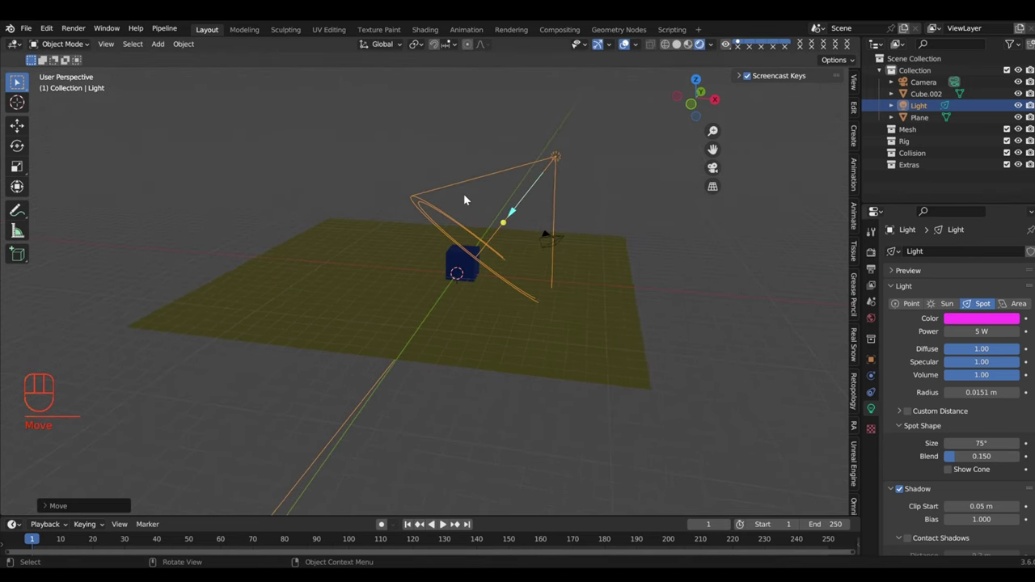
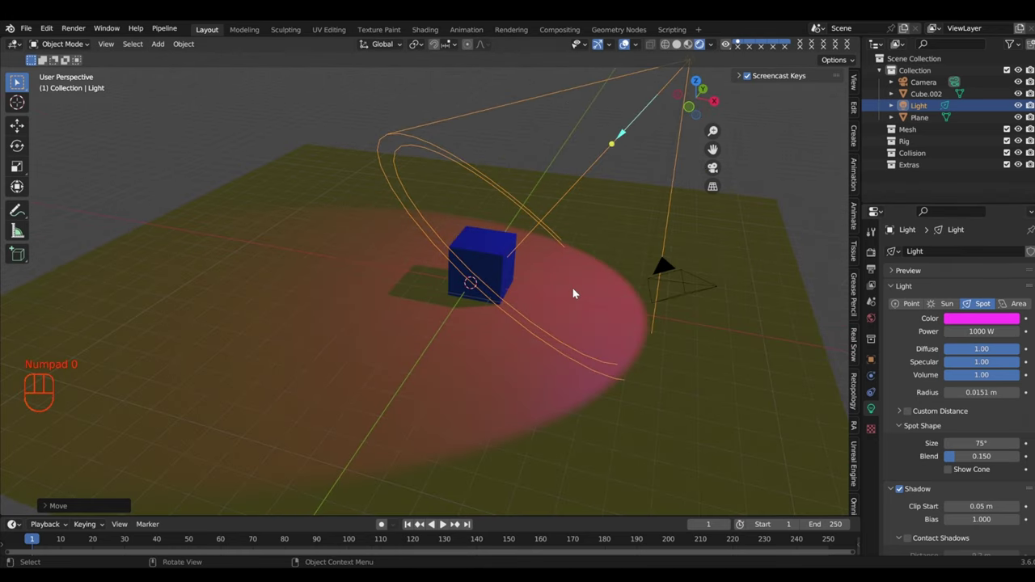
left_click_drag(583, 309, 552, 290)
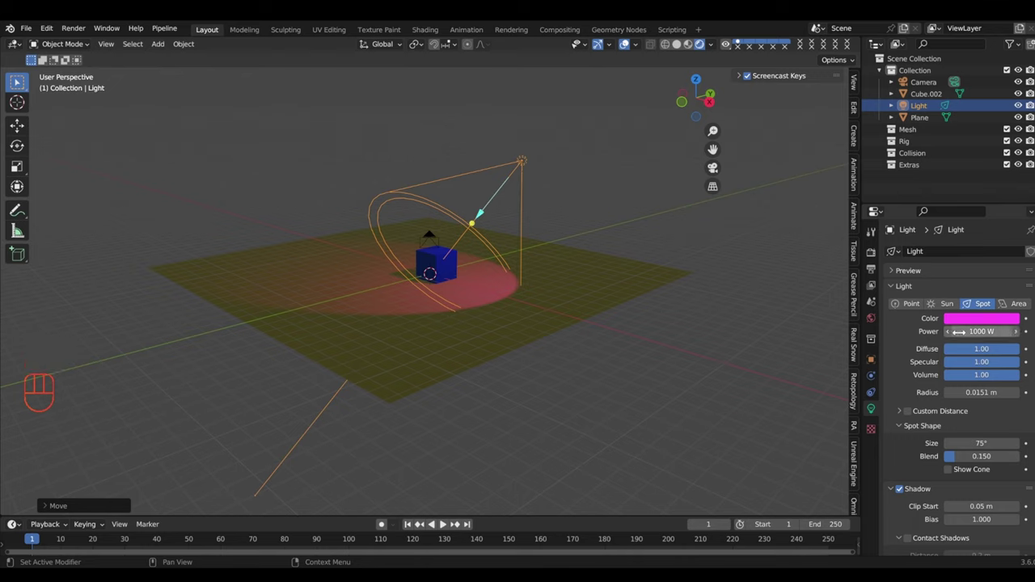
Step: Compare Sun, Point and Spot light types, settling back on the 1000 W spot
left_click(942, 303)
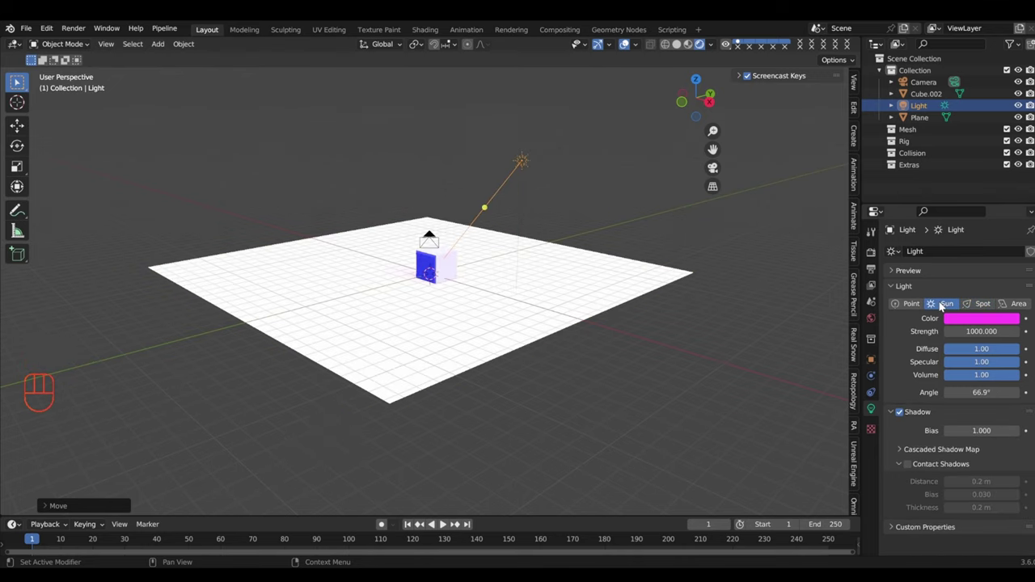
left_click(905, 308)
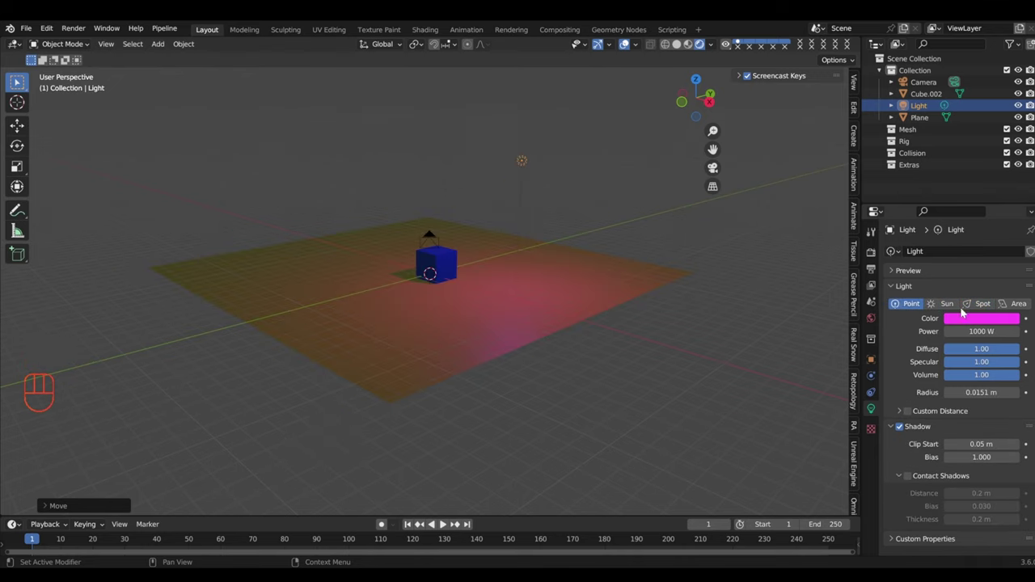
left_click(985, 308)
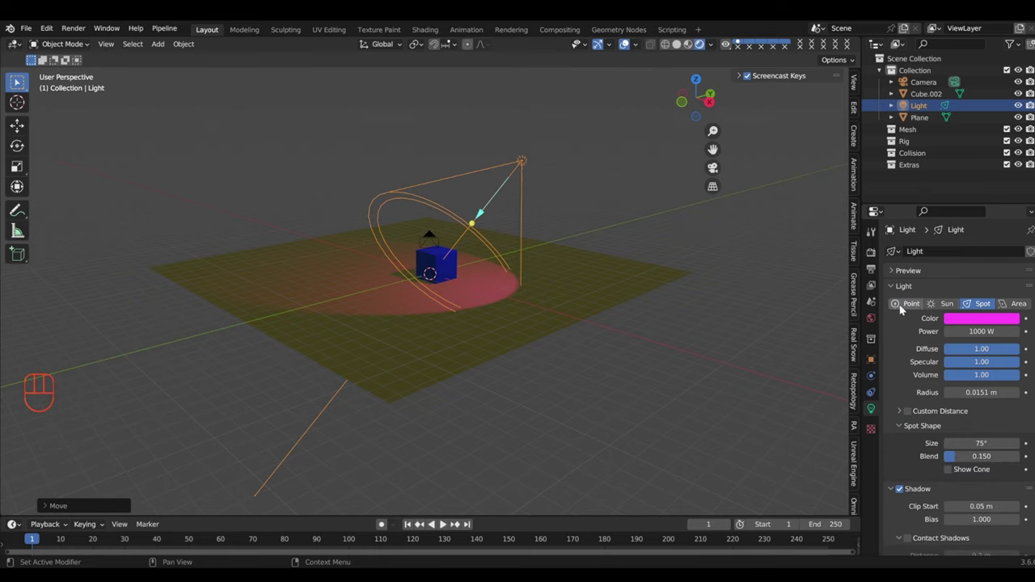
left_click_drag(586, 265, 639, 288)
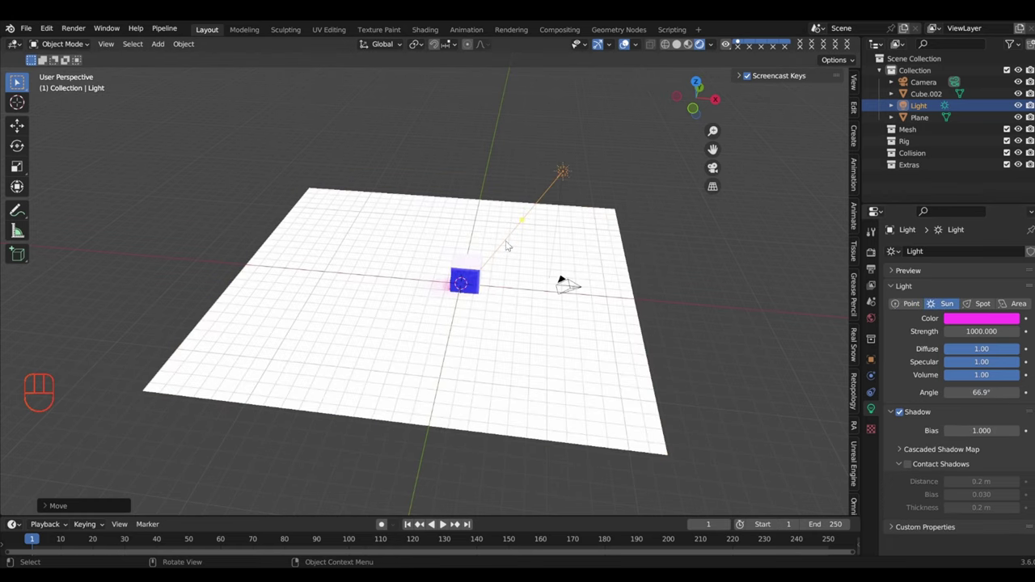
Step: Narrow the spot cone to 59.9° with Blend 0 for a hard-edged pink pool
middle_click(490, 270)
left_click_drag(517, 221, 583, 253)
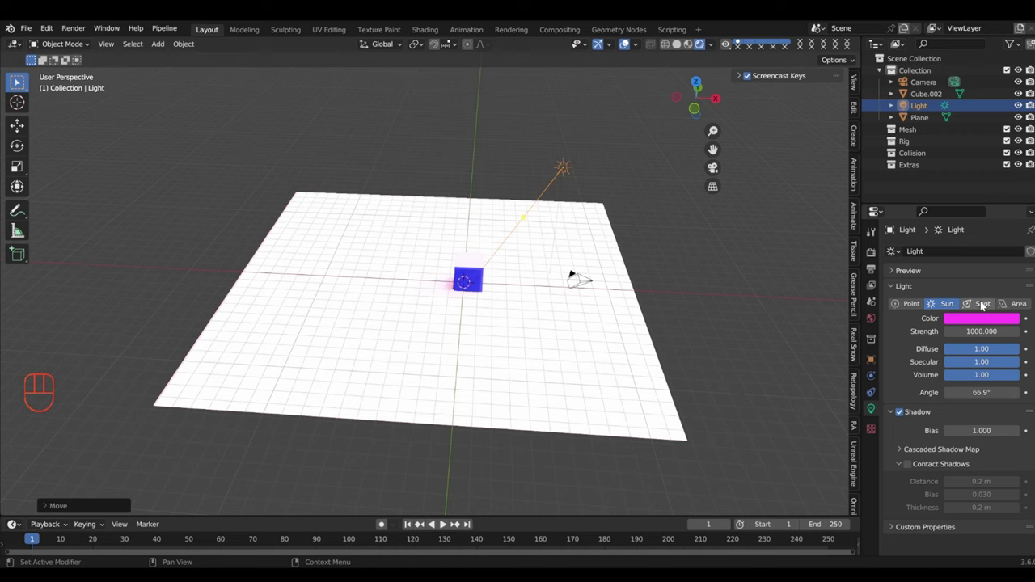
left_click(981, 307)
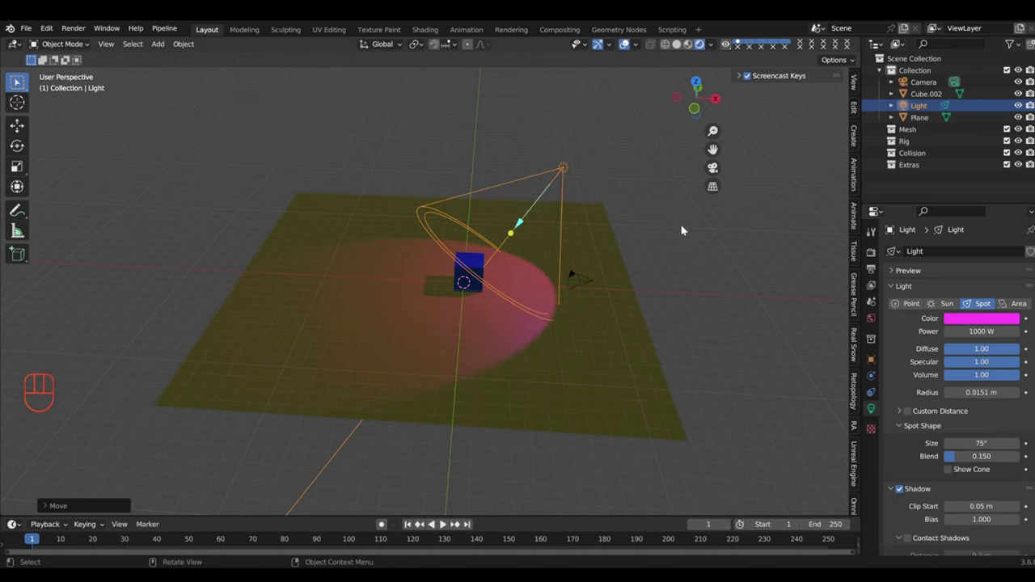
left_click_drag(629, 220, 594, 192)
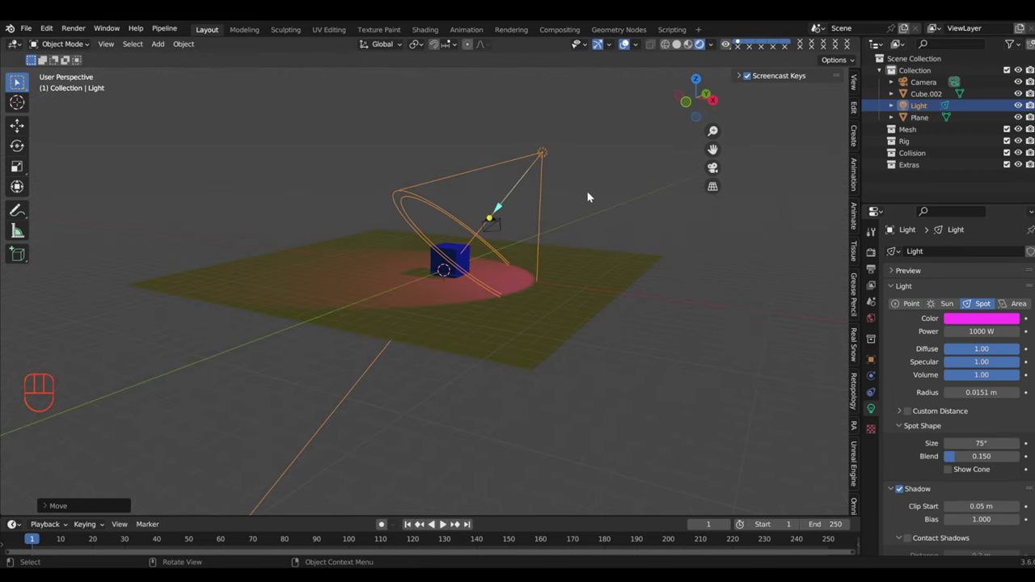
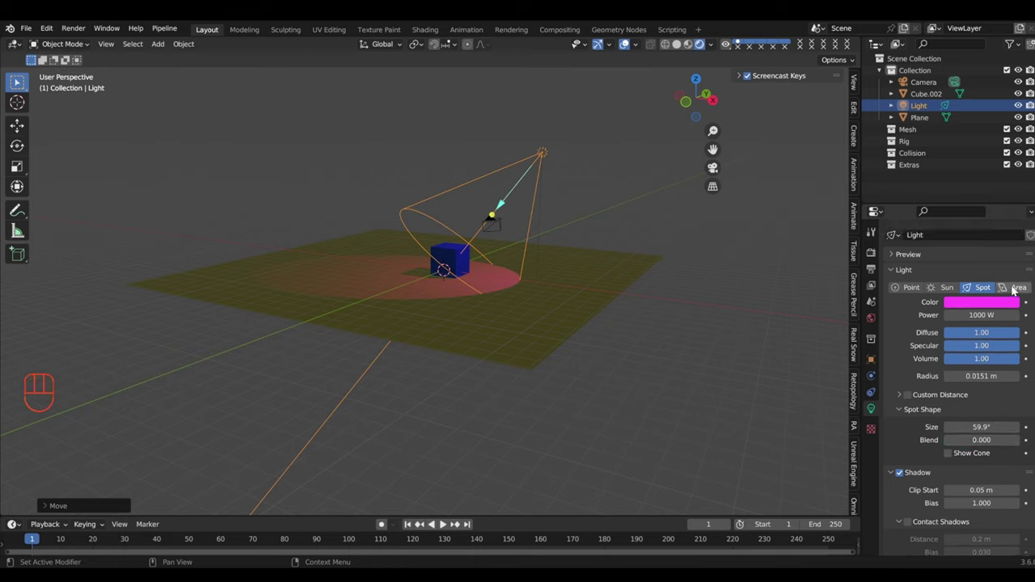
Step: Make the light a 5000 W area light sized 12 m by 5.36 m
left_click(1009, 288)
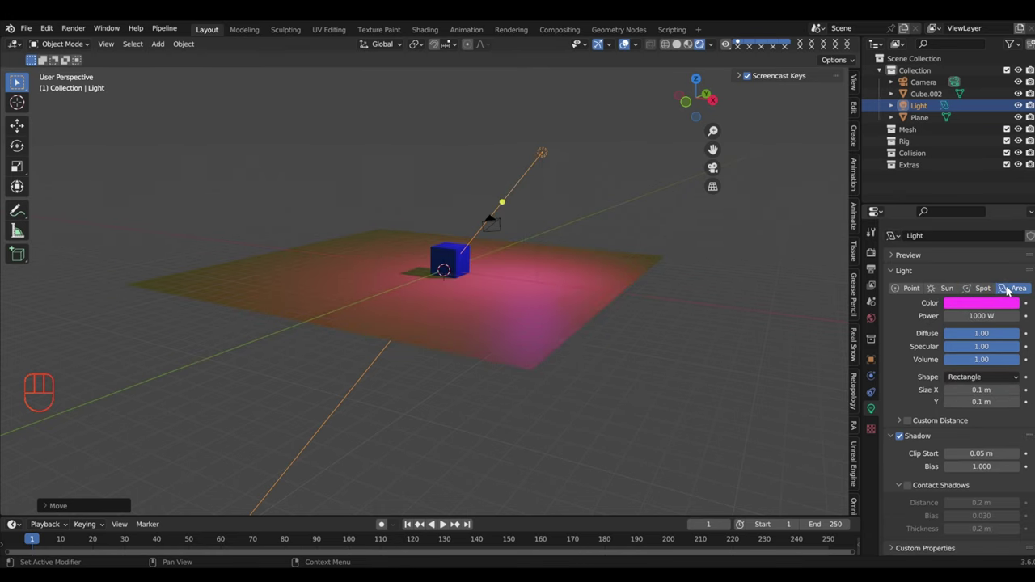
left_click_drag(479, 220, 469, 253)
left_click_drag(558, 226, 551, 211)
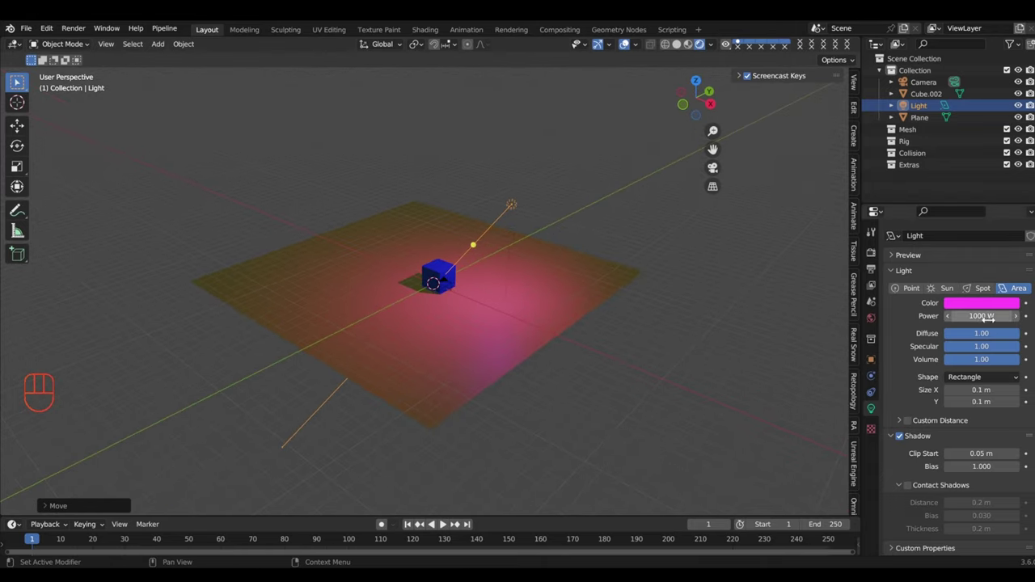
left_click_drag(705, 289, 728, 285)
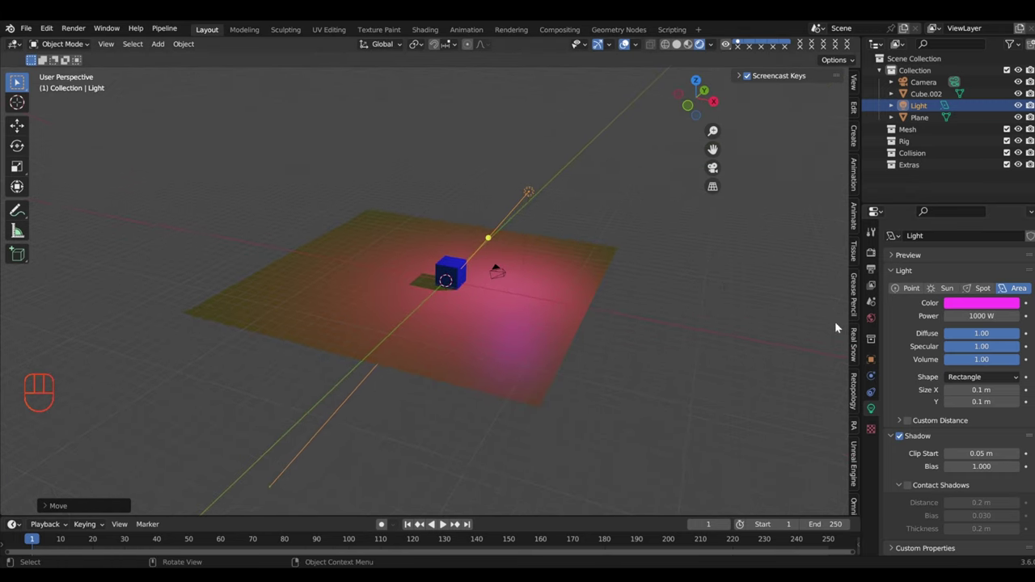
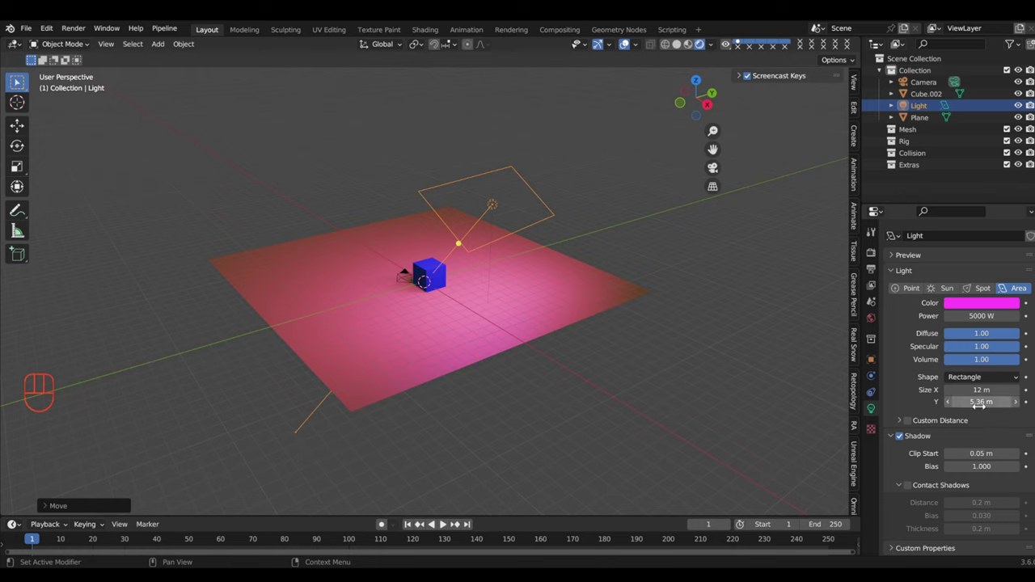
left_click_drag(985, 383, 976, 410)
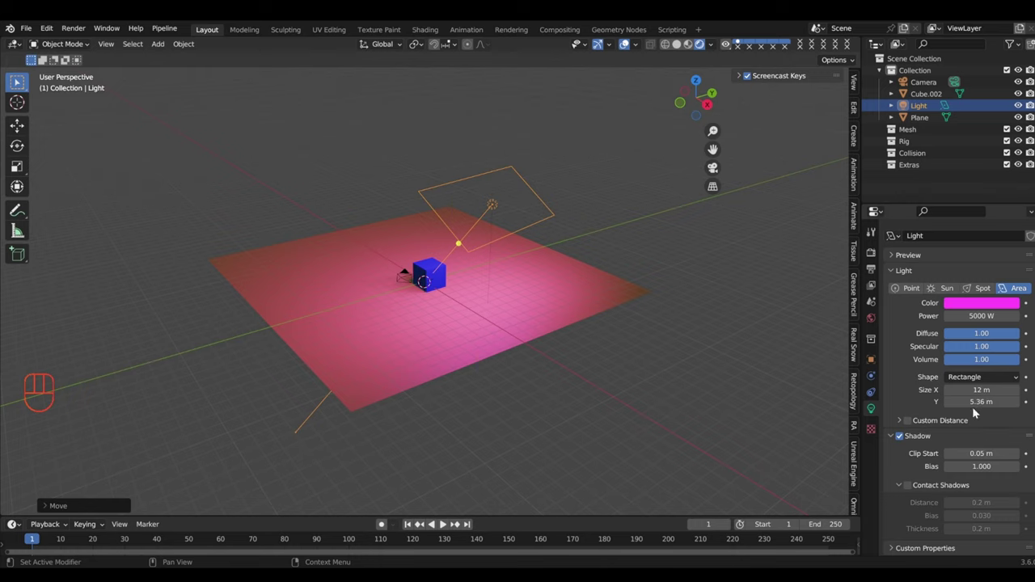
Step: Shift the area light's hue to about 0.334 so it floods the plane green
left_click_drag(979, 380, 975, 419)
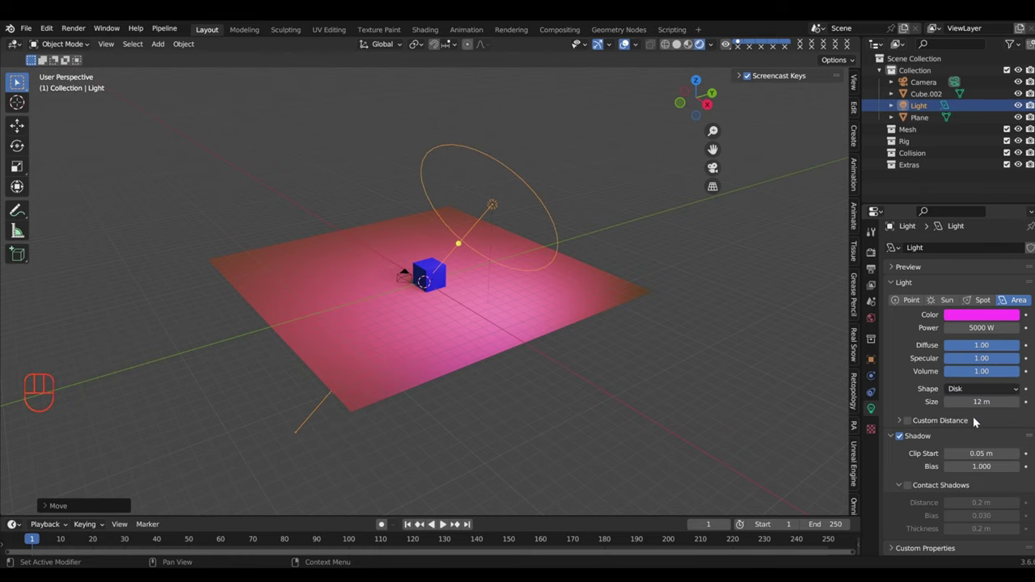
left_click_drag(978, 387, 976, 444)
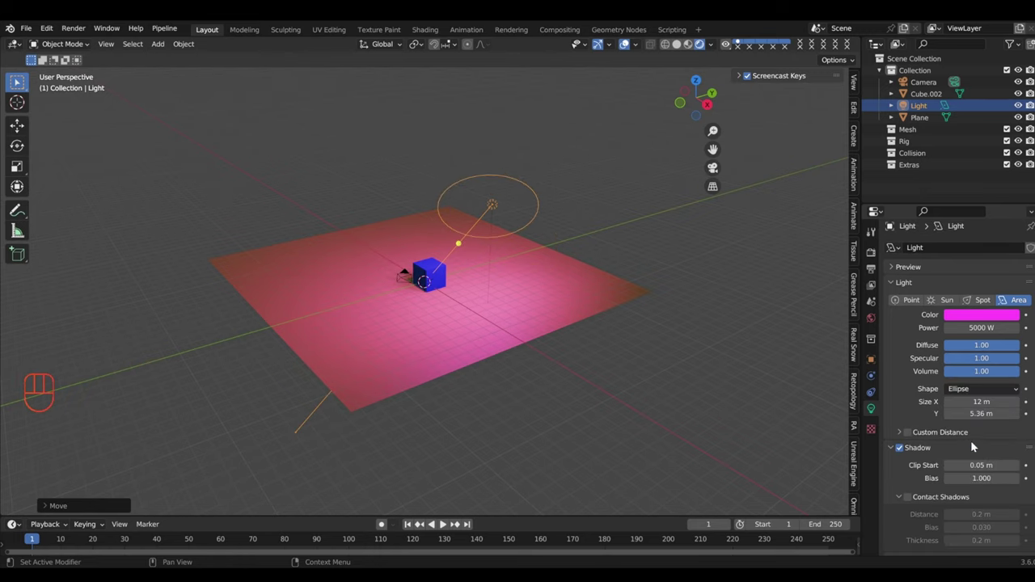
left_click_drag(621, 309, 658, 327)
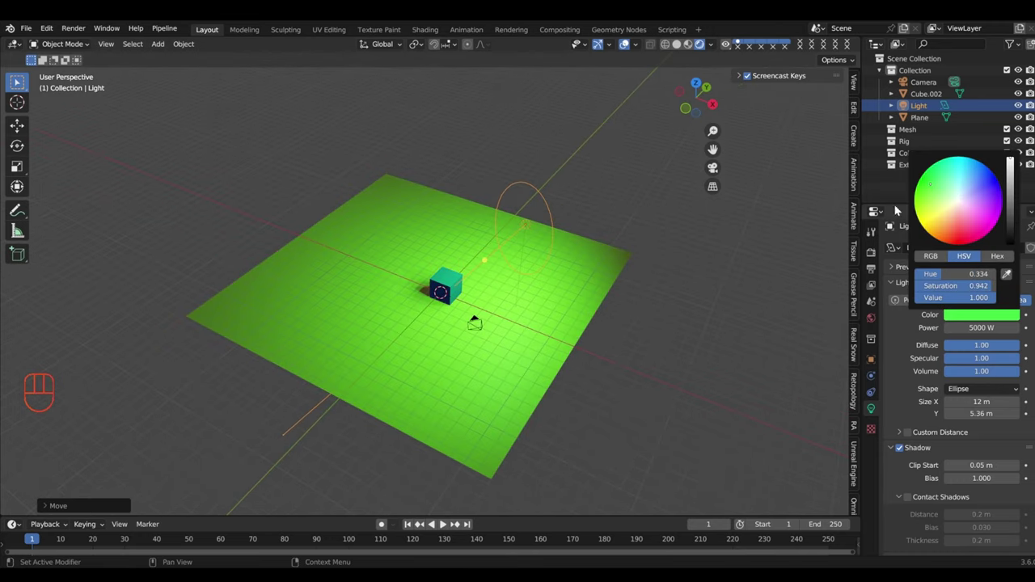
middle_click(488, 257)
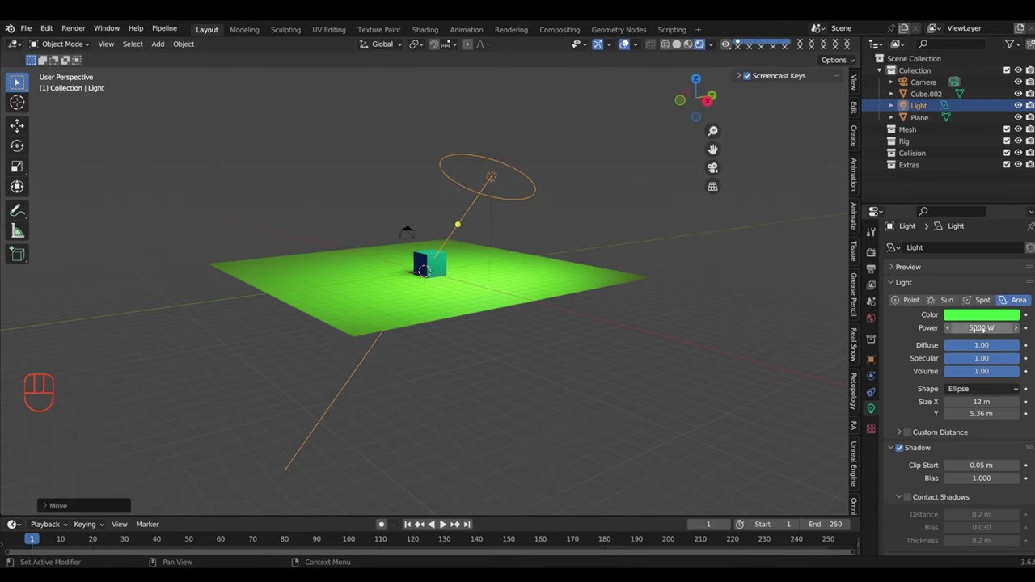
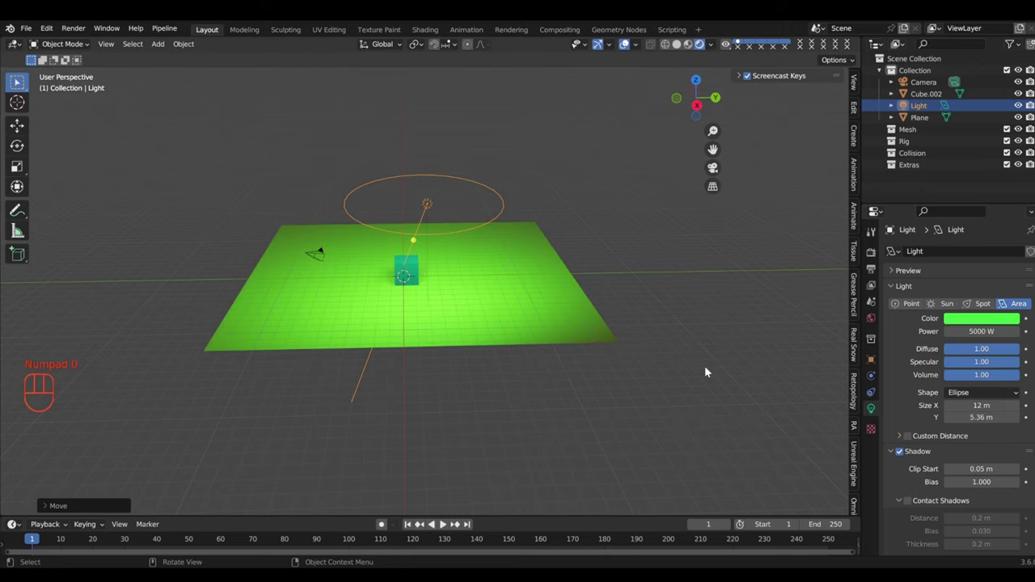
left_click_drag(603, 347, 725, 381)
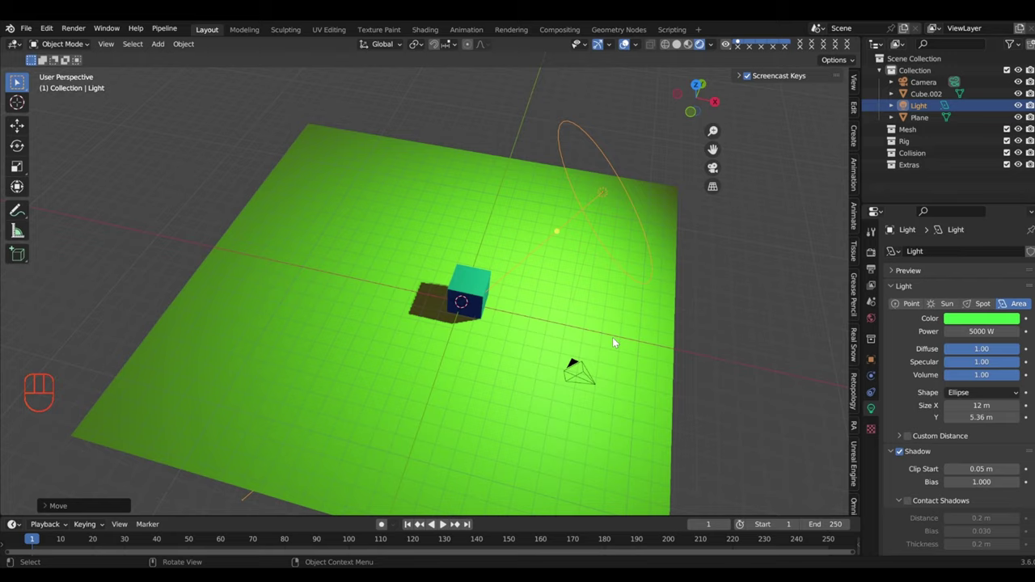
left_click_drag(650, 357, 628, 324)
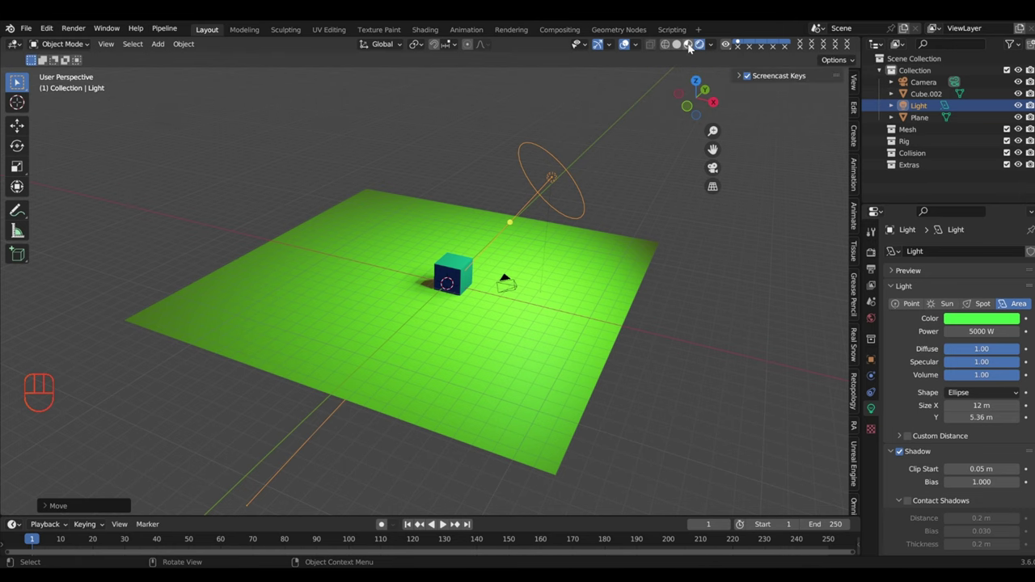
Step: Drop the light power to 500 W and switch viewport shading to Material Preview
left_click(692, 48)
left_click(707, 43)
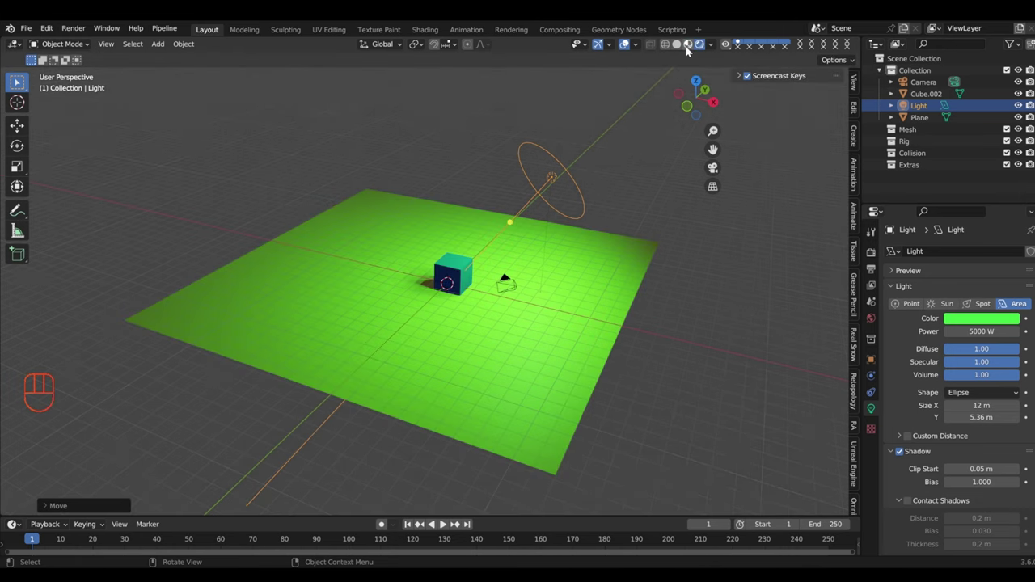
left_click(694, 51)
left_click(700, 49)
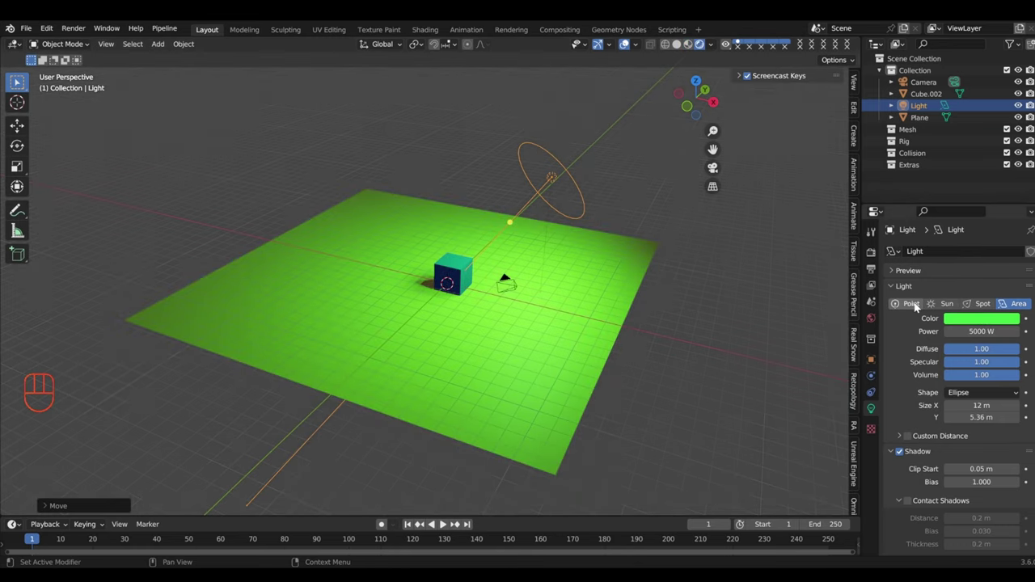
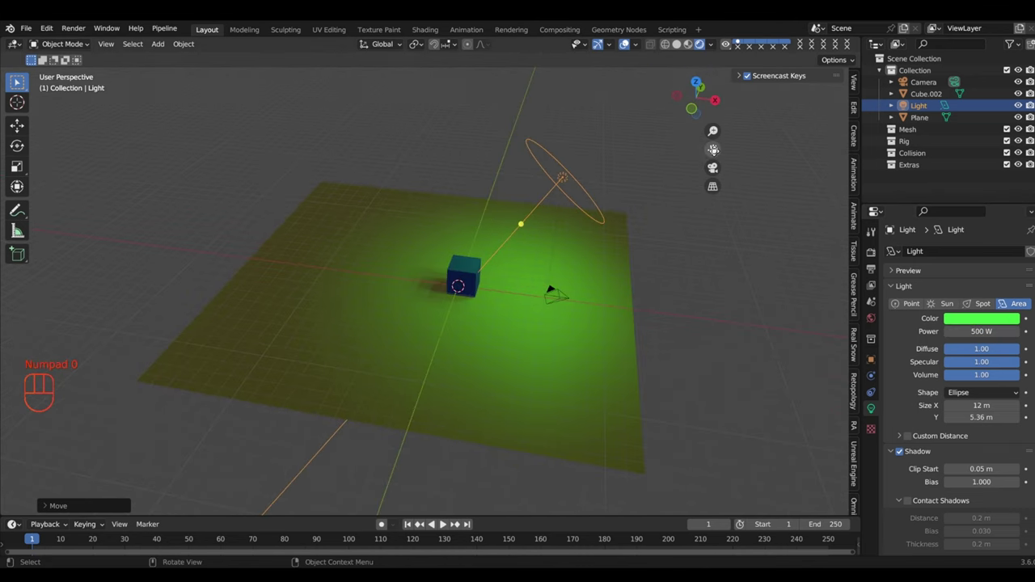
left_click(698, 50)
Step: Select the blue cube to show its 'blue' material against the yellow plane
left_click_drag(564, 270, 512, 247)
left_click_drag(600, 335, 663, 327)
left_click(632, 273)
left_click(493, 259)
left_click_drag(604, 287, 541, 279)
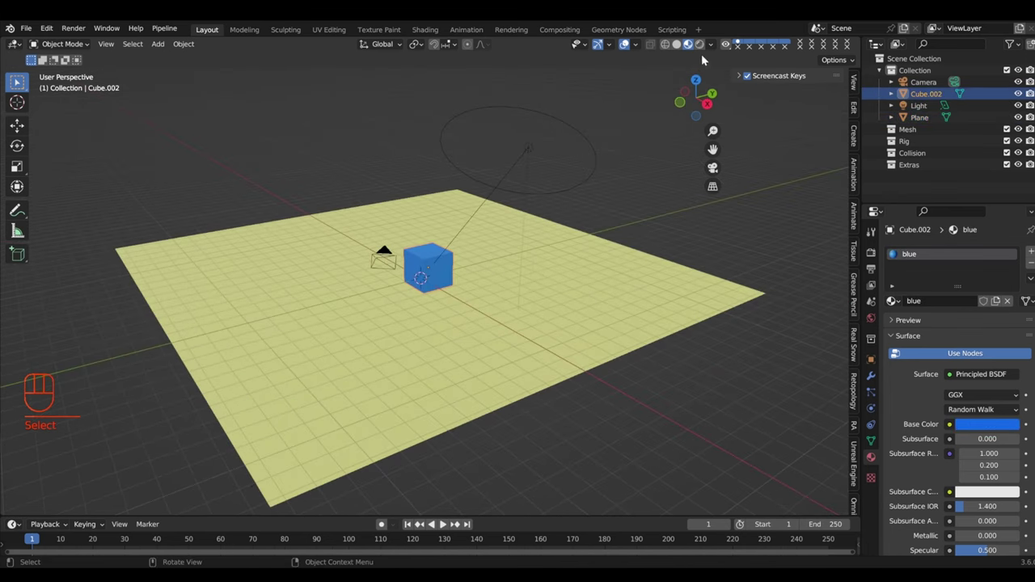
Step: Return the viewport to Rendered shading with the whole plane in view
left_click_drag(510, 240, 579, 206)
left_click_drag(561, 222, 558, 238)
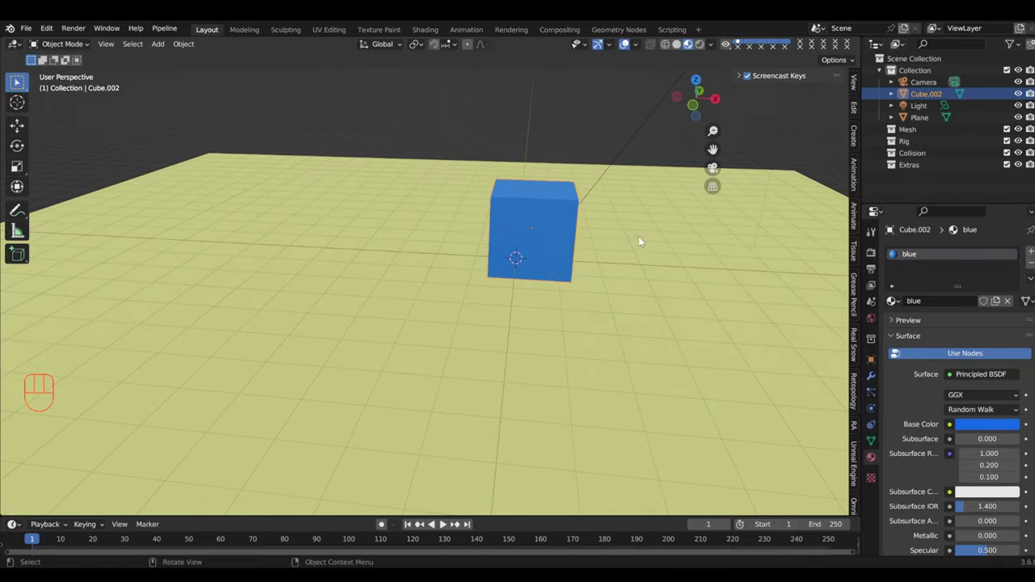
left_click_drag(573, 246, 590, 243)
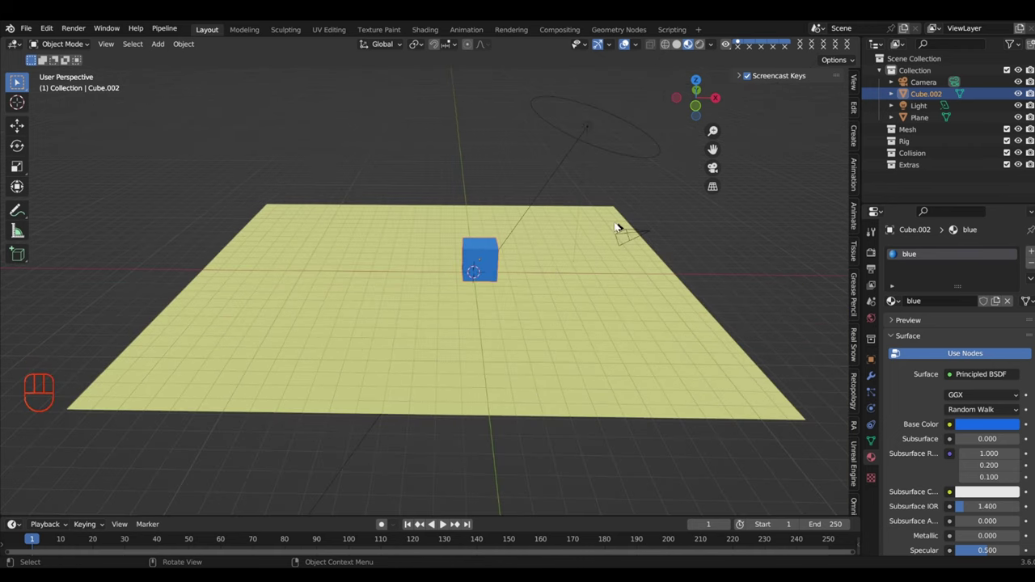
left_click(700, 46)
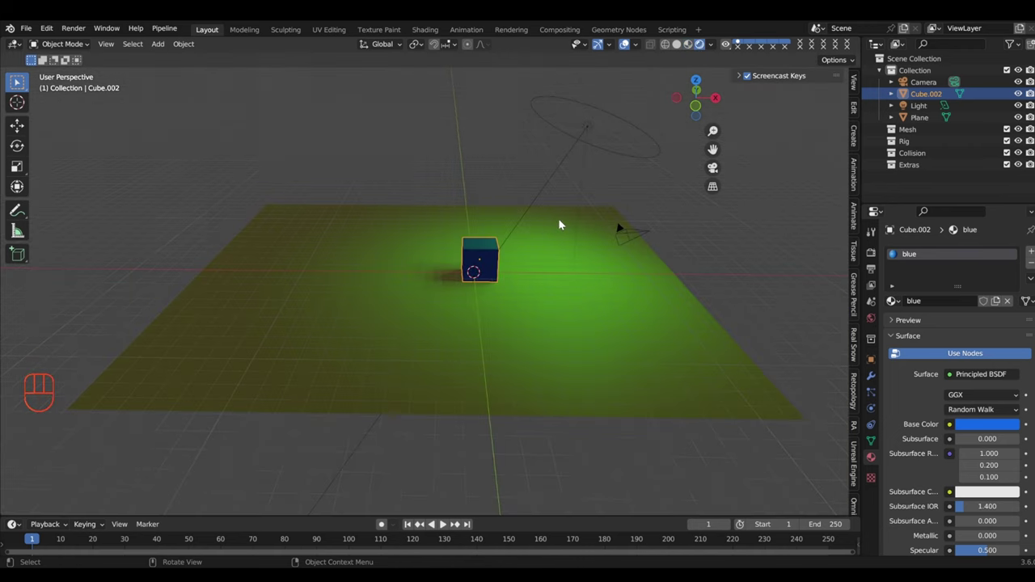
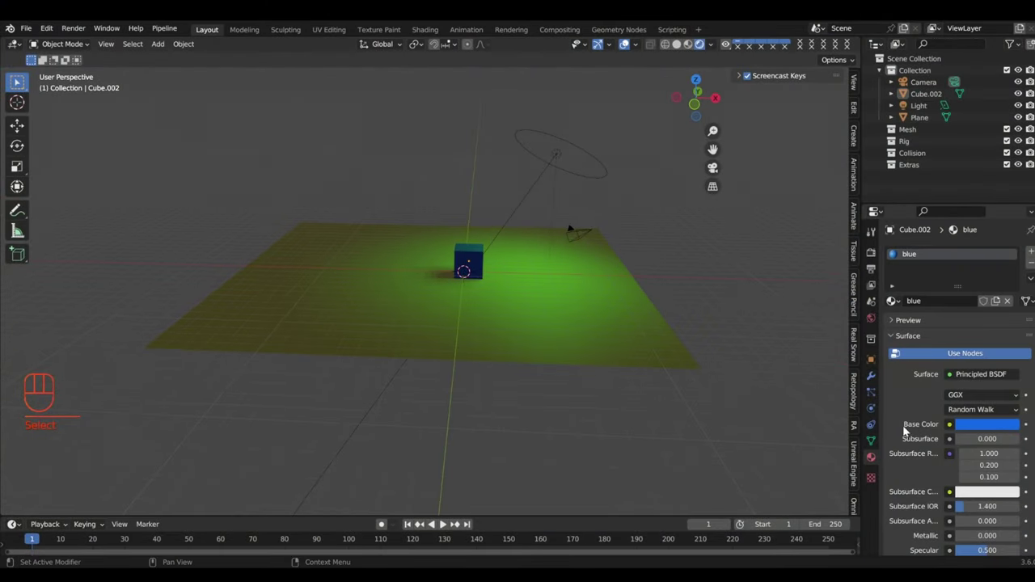
Step: Select the light and make it a 500 W point light above the cube
left_click(566, 157)
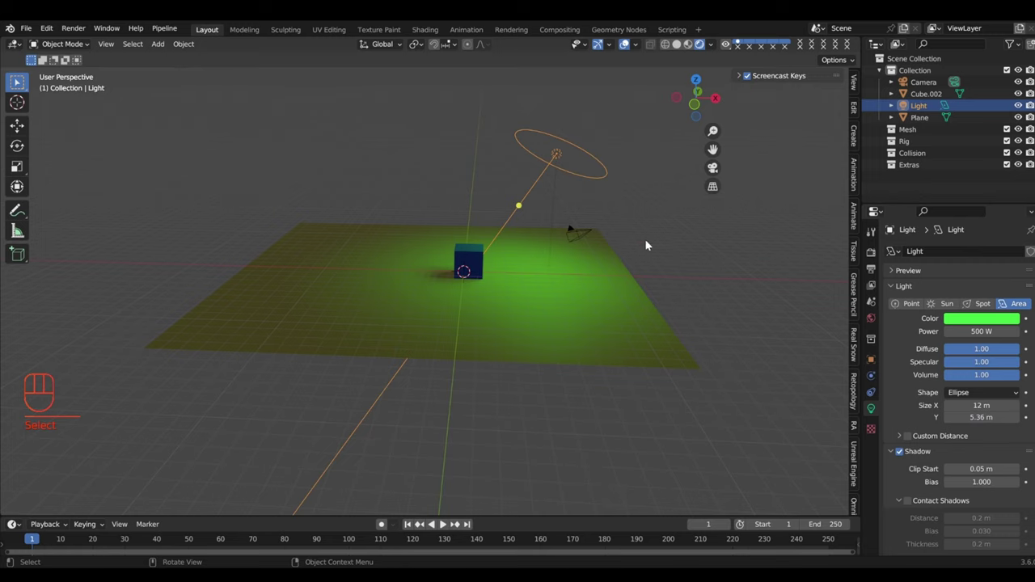
left_click(949, 310)
left_click(1011, 307)
left_click(904, 304)
left_click_drag(632, 181, 631, 203)
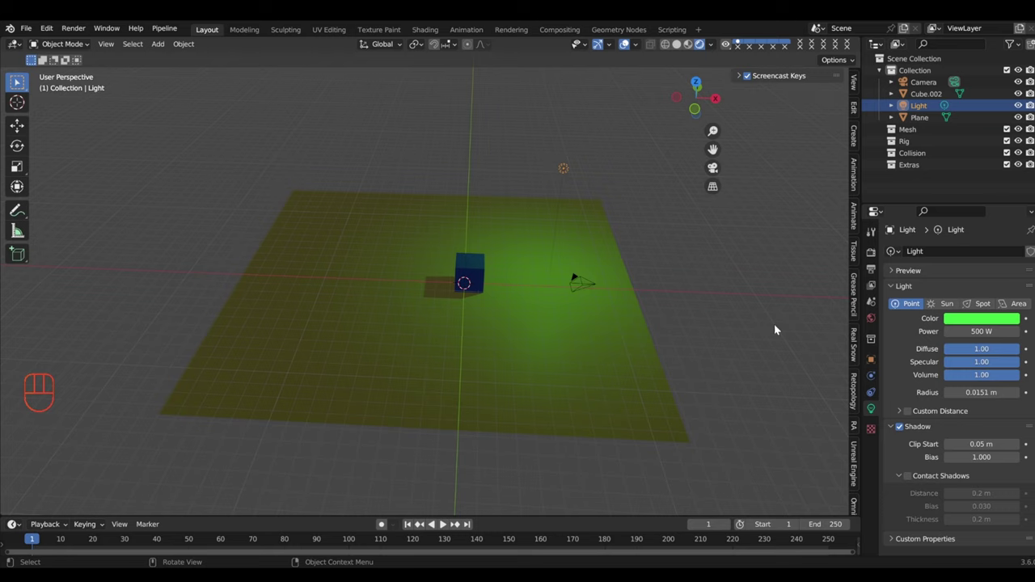
Step: Enable Ambient Occlusion and Bloom in the Eevee render settings
left_click(717, 312)
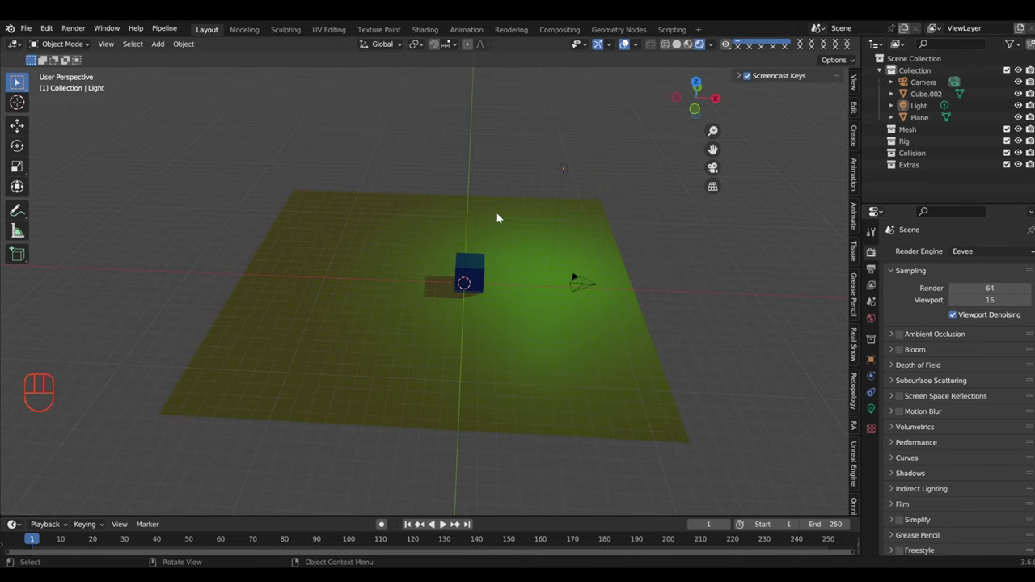
left_click(970, 256)
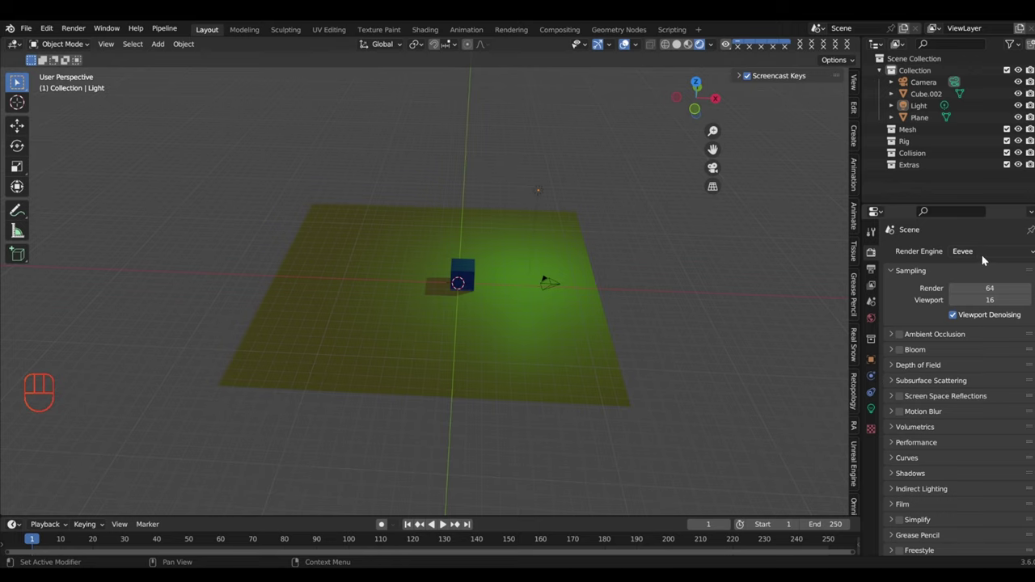
left_click_drag(984, 256, 969, 261)
left_click_drag(974, 252, 915, 244)
left_click_drag(635, 256, 575, 225)
left_click_drag(590, 243, 667, 249)
left_click_drag(642, 248, 671, 252)
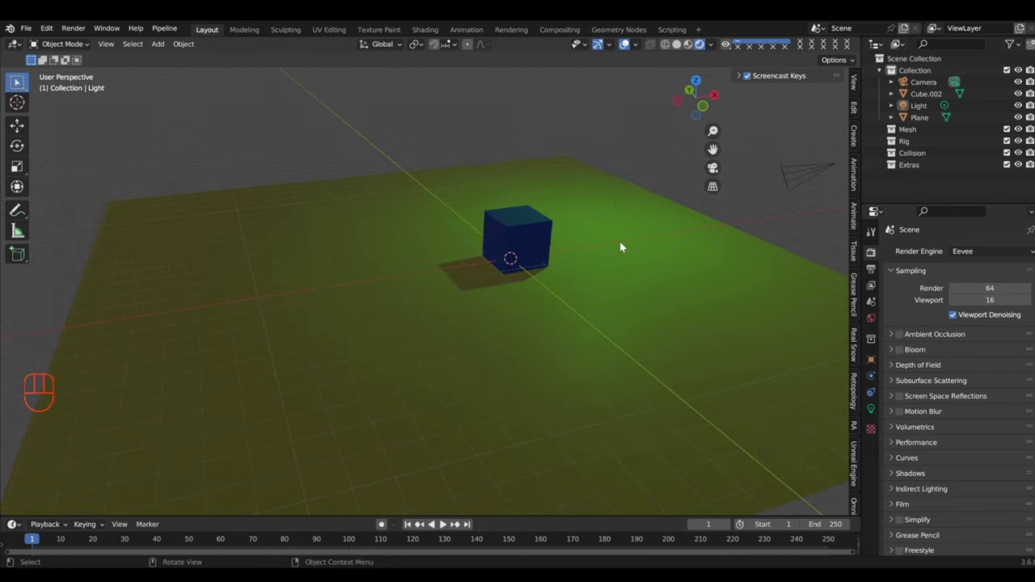
Step: View the scene through the camera and switch the render engine to Workbench
left_click_drag(632, 245, 578, 247)
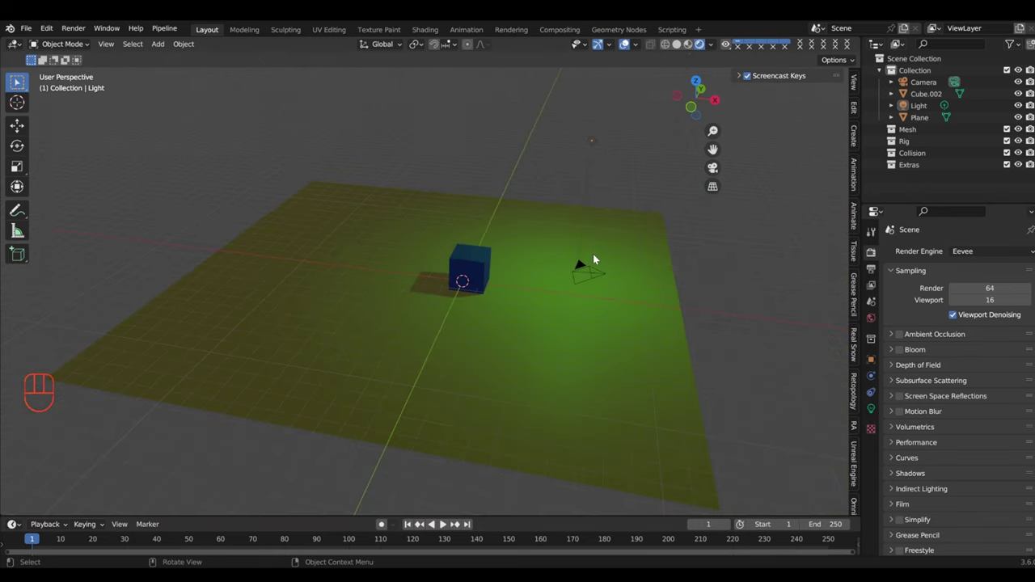
left_click_drag(551, 257, 511, 262)
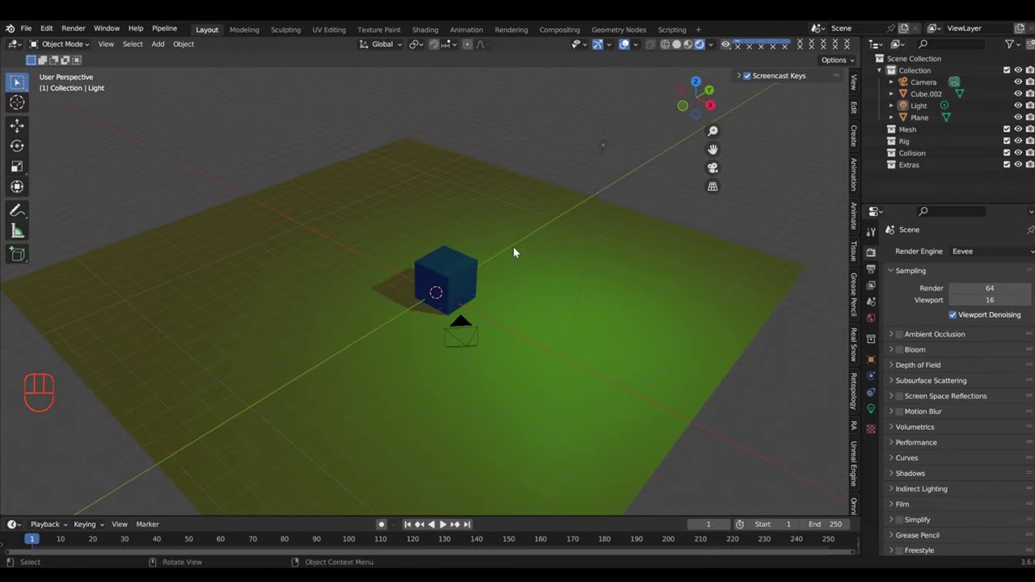
left_click_drag(518, 249, 553, 235)
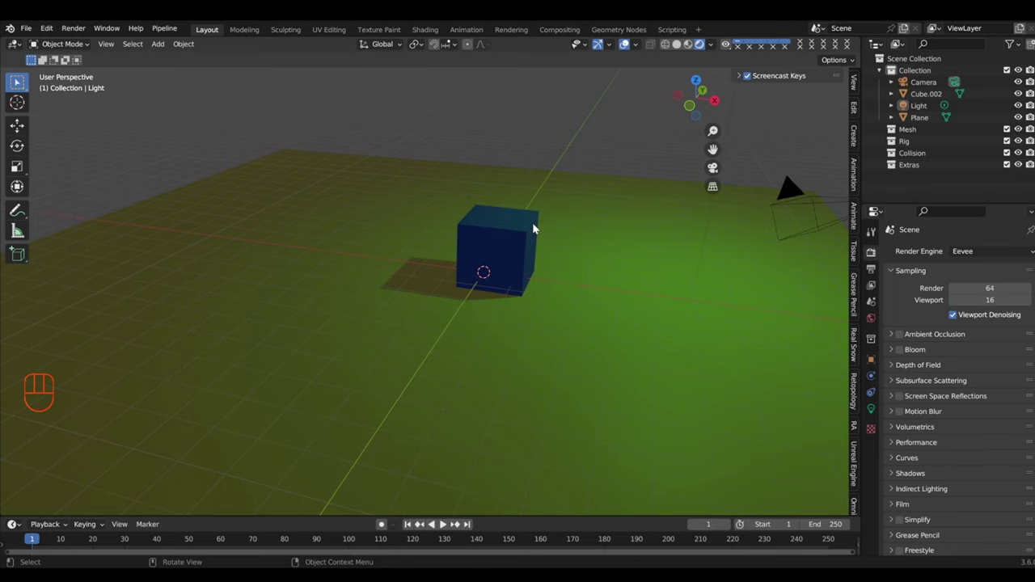
middle_click(555, 219)
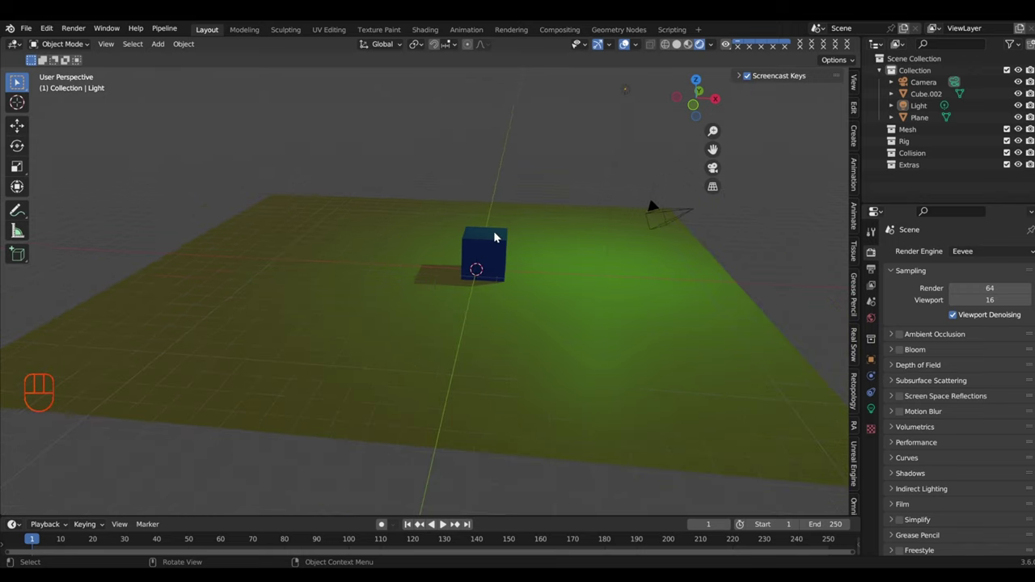
left_click_drag(625, 273, 580, 281)
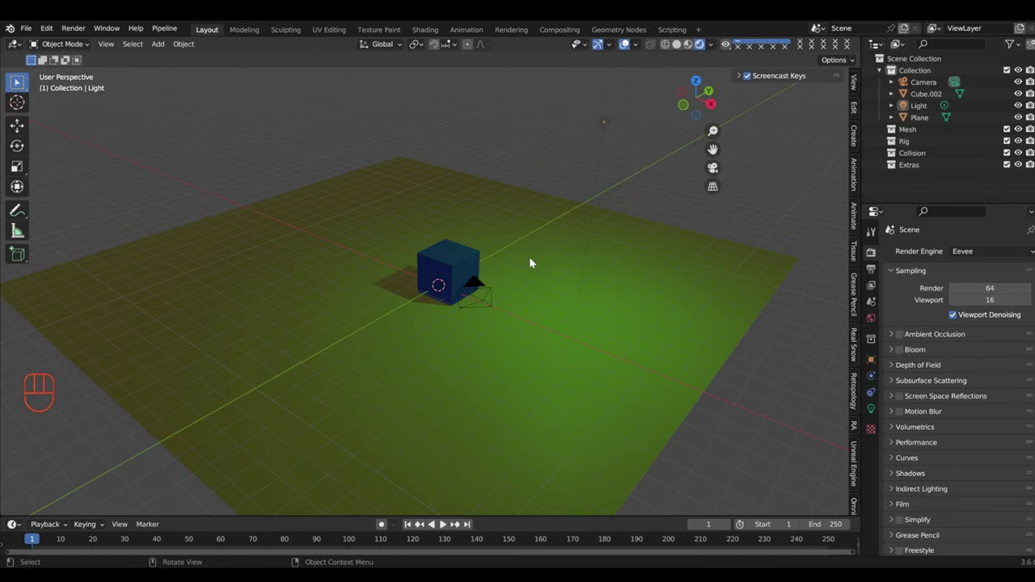
left_click_drag(534, 295, 562, 282)
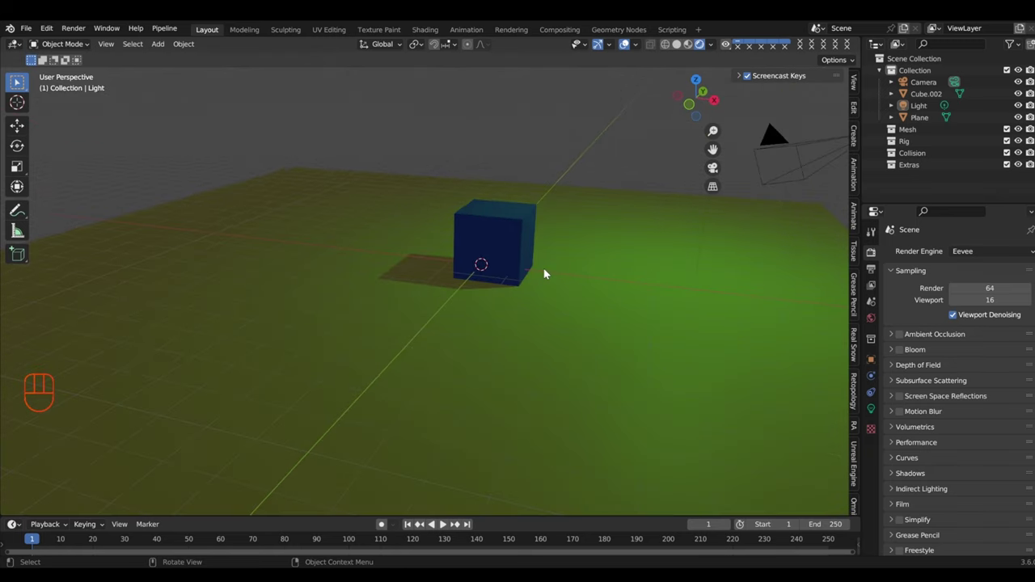
left_click_drag(562, 285, 577, 283)
Step: Set the render engine to Cycles and view the green-lit scene path-traced live
left_click_drag(969, 234, 979, 263)
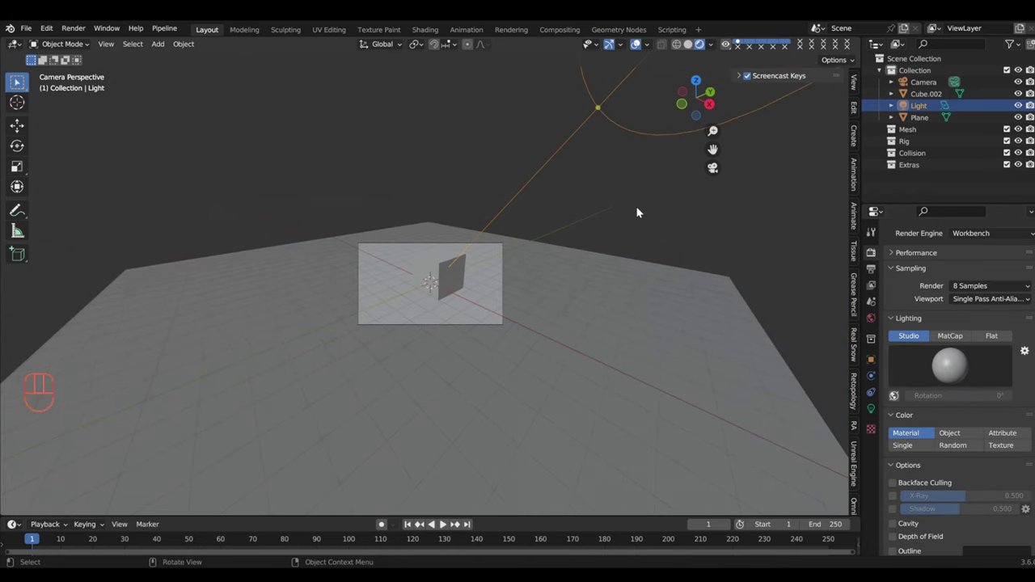
left_click_drag(611, 231, 713, 236)
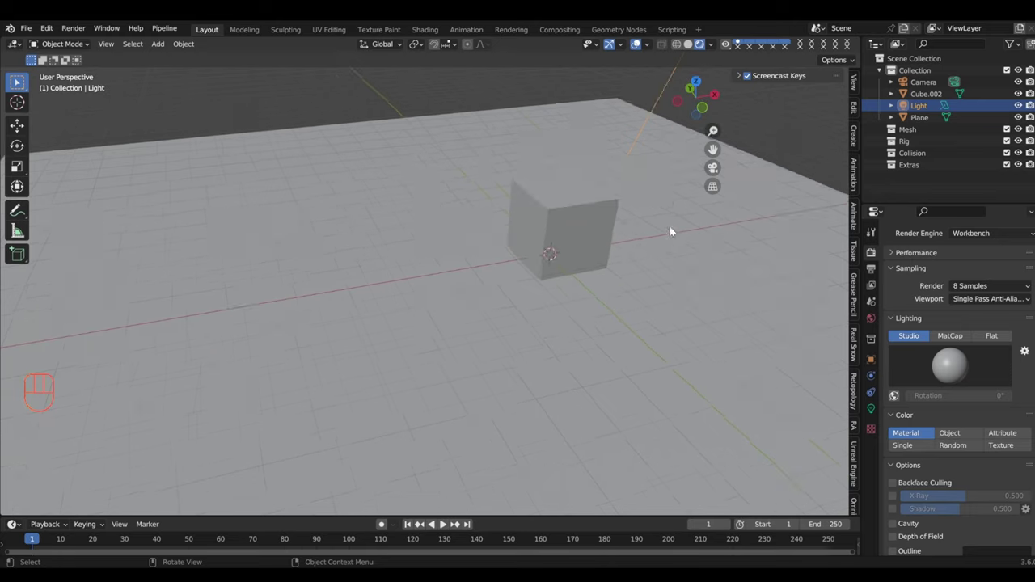
left_click_drag(681, 241, 533, 224)
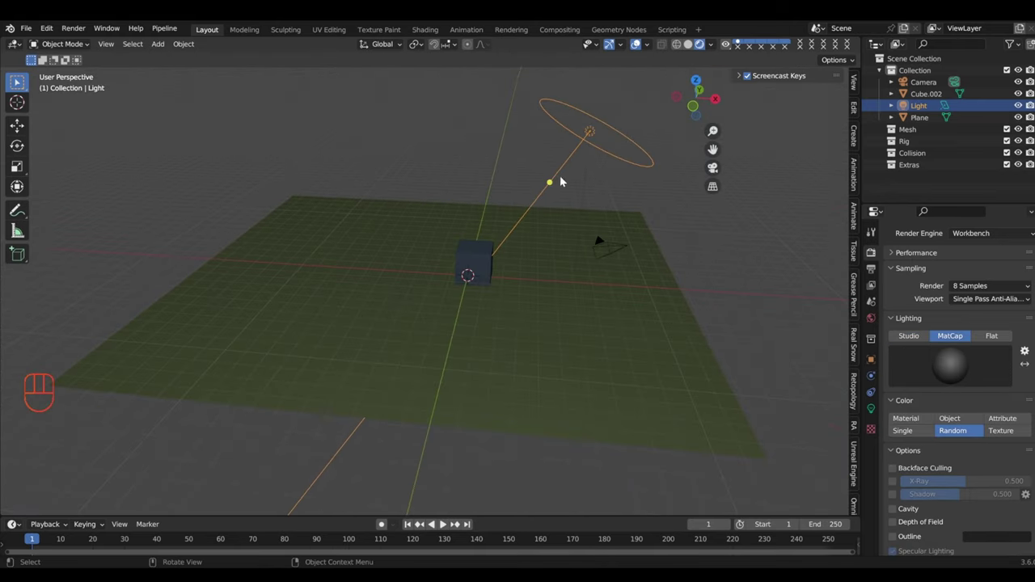
left_click_drag(505, 249, 505, 236)
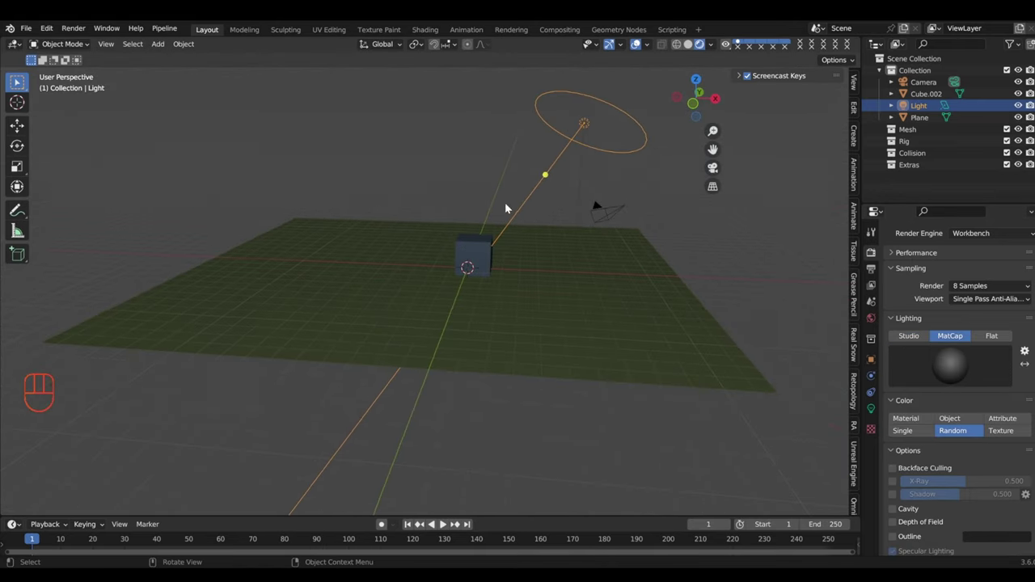
left_click_drag(519, 204, 462, 231)
left_click_drag(416, 233, 466, 214)
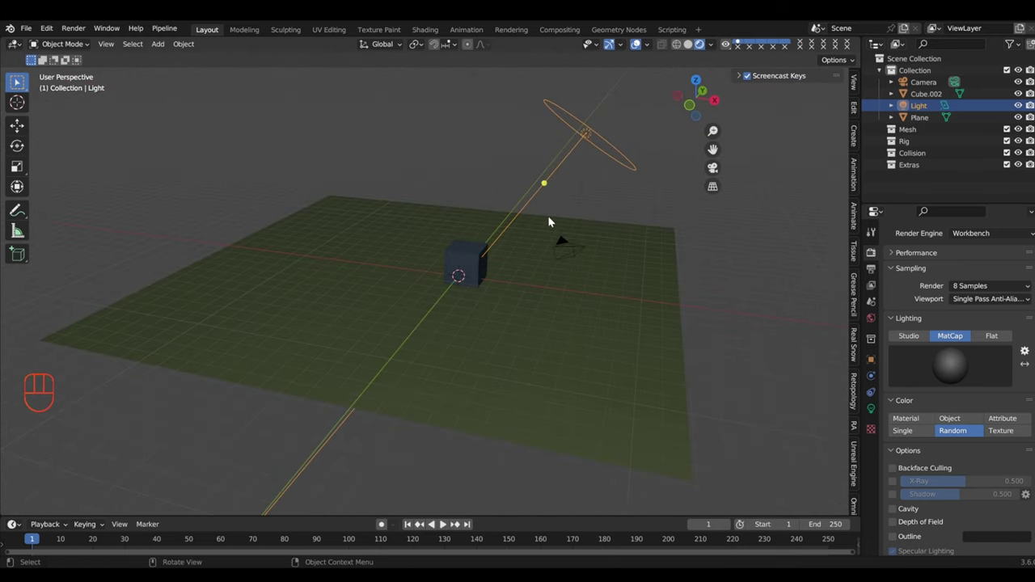
left_click_drag(985, 238, 970, 279)
middle_click(510, 223)
Step: Switch the Cycles render Device from CPU to GPU Compute and check the rendered preview around the cube
left_click_drag(466, 219, 512, 232)
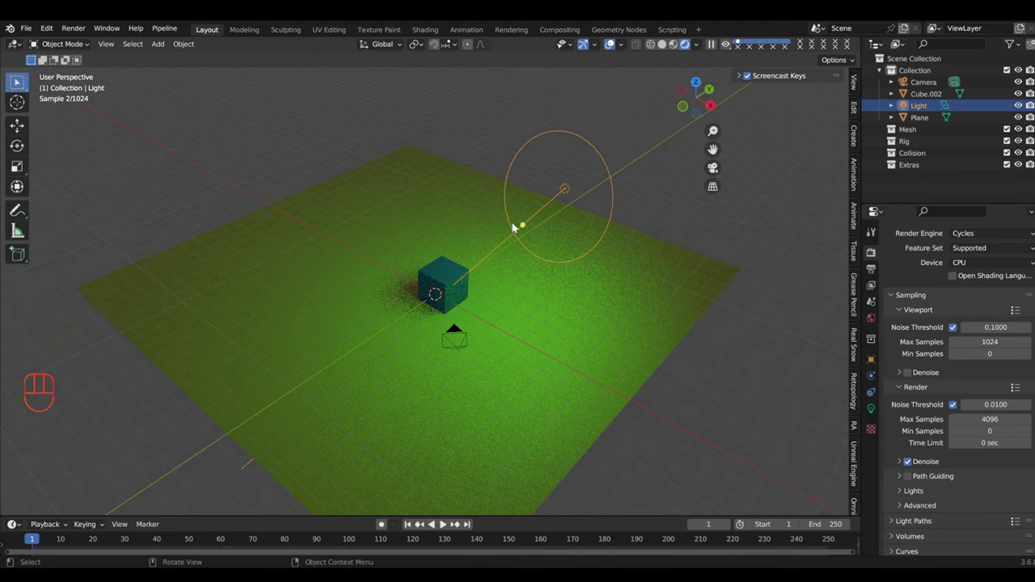
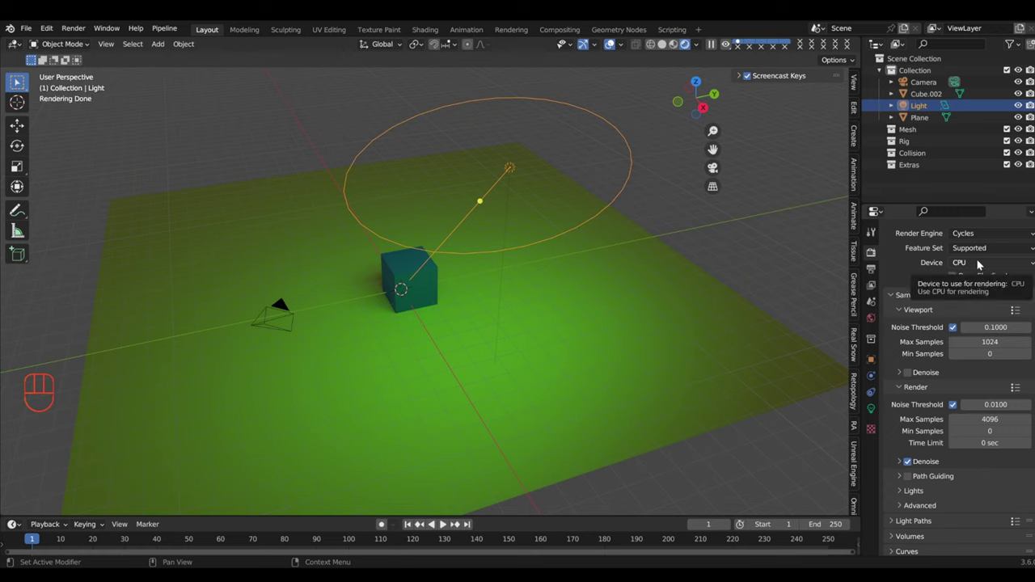
left_click_drag(979, 261, 848, 265)
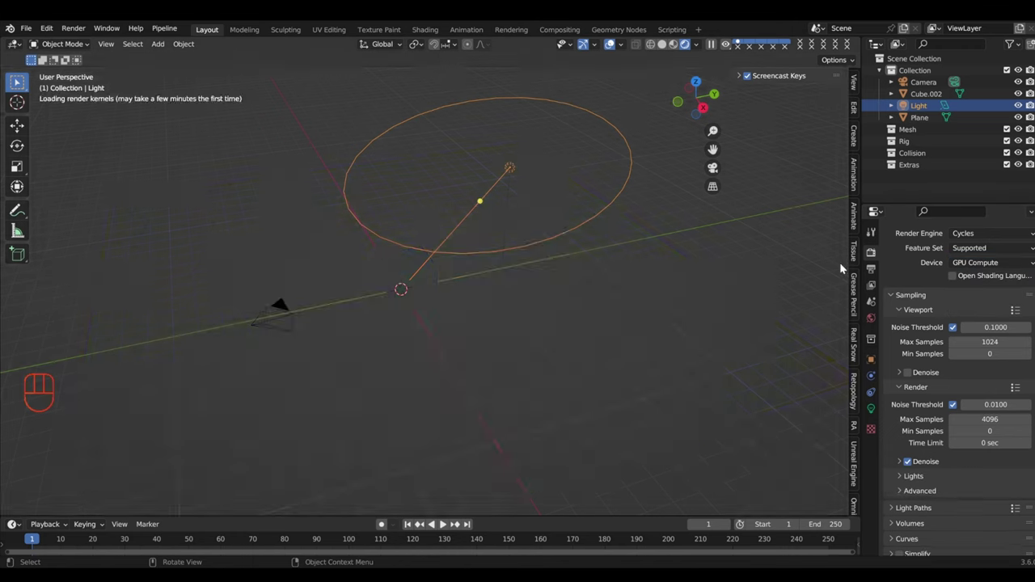
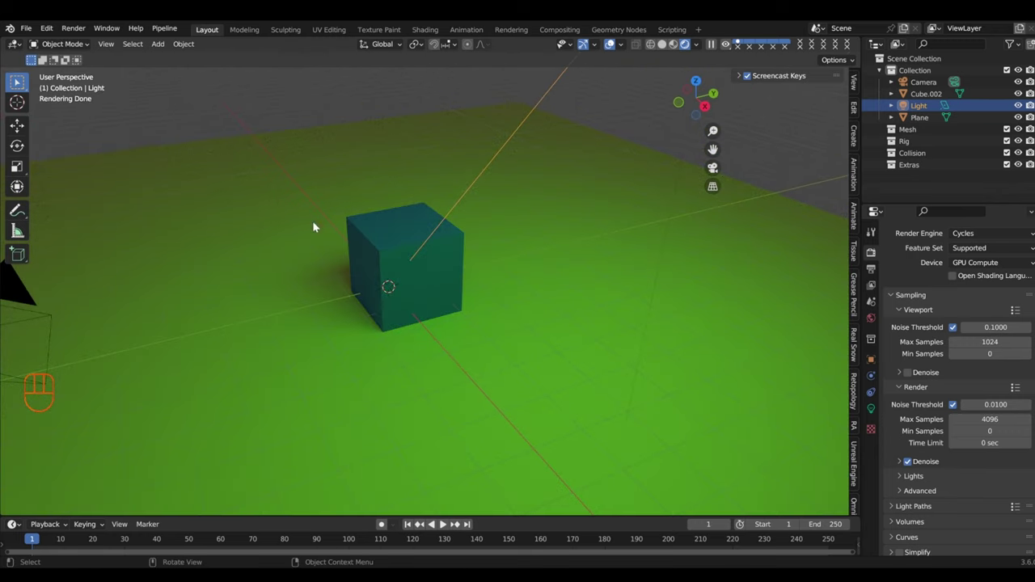
left_click_drag(550, 275, 593, 269)
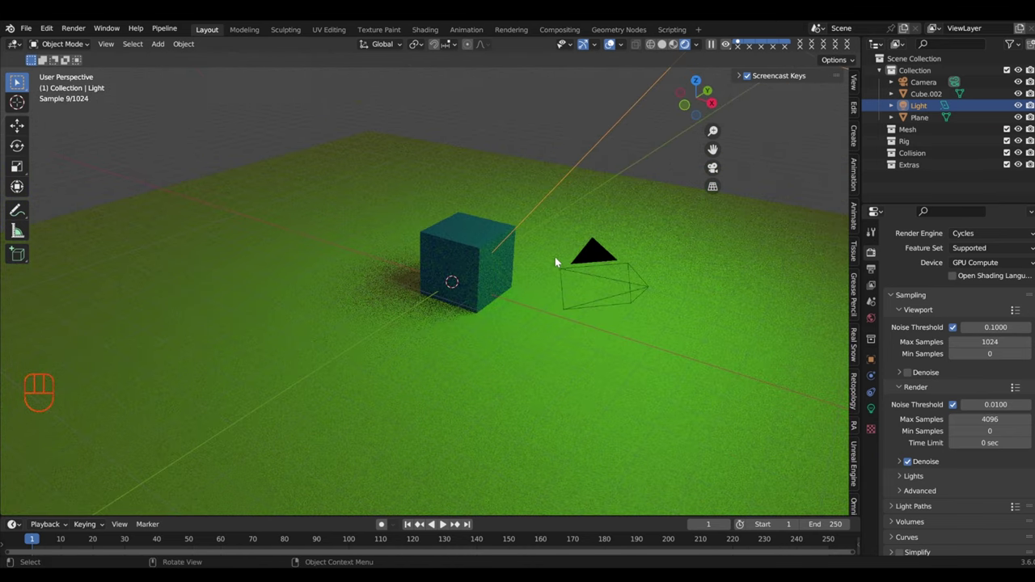
left_click_drag(516, 256, 505, 268)
left_click(504, 269)
left_click_drag(536, 284, 535, 266)
Step: Bring up the cube's blue Principled BSDF material settings
left_click(875, 458)
left_click(532, 244)
left_click_drag(621, 292, 608, 305)
Step: Duplicate the blue cube with Shift+D and set the copy to the left of the original on the plane
left_click(616, 297)
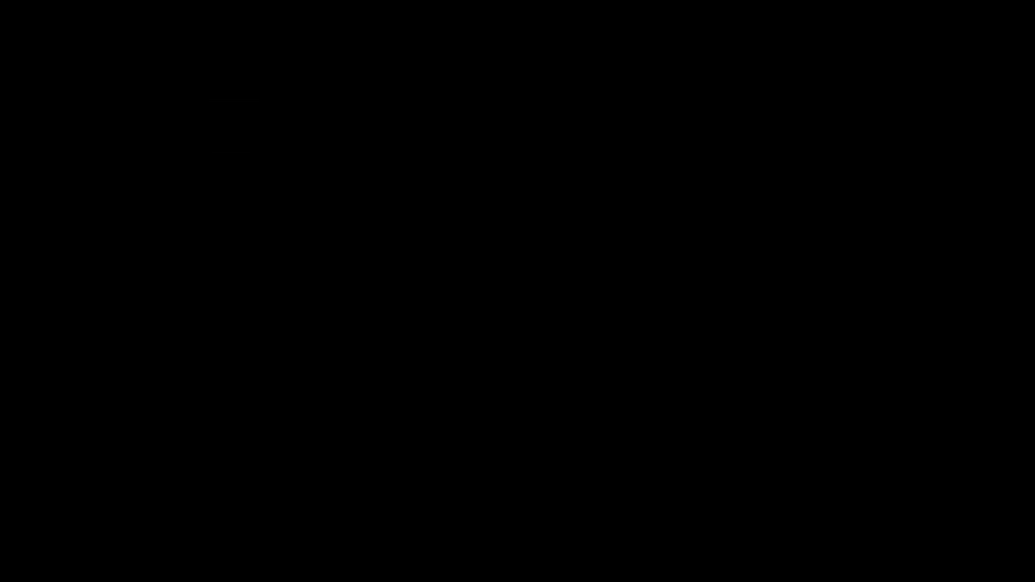
left_click_drag(598, 277, 532, 266)
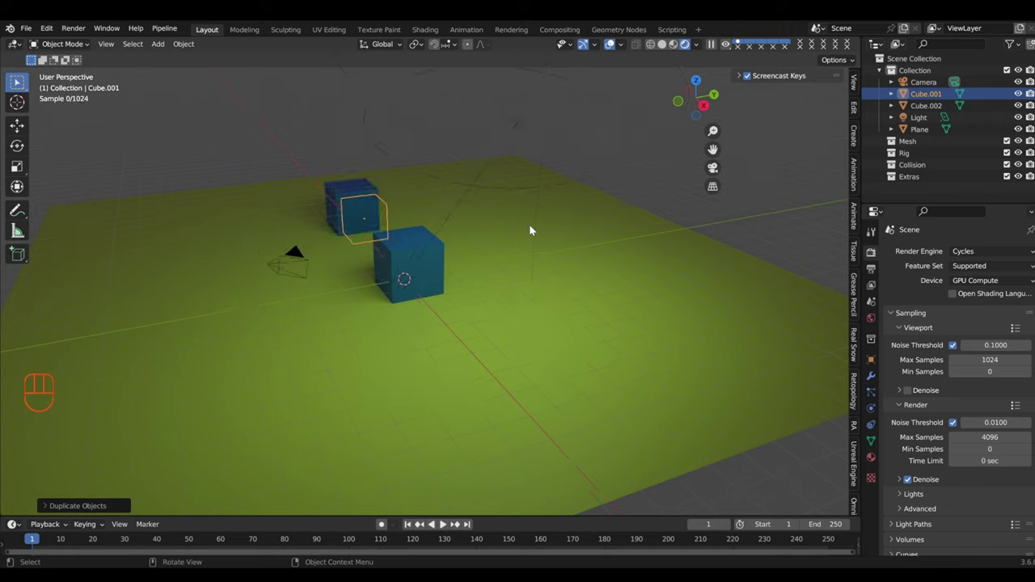
left_click_drag(540, 244, 650, 242)
left_click_drag(499, 260, 463, 251)
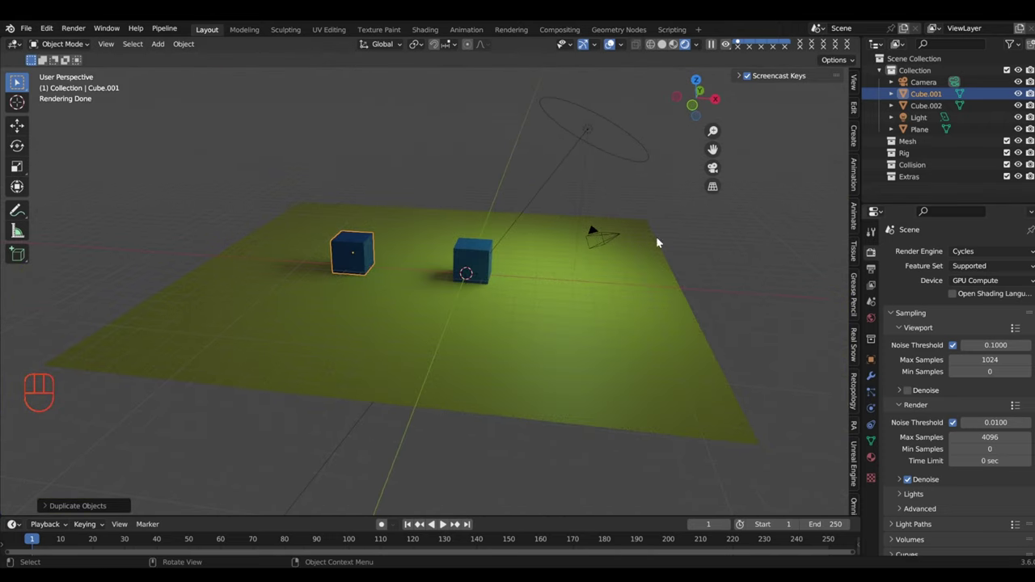
left_click_drag(500, 243, 609, 243)
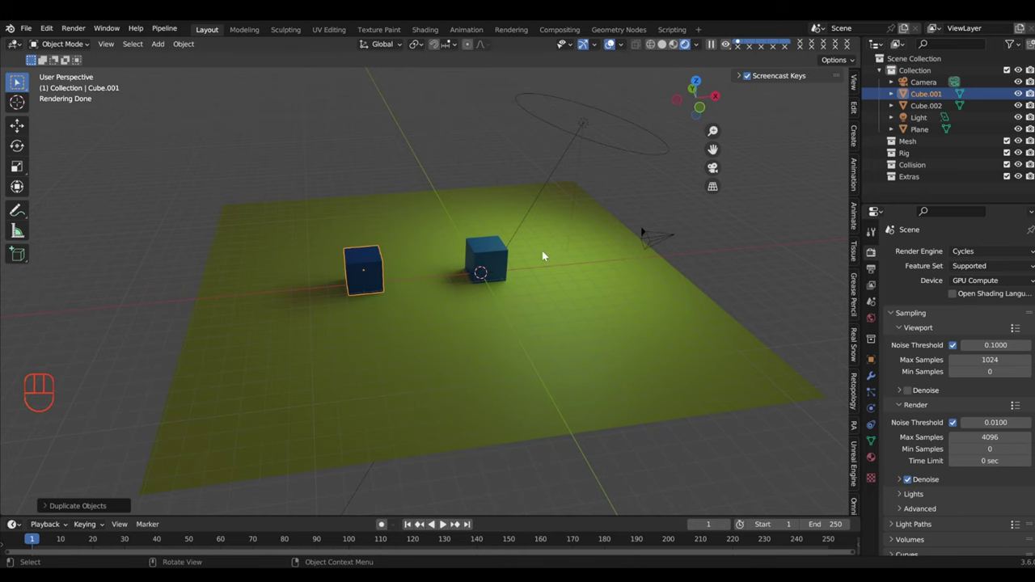
left_click_drag(574, 266, 498, 263)
Step: Check the two cubes through the camera with Numpad 0, then select the camera
key("KP_0")
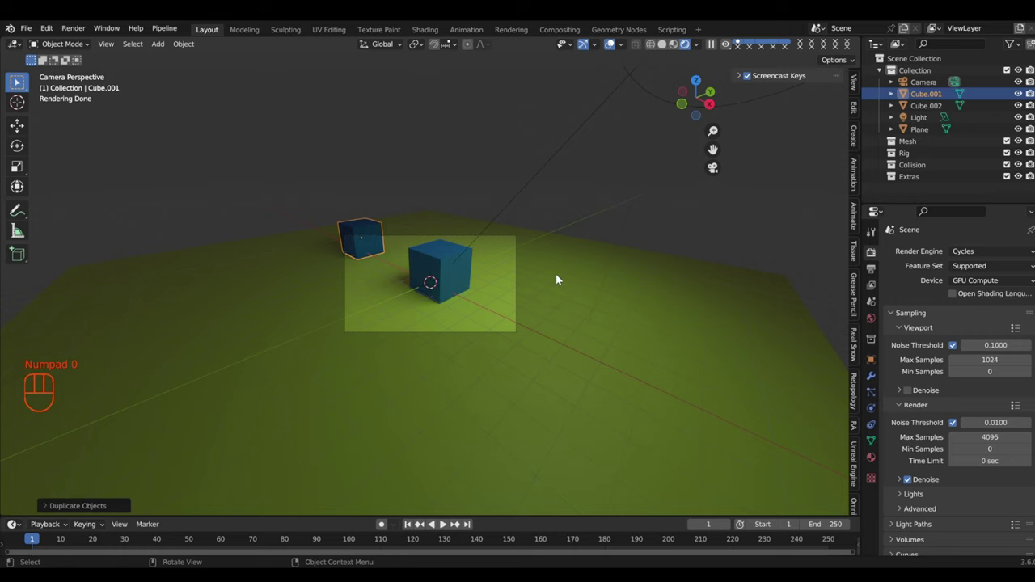
left_click(522, 283)
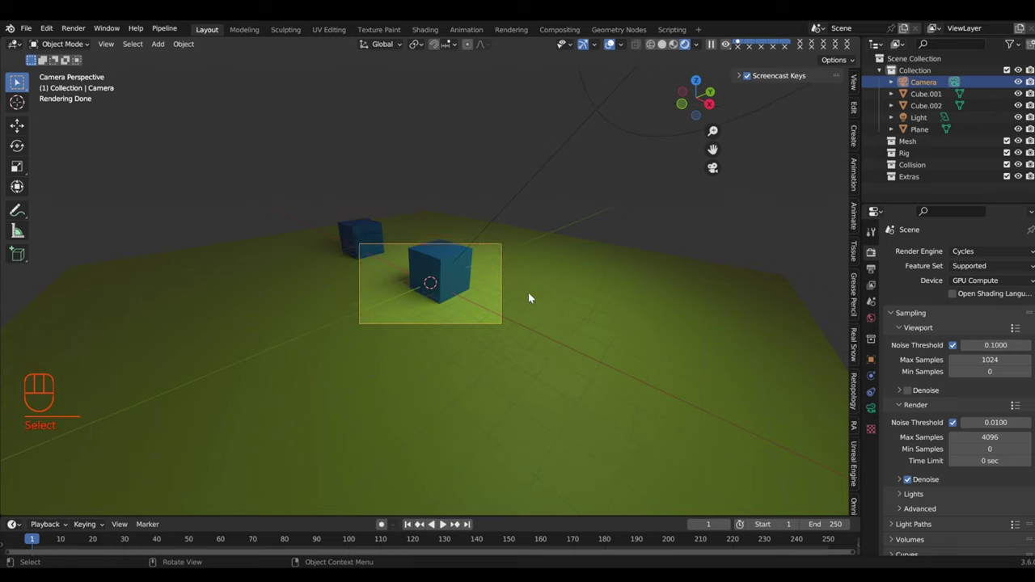
left_click_drag(498, 317, 595, 332)
left_click_drag(581, 321, 587, 288)
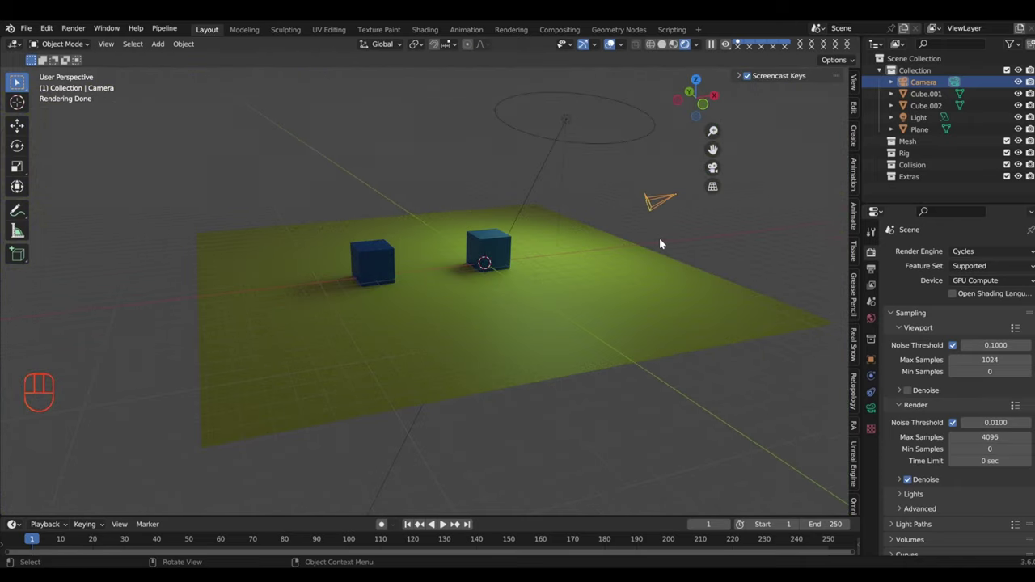
Step: Move the camera with G, show its location and rotation in the N sidebar, and inspect the original cube
key("g")
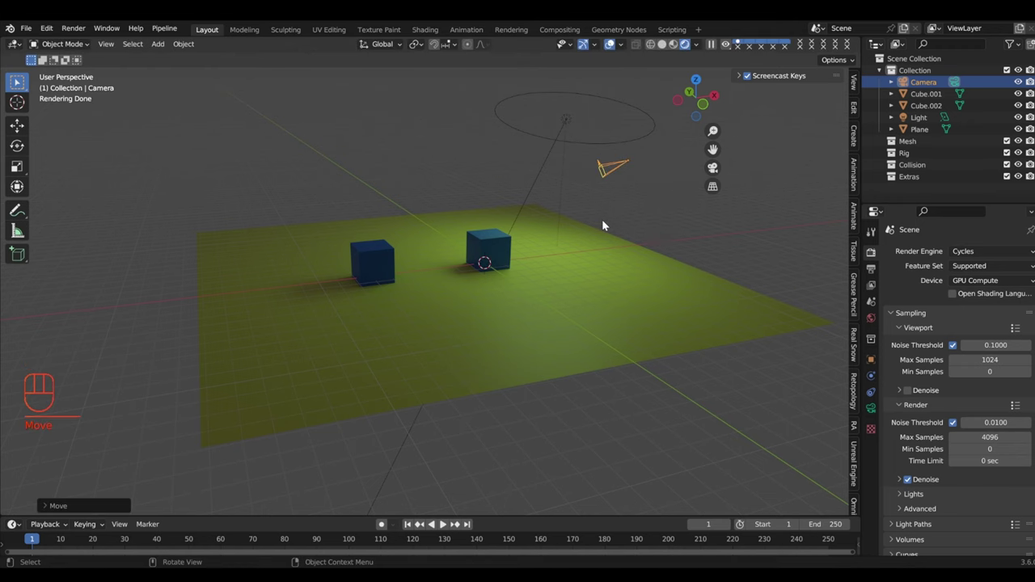
key("ctrl+z")
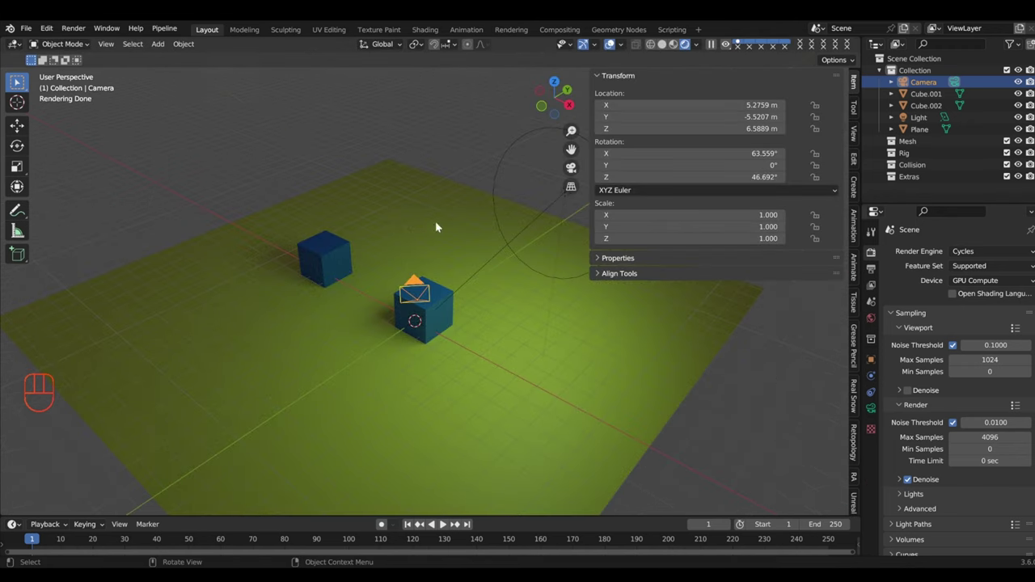
left_click(602, 76)
left_click_drag(413, 311, 440, 290)
left_click(469, 269)
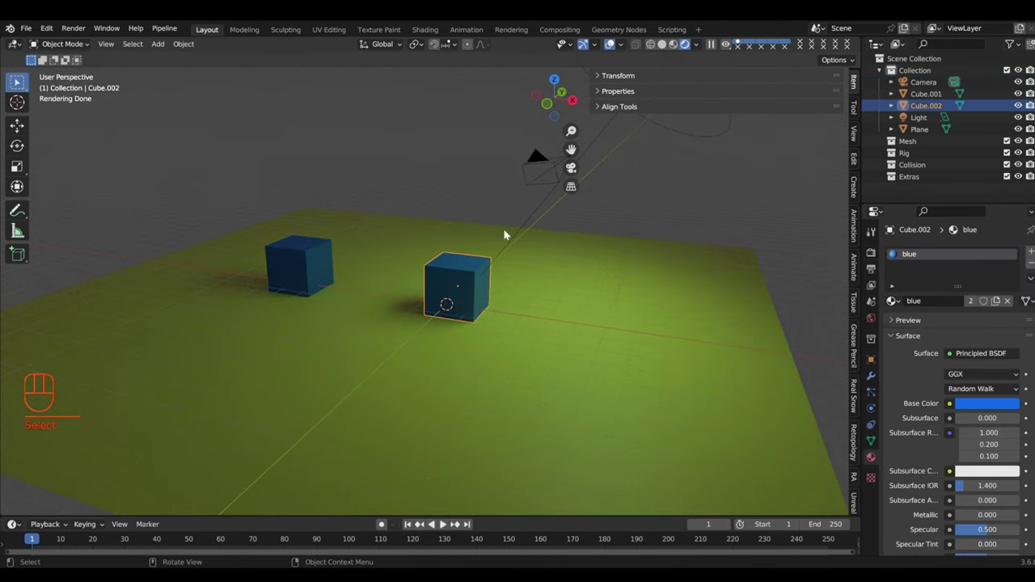
left_click_drag(481, 209, 454, 234)
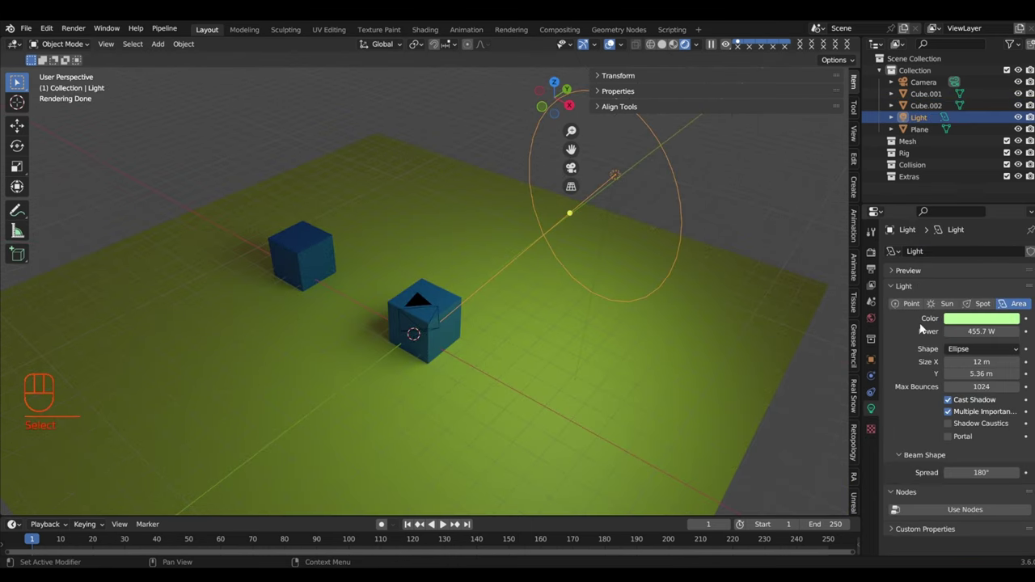
left_click_drag(523, 274, 524, 259)
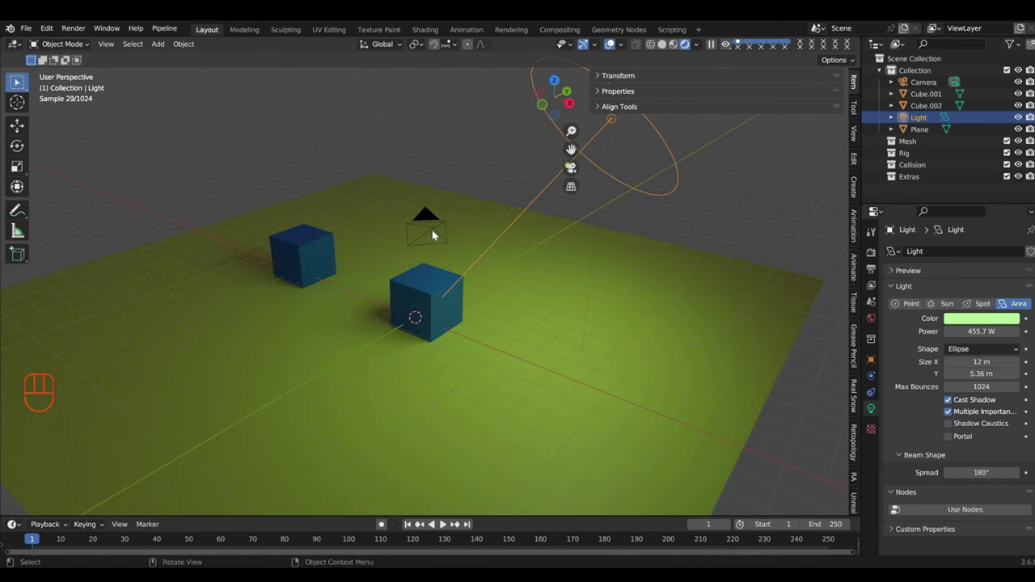
Step: Adjust the camera's 50 mm Focal Length and view the two-cube scene through it
left_click(435, 232)
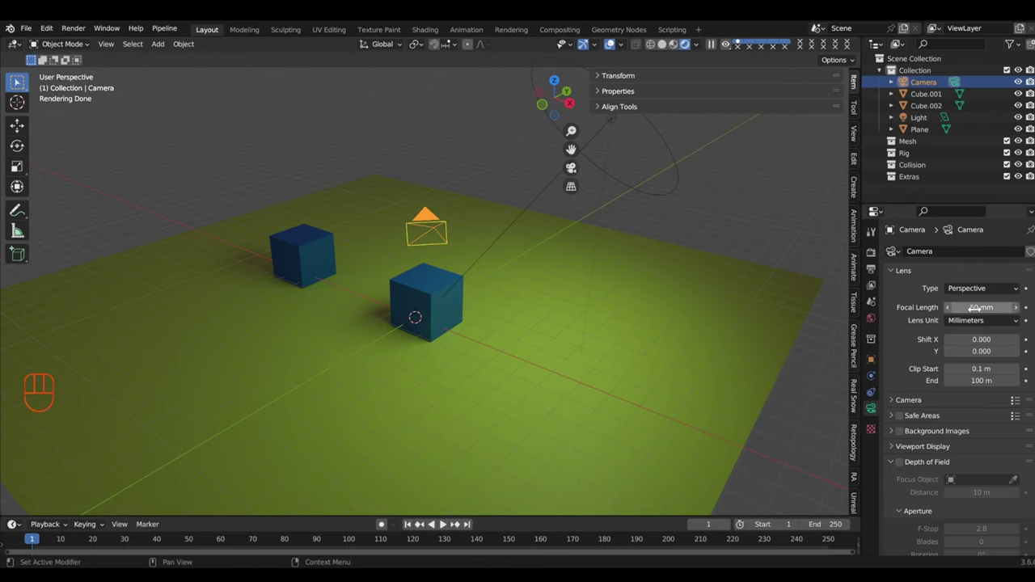
left_click_drag(458, 342, 462, 345)
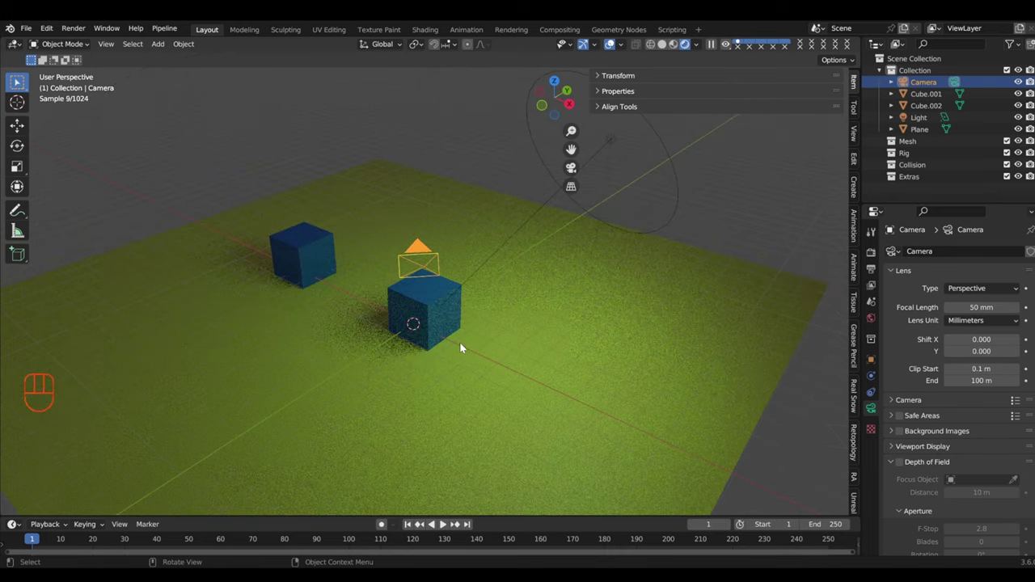
key("KP_0")
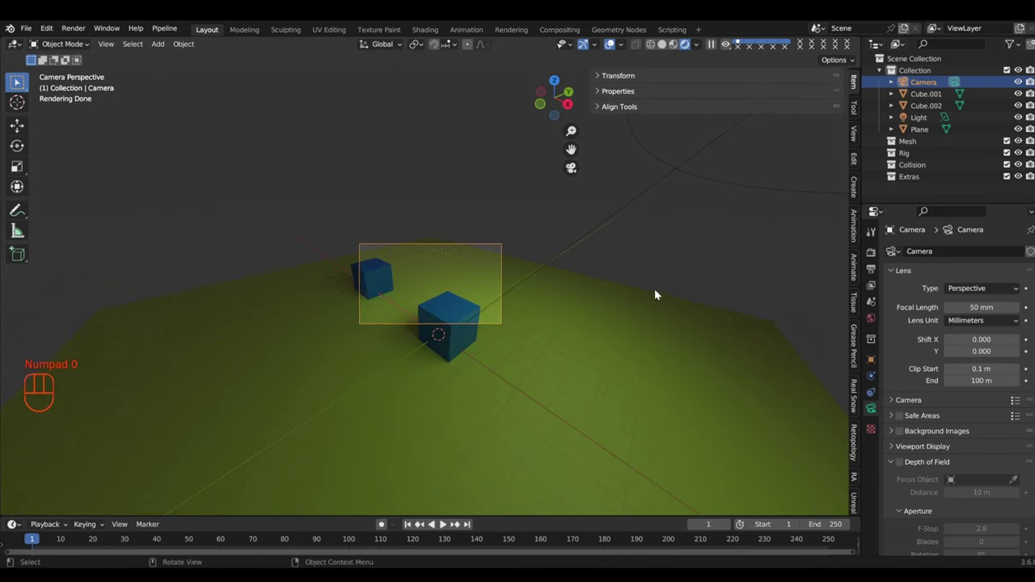
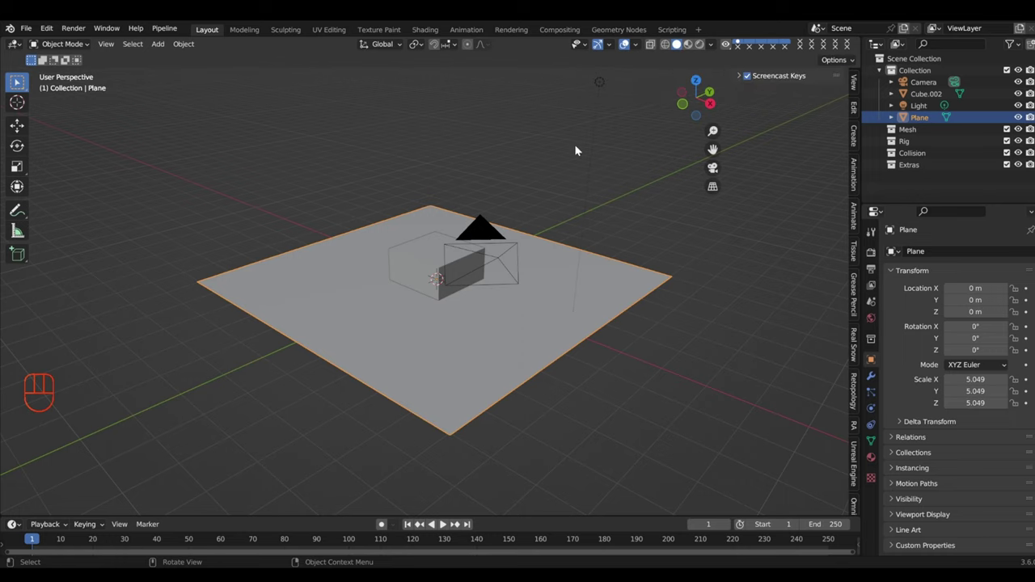
Step: Switch the viewport to material preview and select the cube
left_click_drag(572, 186, 510, 182)
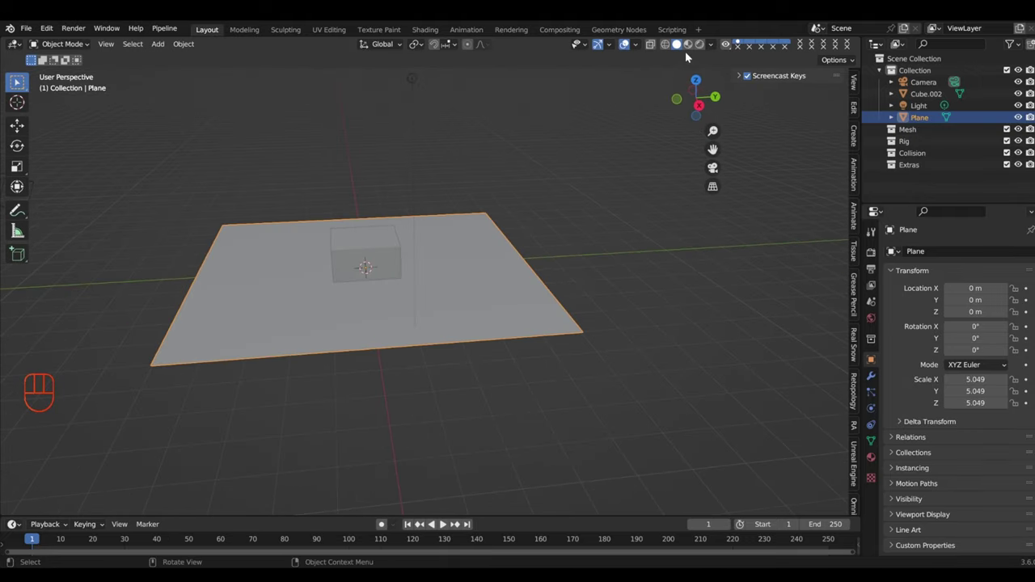
left_click(691, 49)
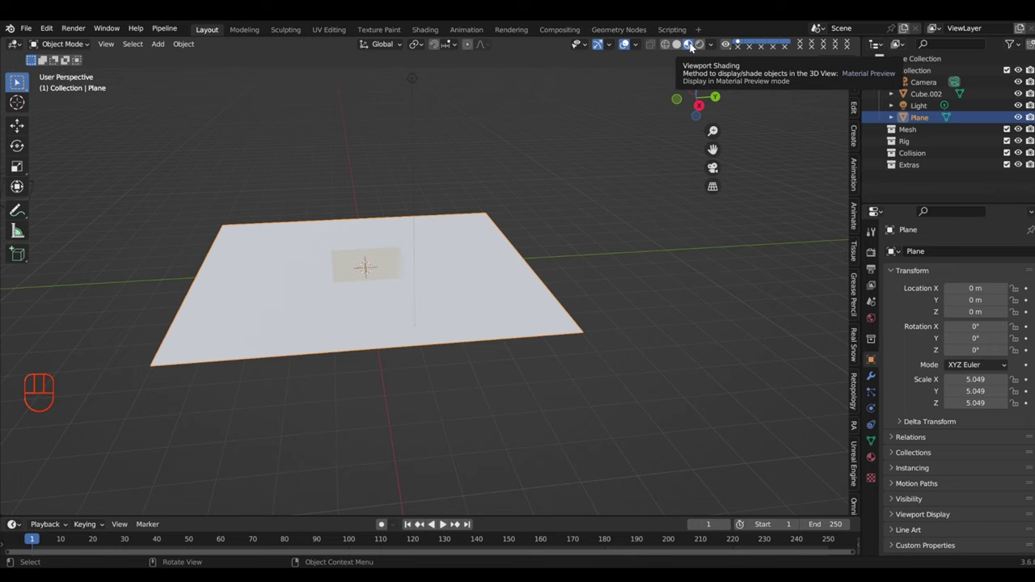
left_click(455, 250)
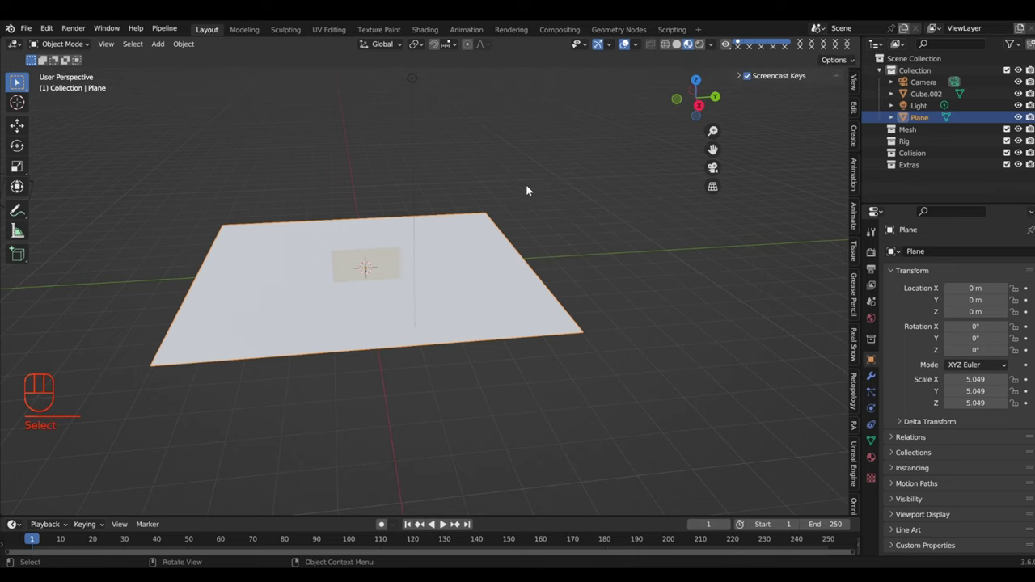
left_click(368, 248)
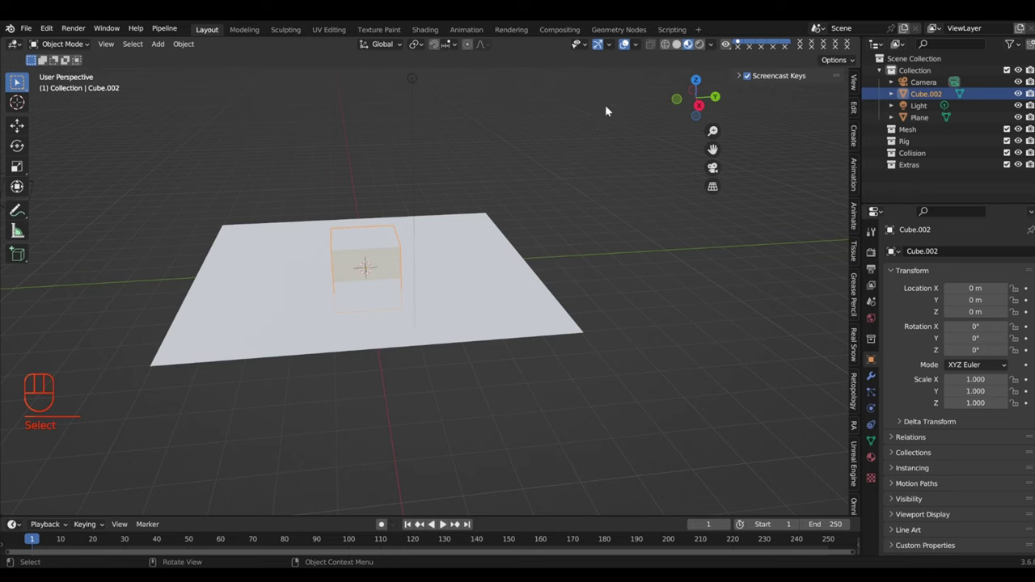
left_click_drag(367, 237, 380, 232)
Step: Change viewport header options and pull back to see the whole plane and scene
type("se")
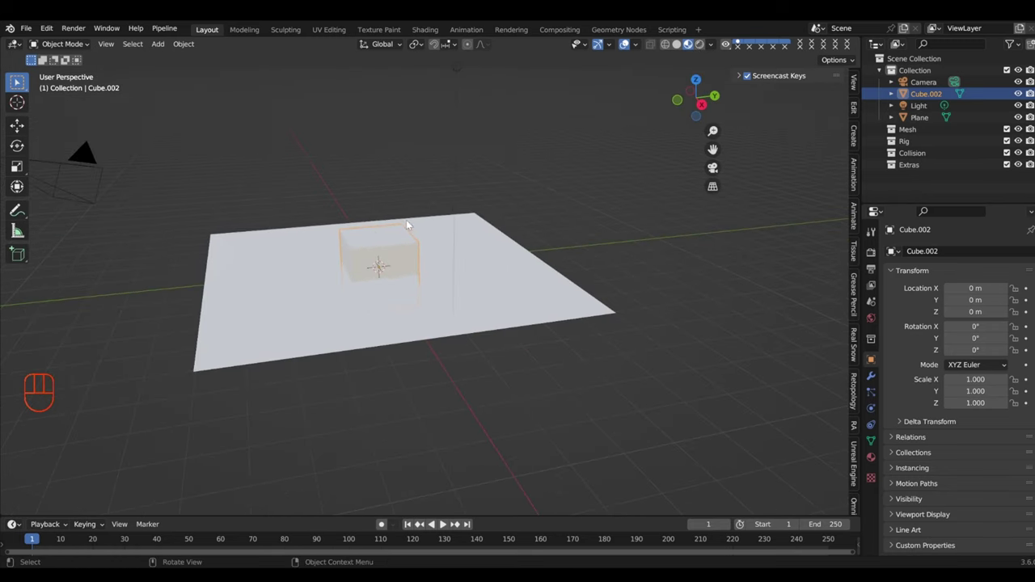
left_click(601, 230)
left_click(701, 48)
type("se")
left_click_drag(441, 196, 422, 209)
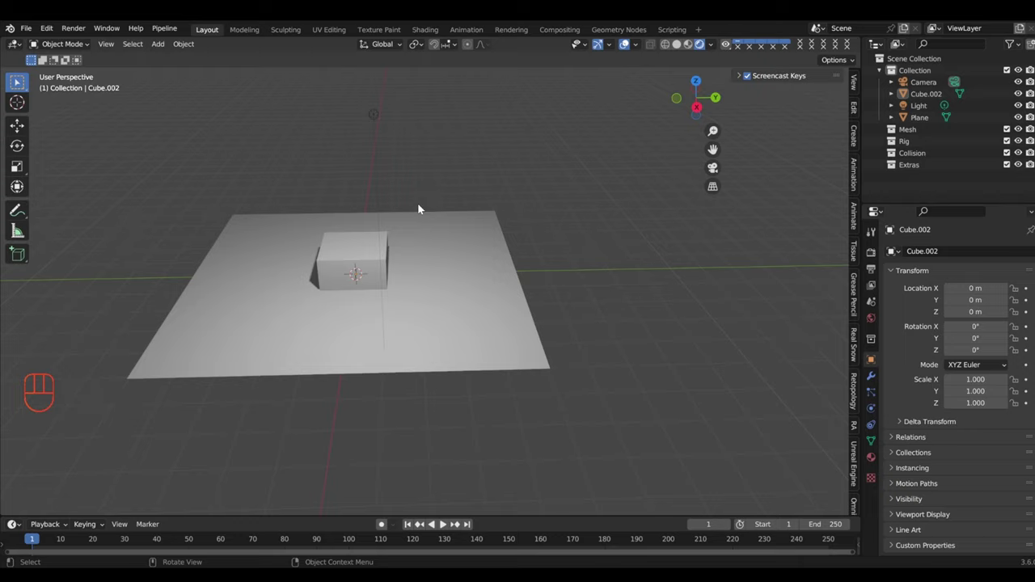
left_click_drag(448, 235, 494, 217)
left_click_drag(477, 217, 512, 220)
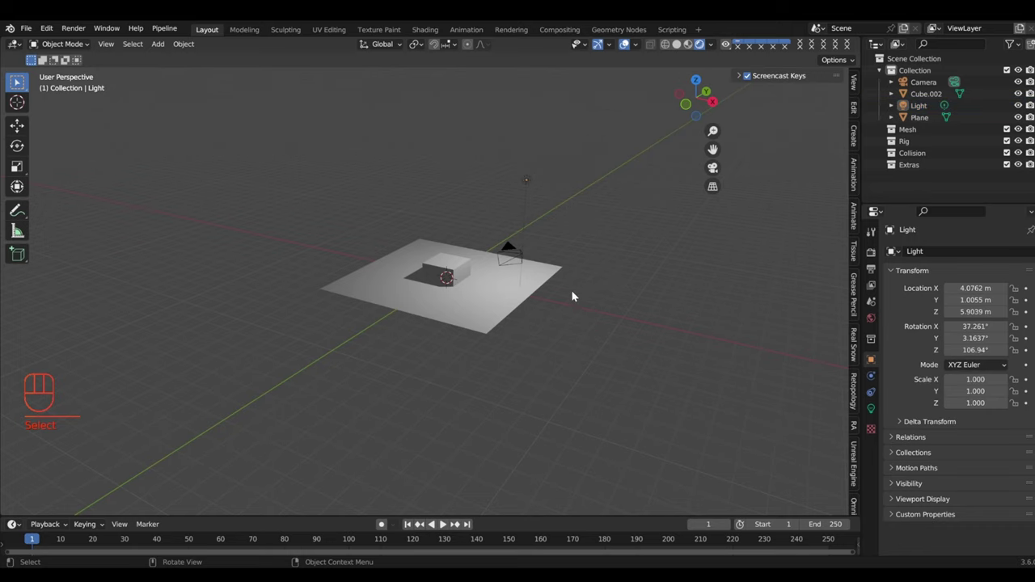
left_click_drag(560, 253, 520, 300)
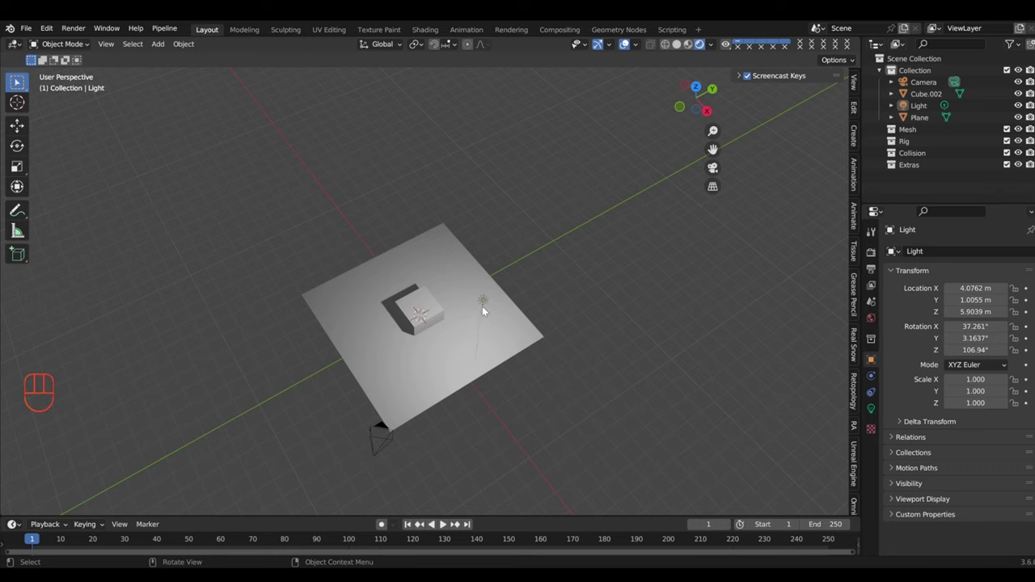
Step: Move the light outward and lower with G so the cube casts a long shadow, then select the plane
key("g")
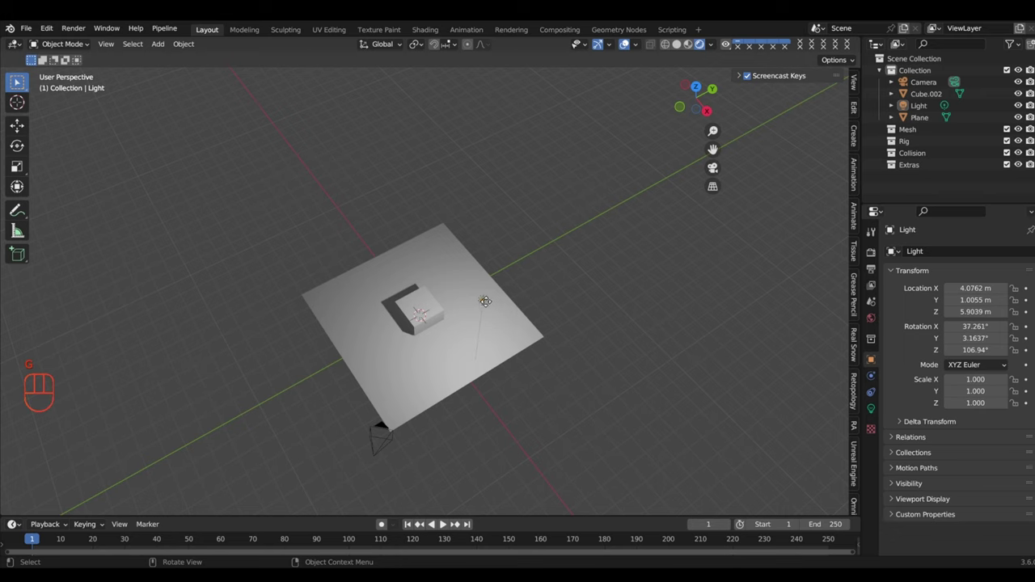
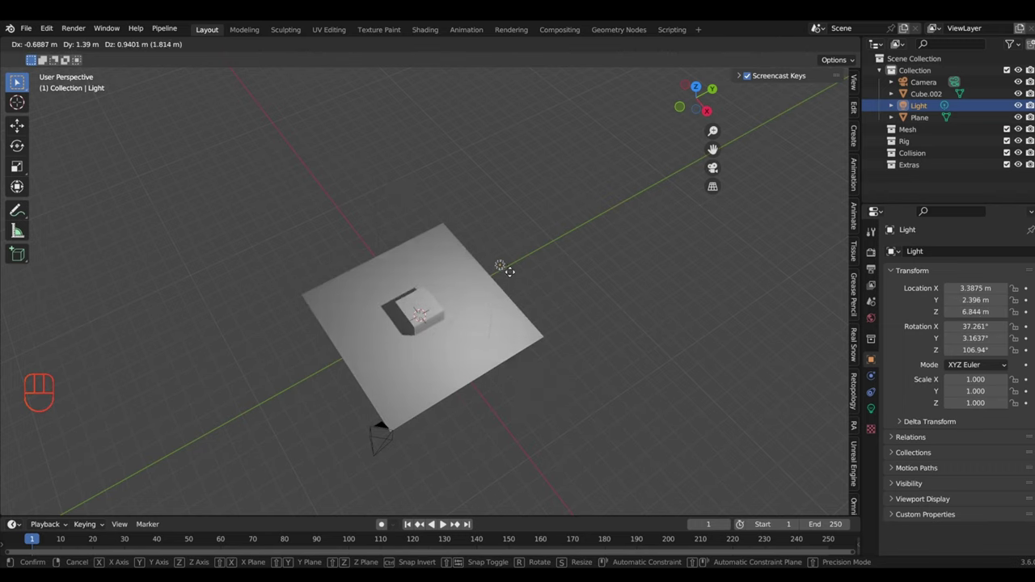
left_click_drag(525, 338, 538, 290)
key("g")
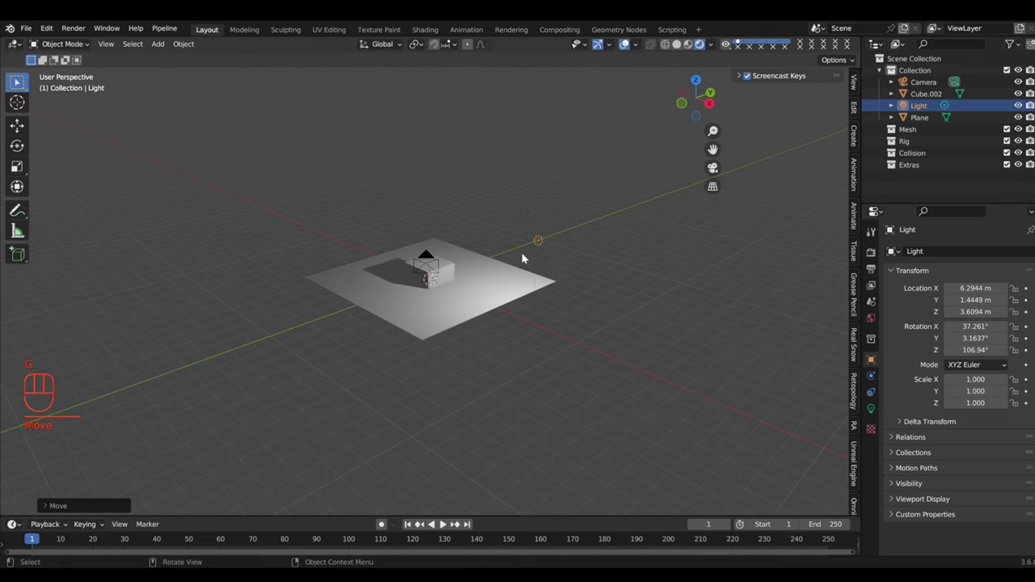
middle_click(546, 266)
left_click(513, 285)
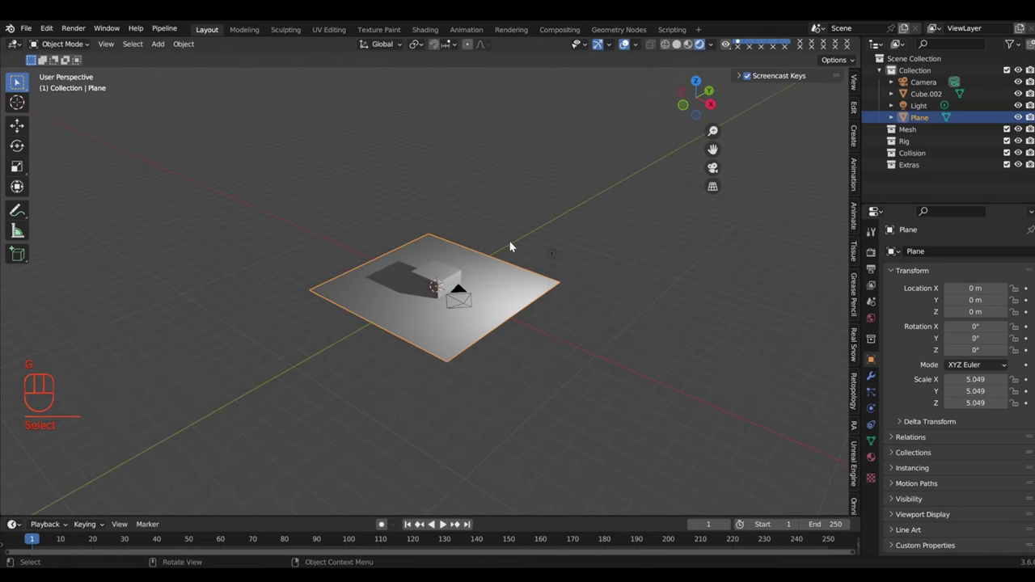
Step: Select Cube.002 rather than the light or plane and show its empty Material Properties
left_click(551, 251)
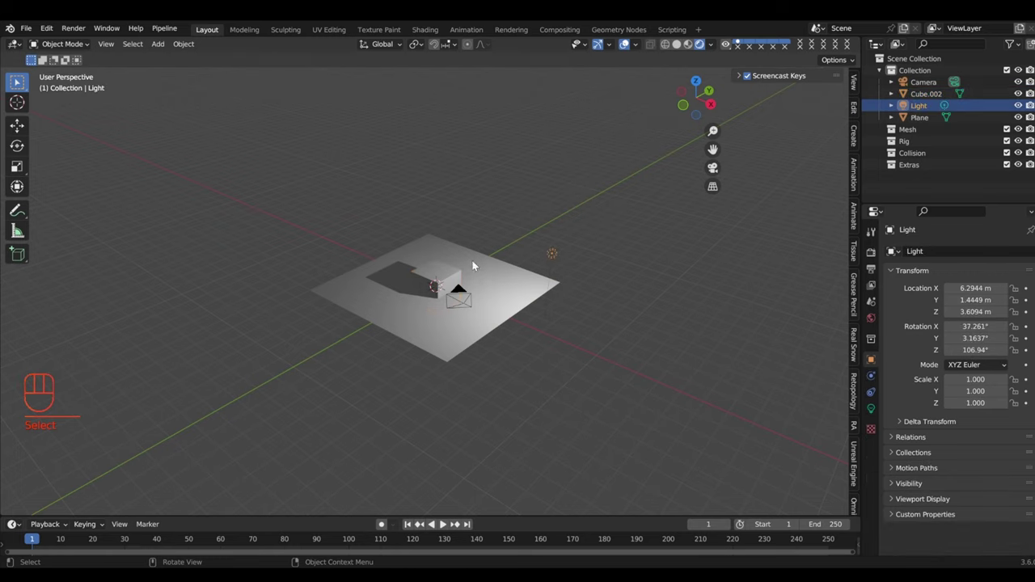
left_click(336, 212)
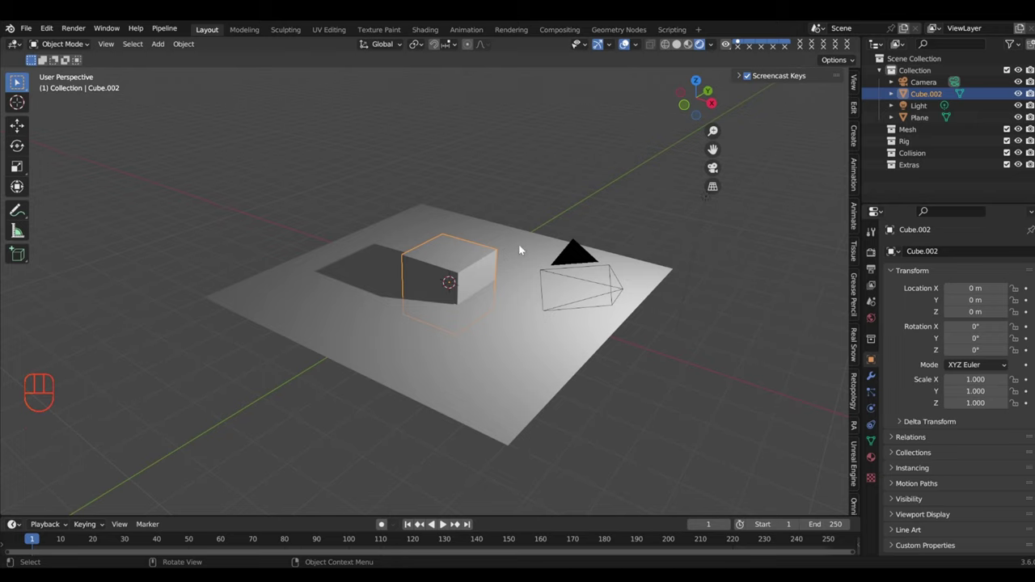
left_click(871, 457)
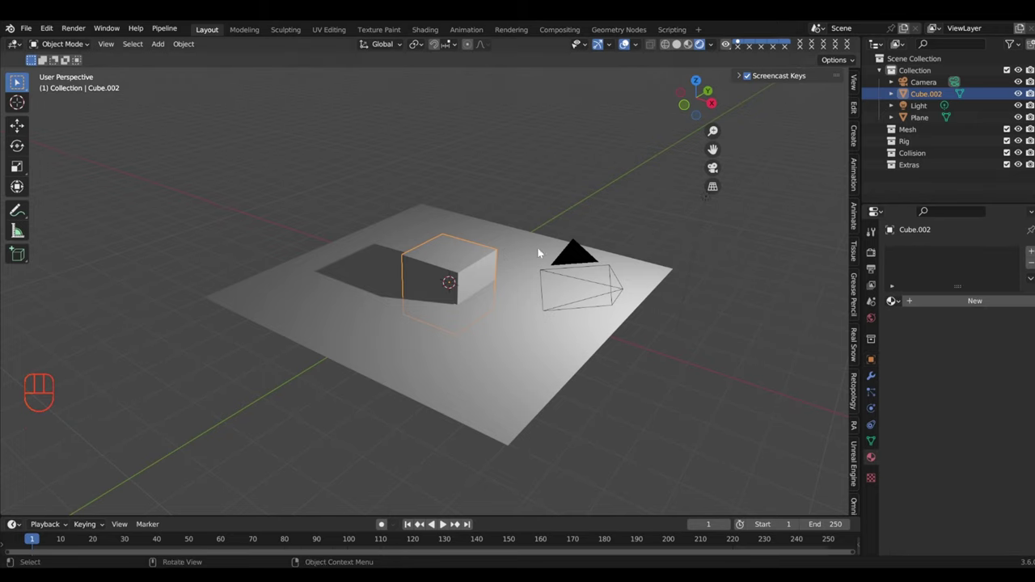
left_click(543, 199)
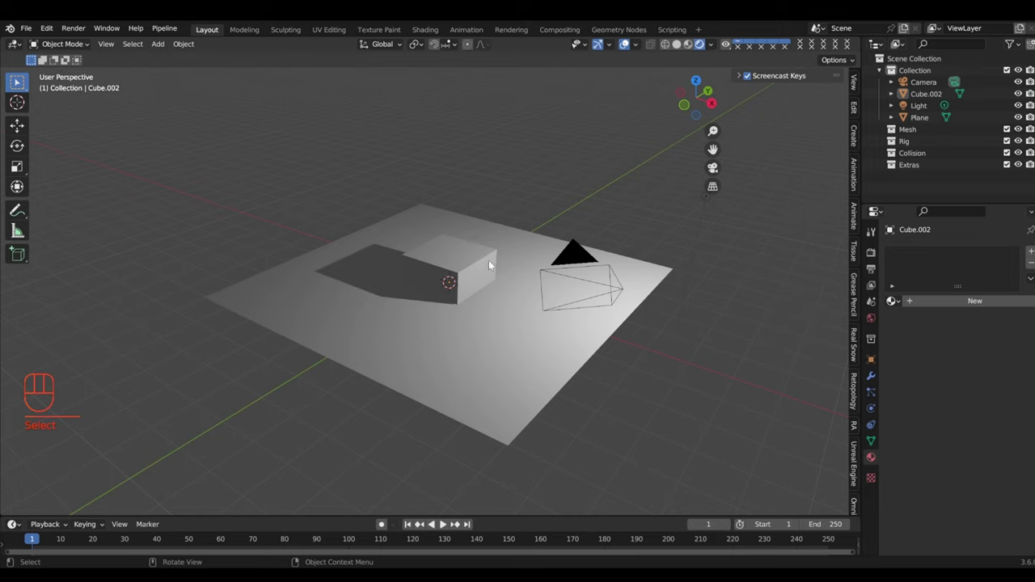
left_click(531, 240)
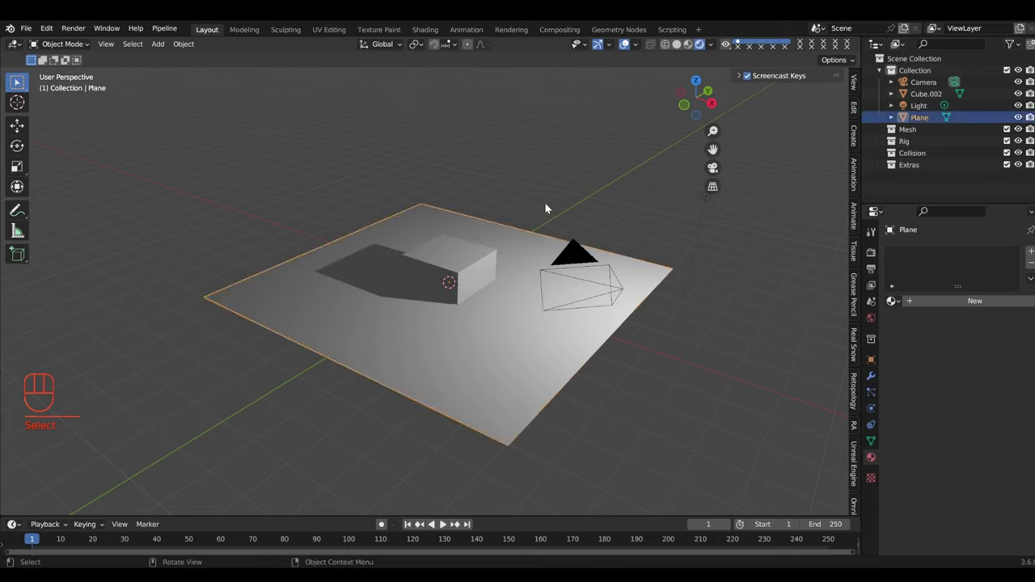
left_click(473, 262)
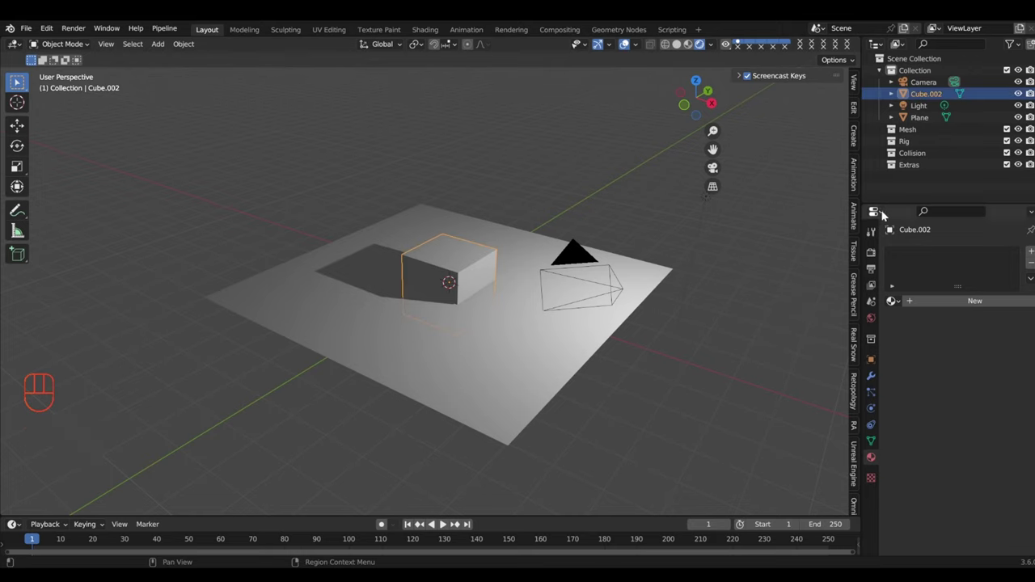
left_click(885, 213)
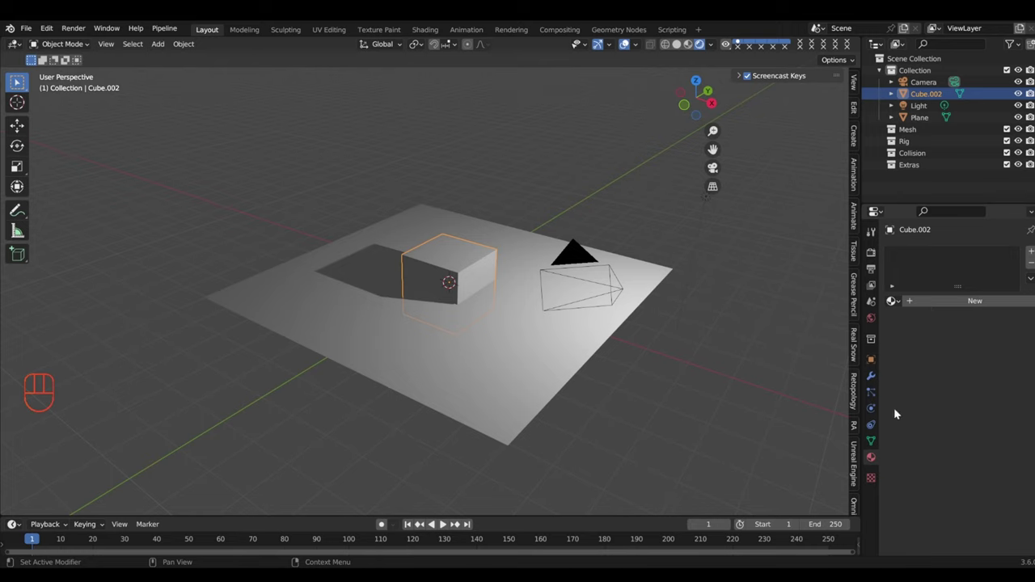
left_click(647, 280)
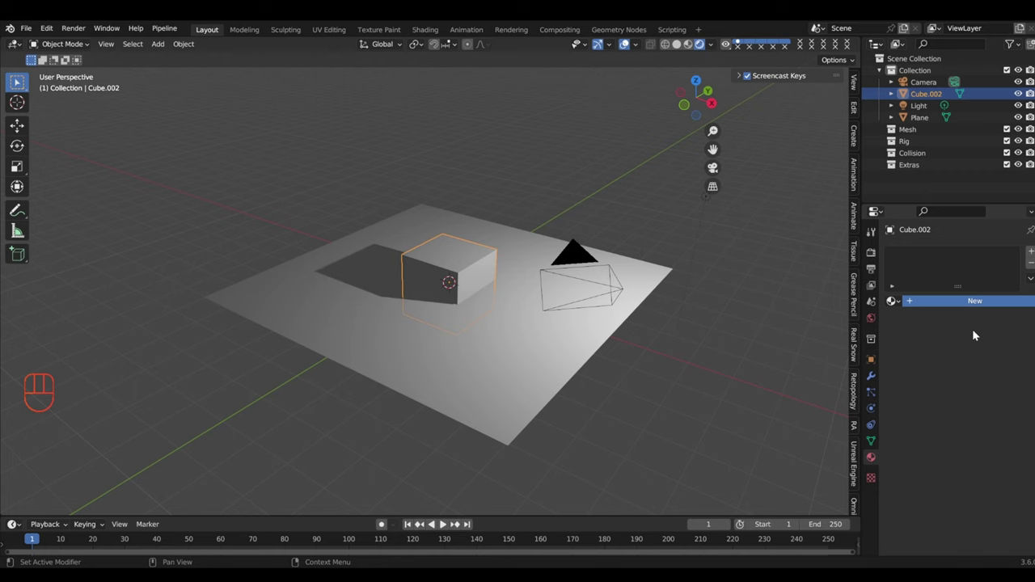
Step: Add a new Material.001 to the cube and look at it from the camera side
left_click(914, 274)
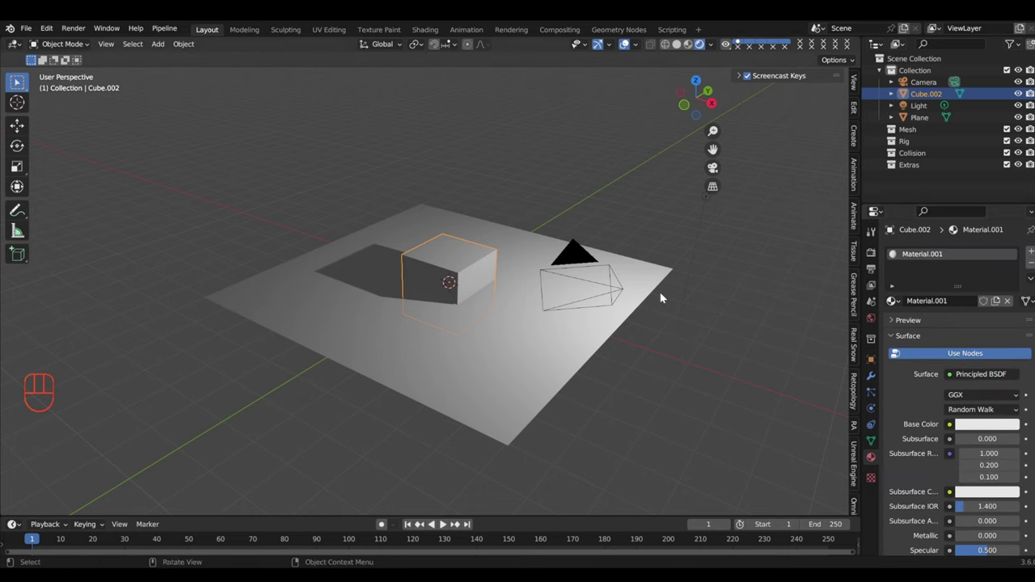
left_click_drag(497, 316, 526, 319)
left_click(513, 270)
left_click_drag(597, 310, 582, 312)
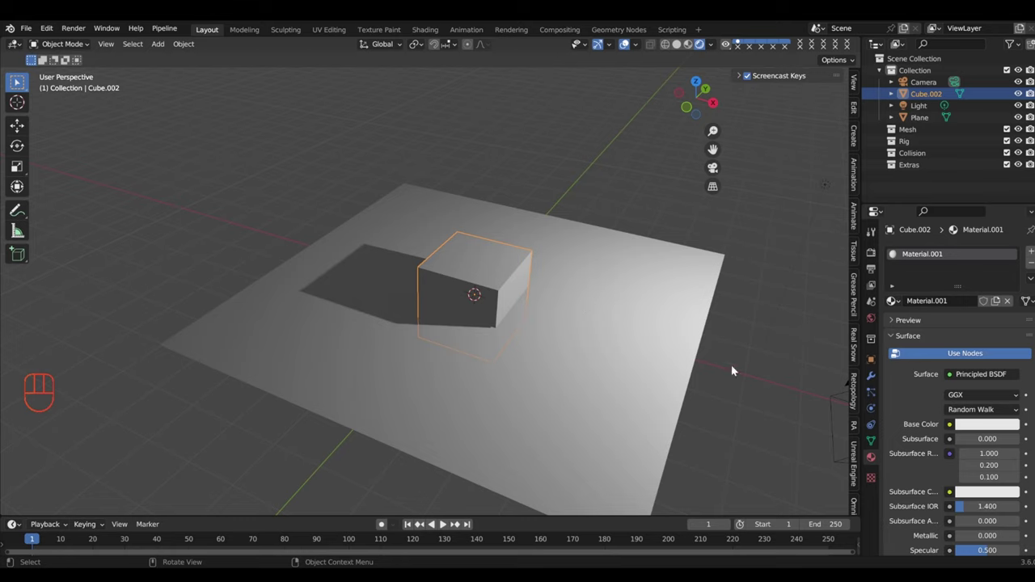
left_click_drag(544, 313, 544, 305)
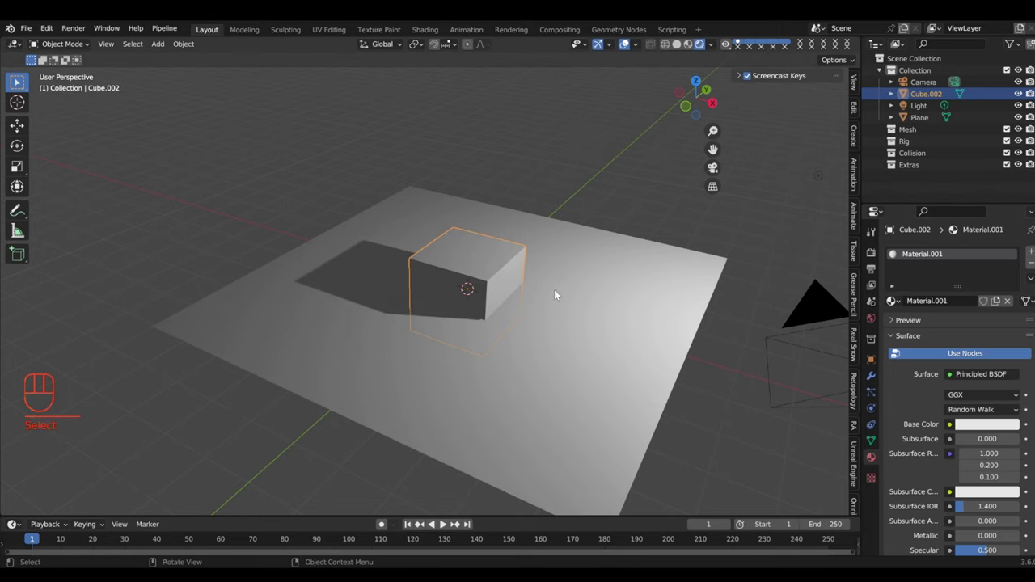
left_click_drag(535, 292, 516, 289)
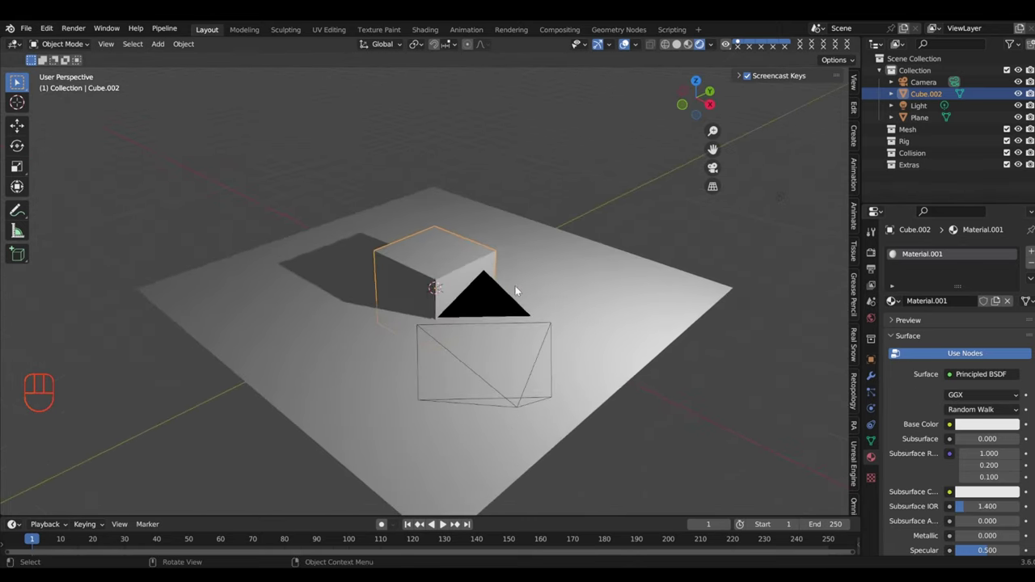
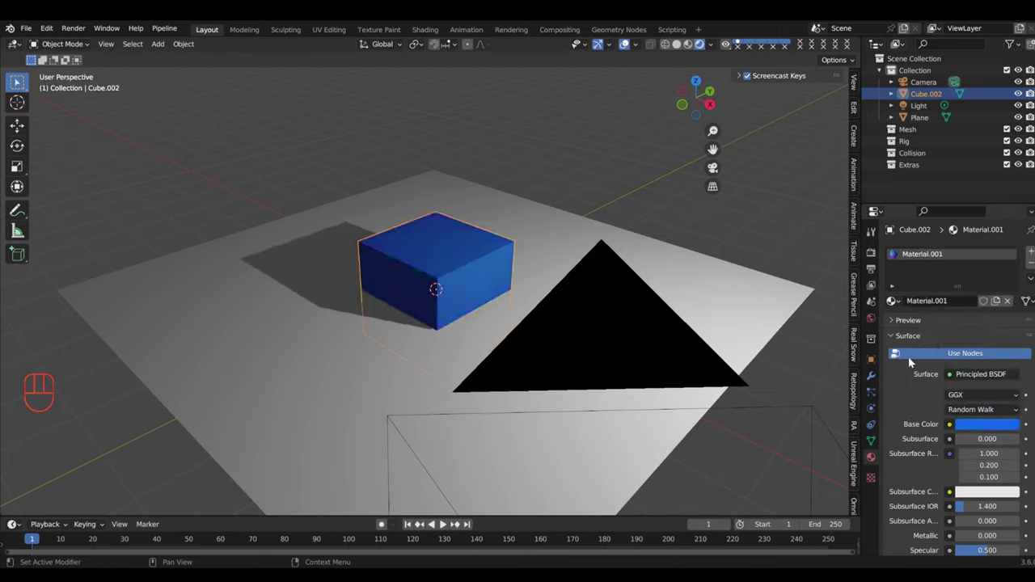
Step: Set the Principled BSDF Base Color to blue, with the material named 'blue'
left_click(977, 427)
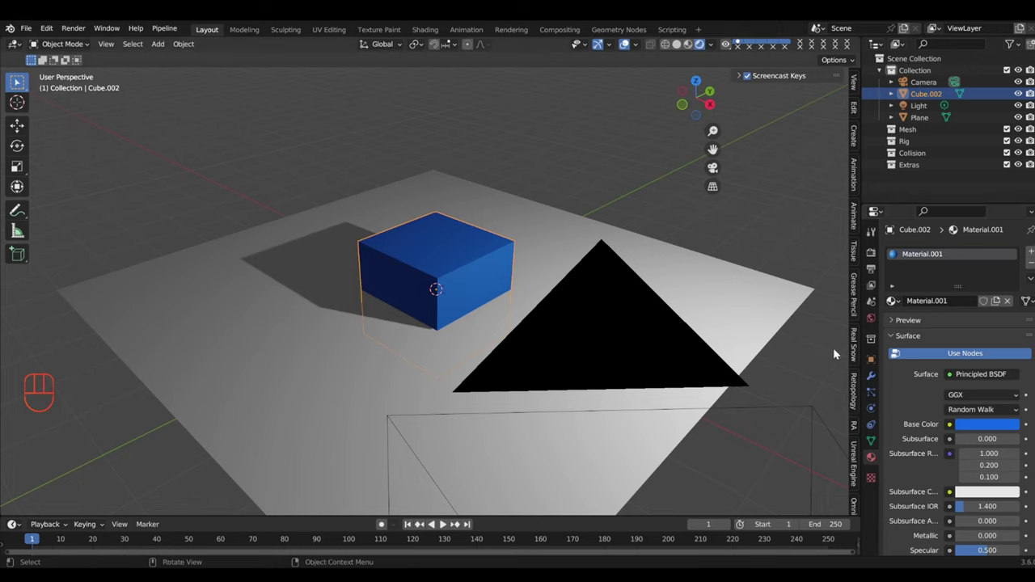
left_click_drag(943, 304, 656, 222)
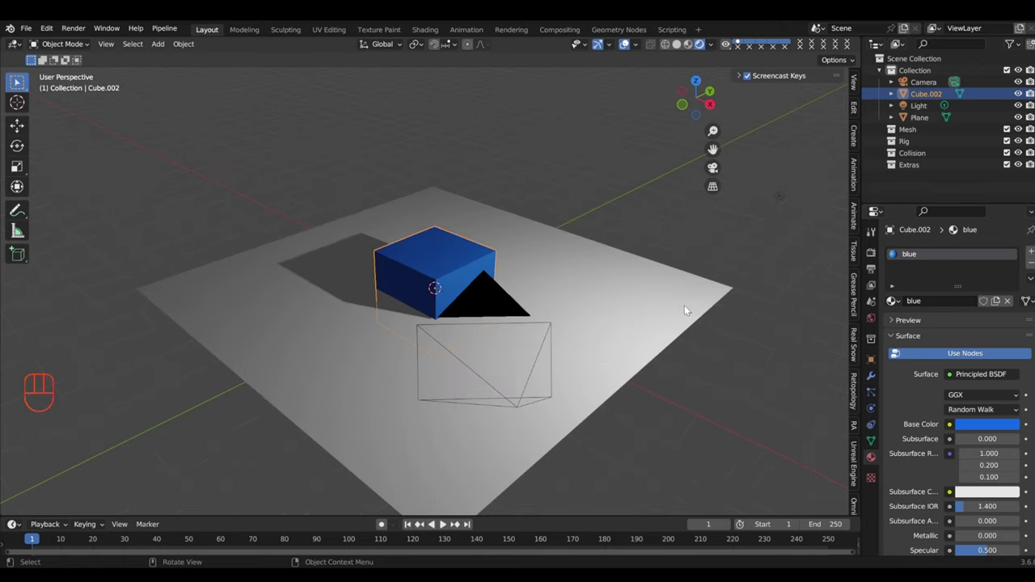
left_click_drag(684, 317, 666, 316)
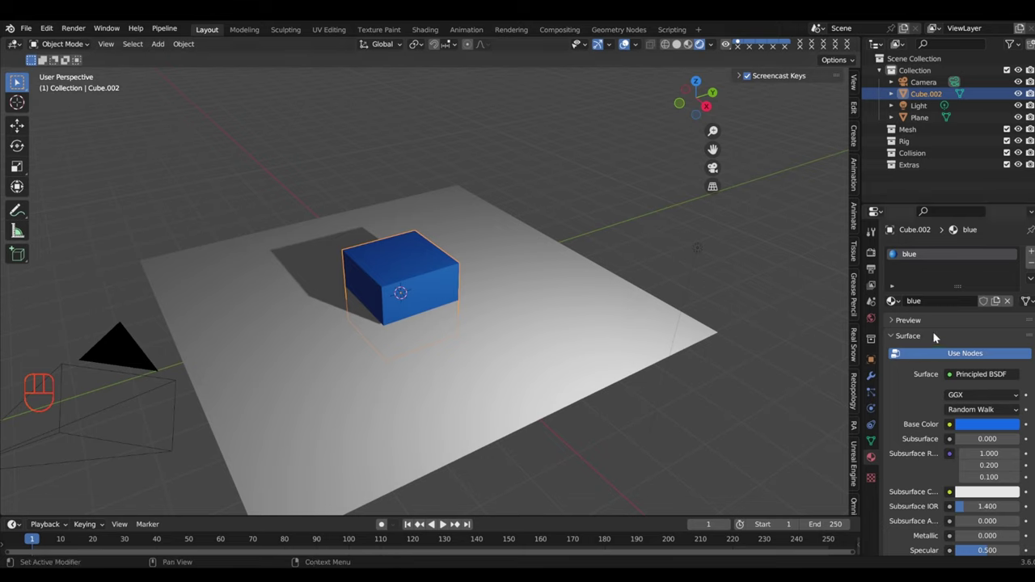
Step: Select the plane and assign it the existing 'blue' material from the browse list, then unlink it
left_click(439, 283)
left_click(534, 286)
left_click(412, 268)
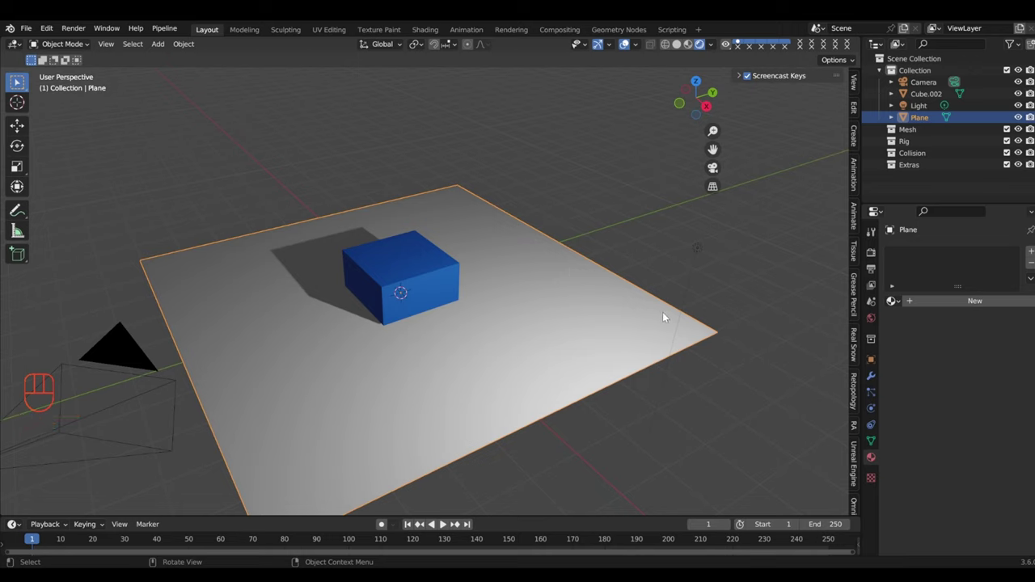
left_click(389, 265)
left_click(553, 286)
left_click(431, 274)
left_click(590, 295)
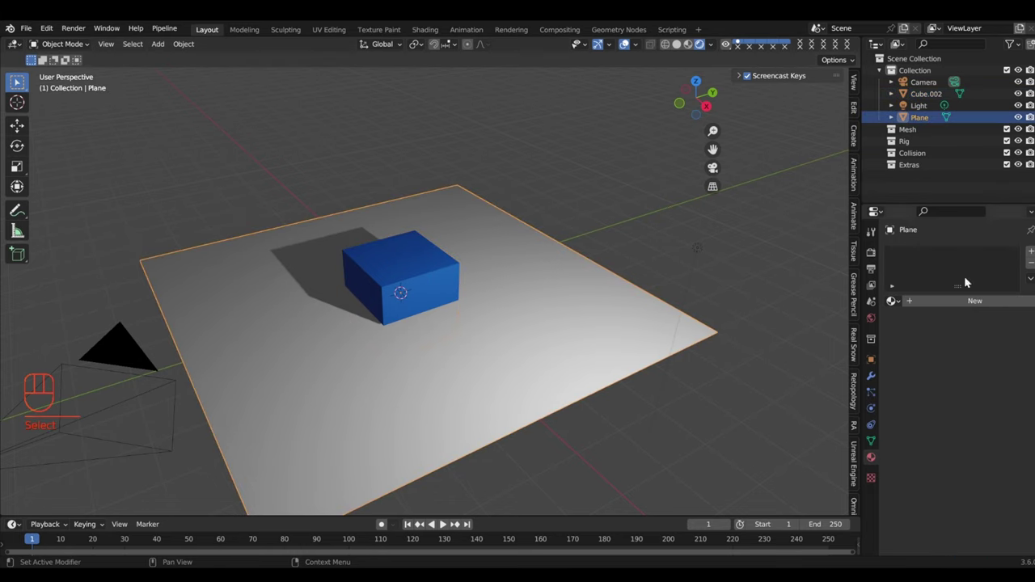
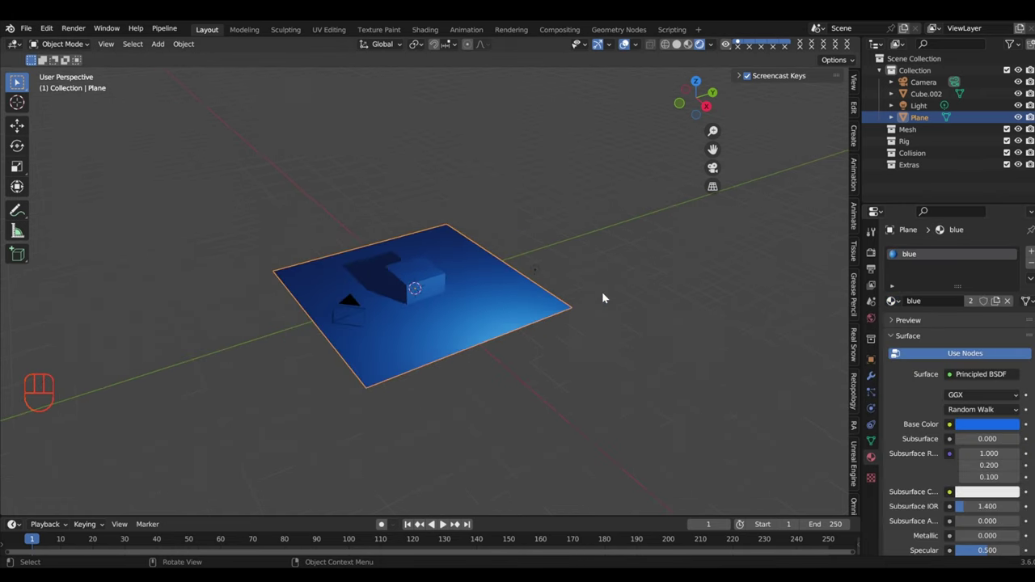
Step: Select the light and raise it higher above the cube with G
left_click_drag(469, 282, 791, 357)
left_click(795, 365)
key("g")
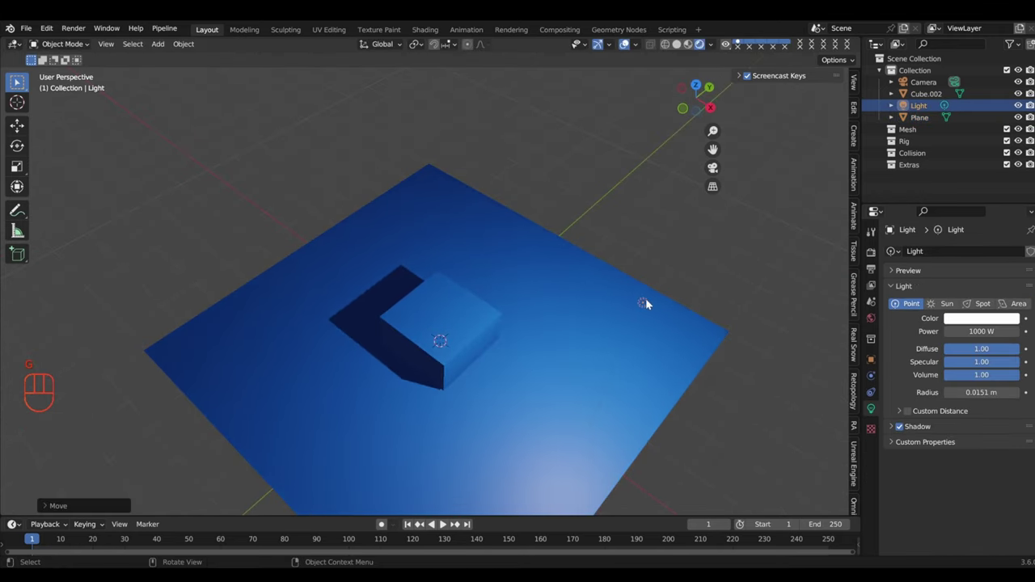
left_click_drag(689, 386, 665, 356)
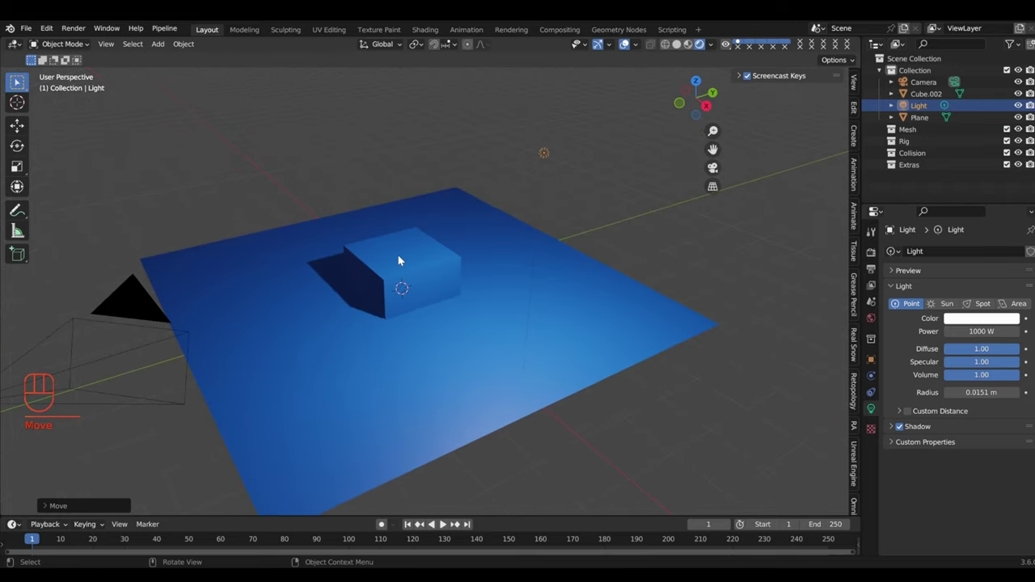
left_click_drag(489, 318, 502, 312)
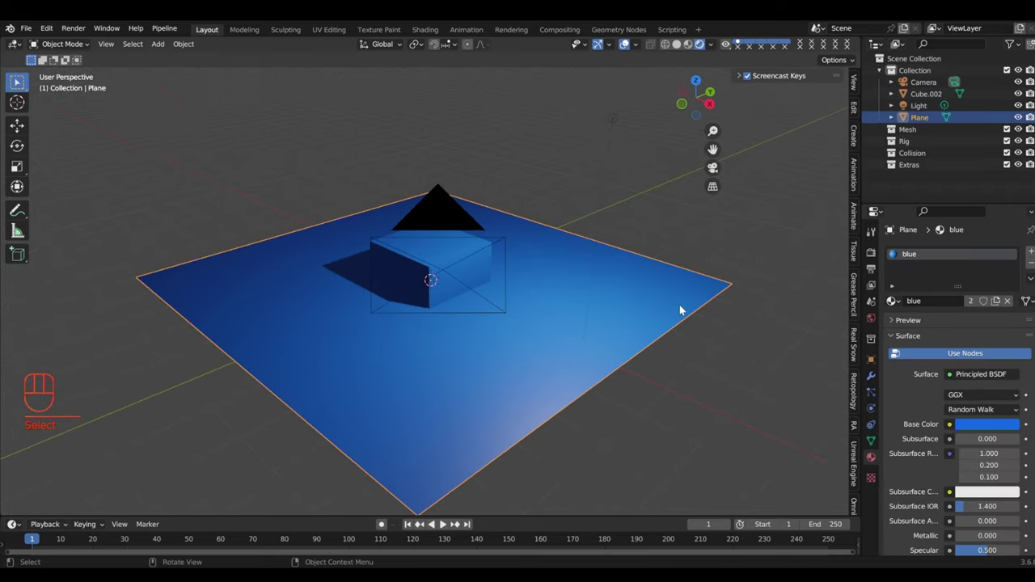
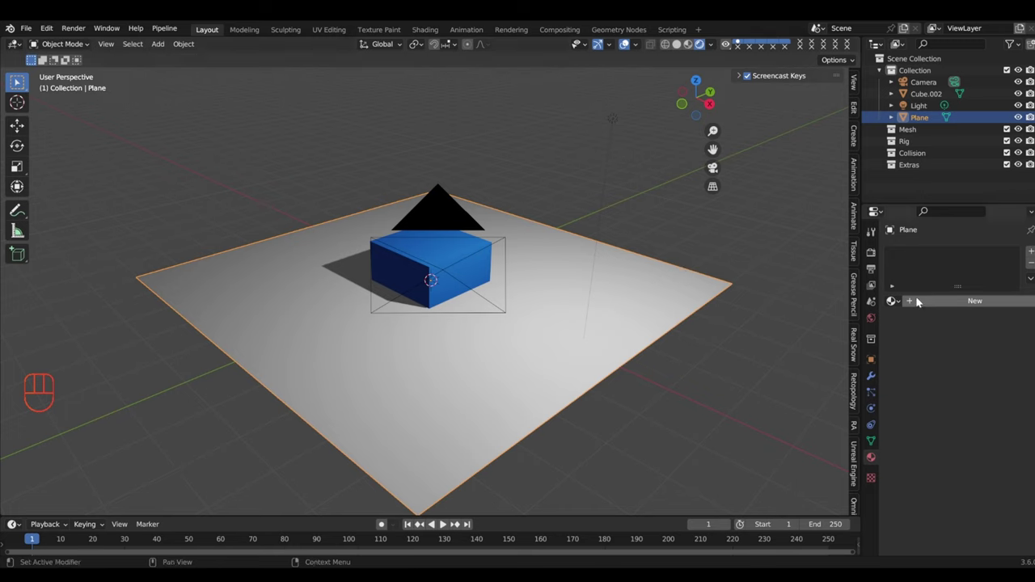
Step: Give the plane its own 'yellow' material with a pale yellow Base Color and view the scene through the camera
left_click(930, 300)
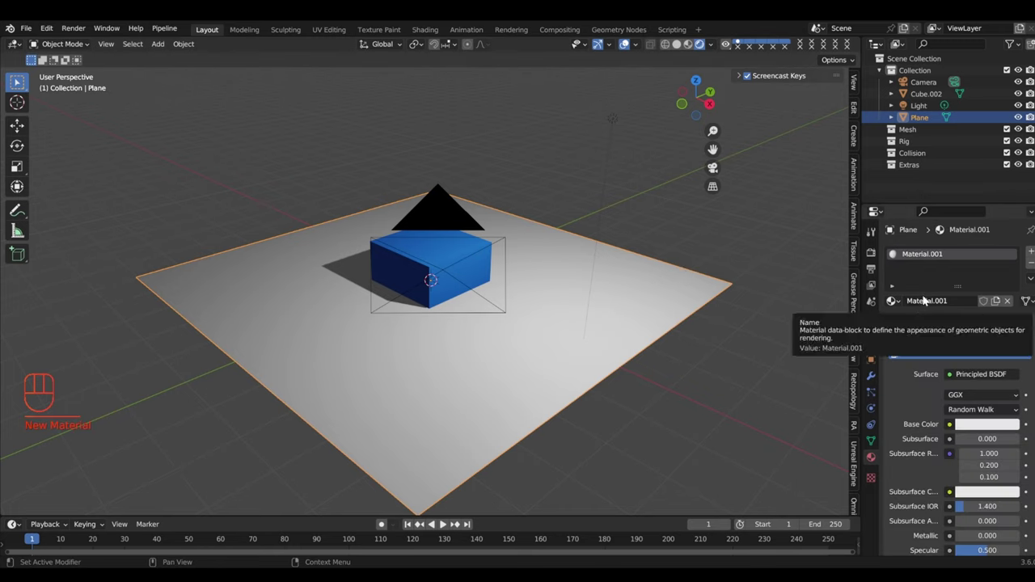
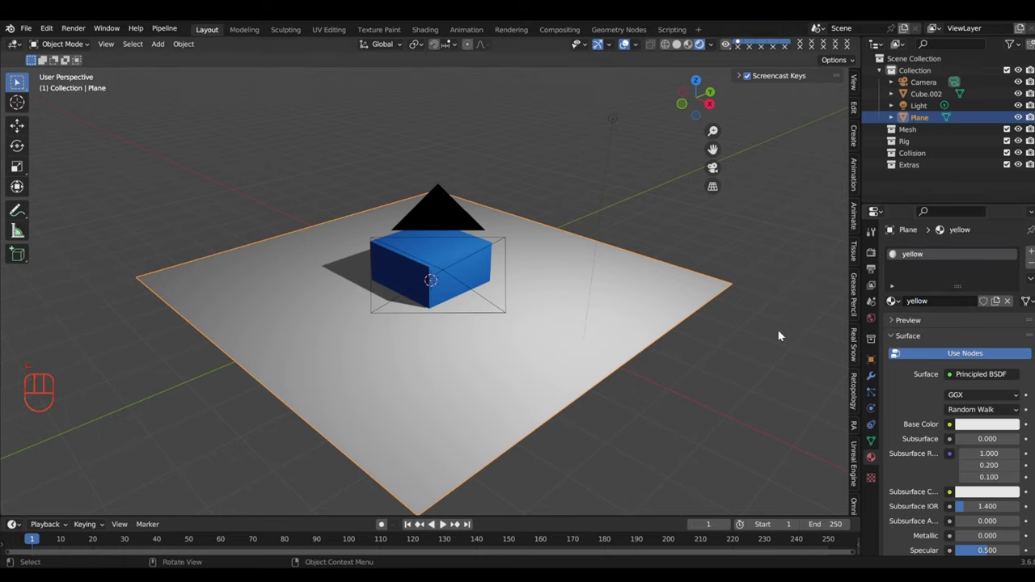
left_click(974, 426)
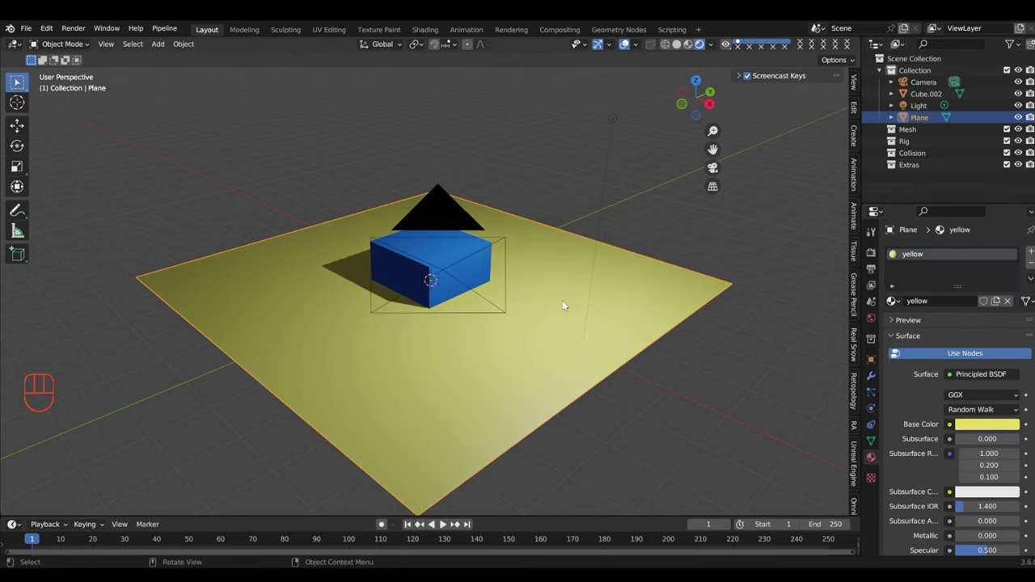
middle_click(793, 366)
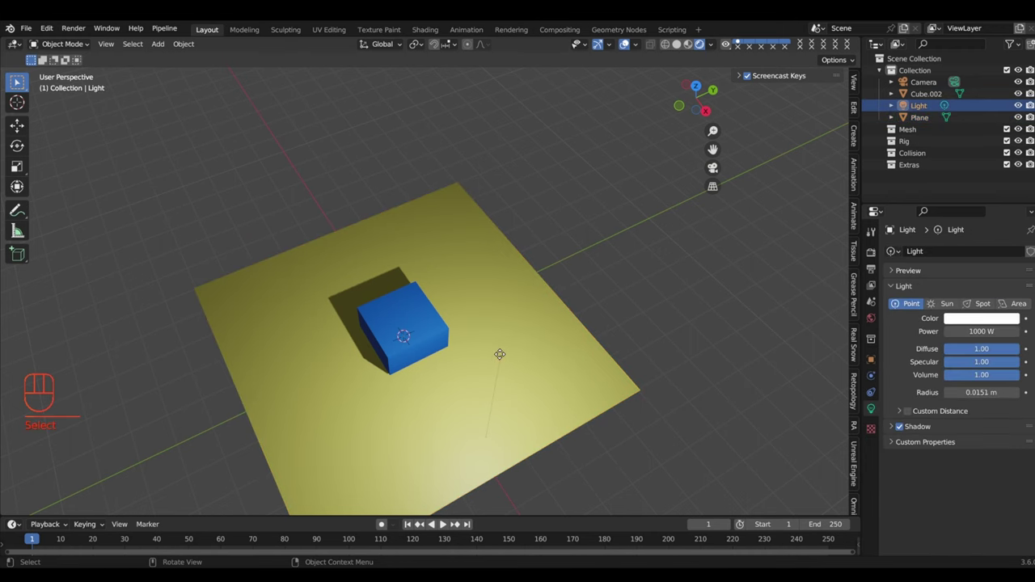
key("g")
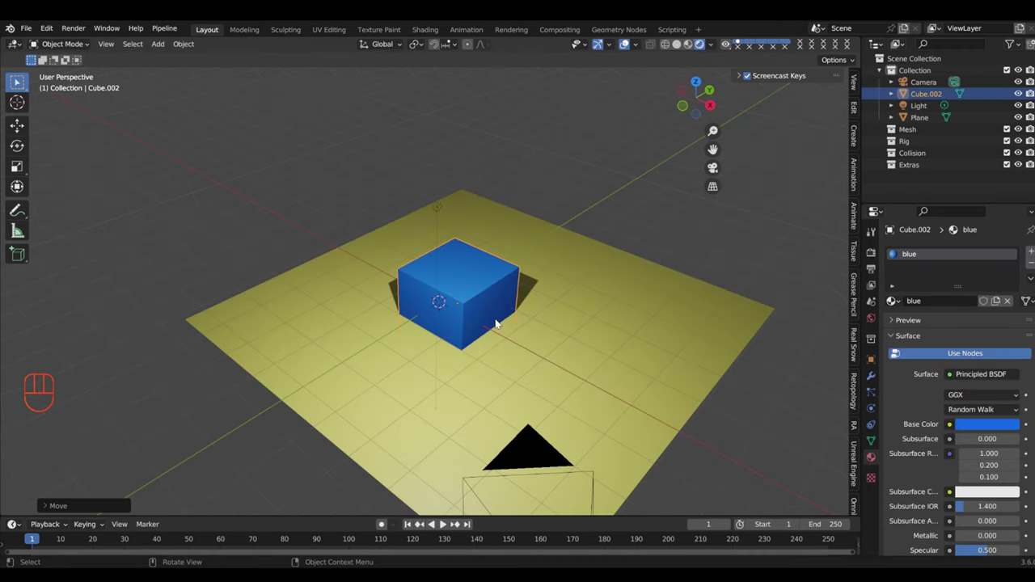
key("KP_0")
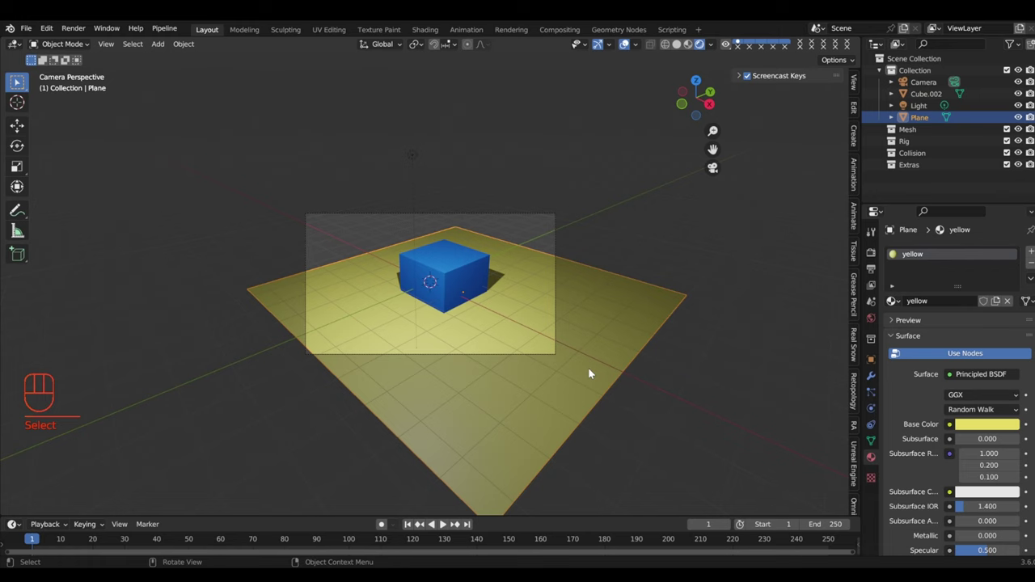
left_click_drag(532, 362, 522, 357)
key("KP_0")
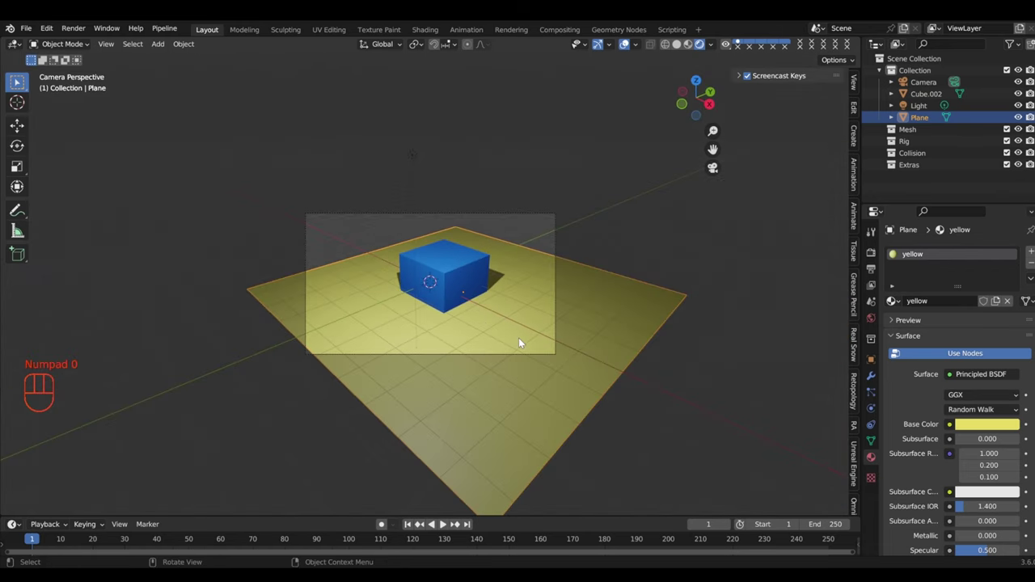
left_click(548, 215)
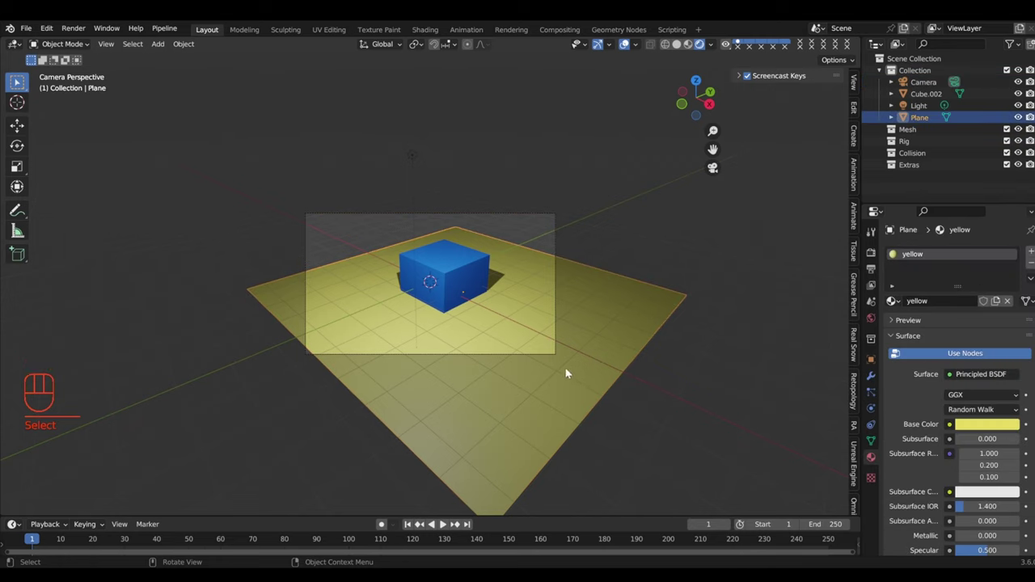
left_click(616, 334)
left_click_drag(613, 344, 638, 361)
middle_click(621, 349)
left_click(604, 351)
key("g")
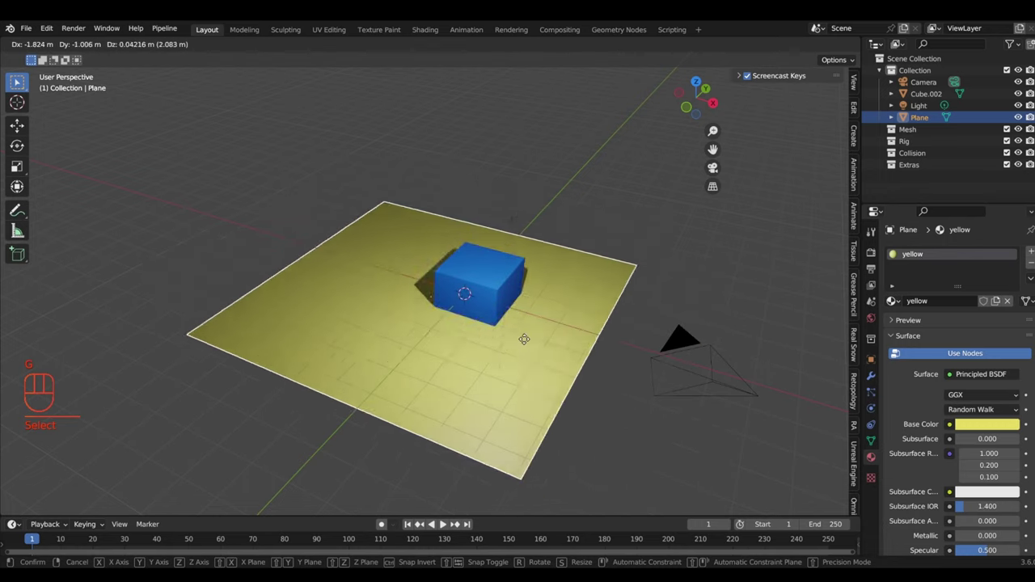
type("S...")
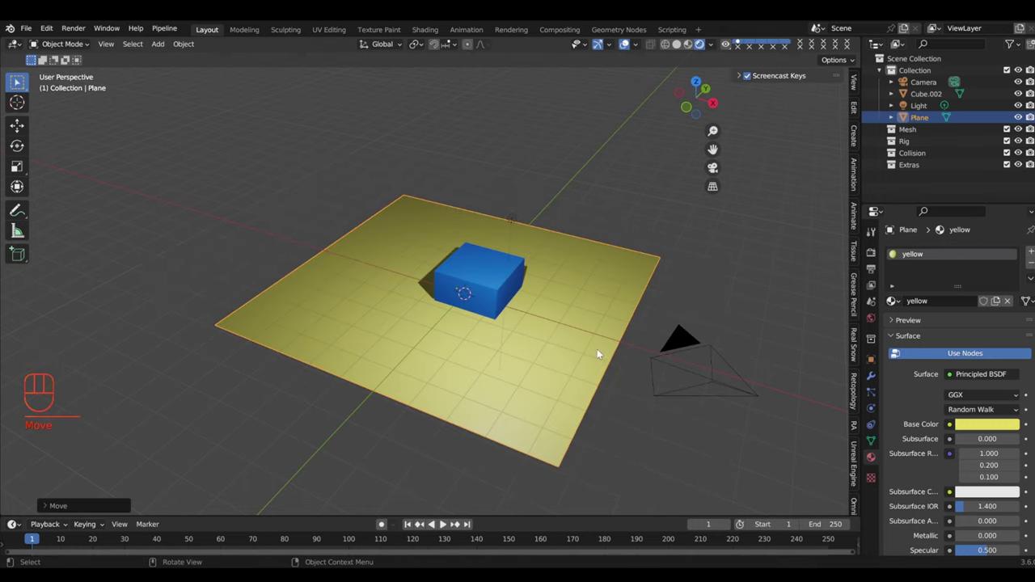
key("ctrl+z")
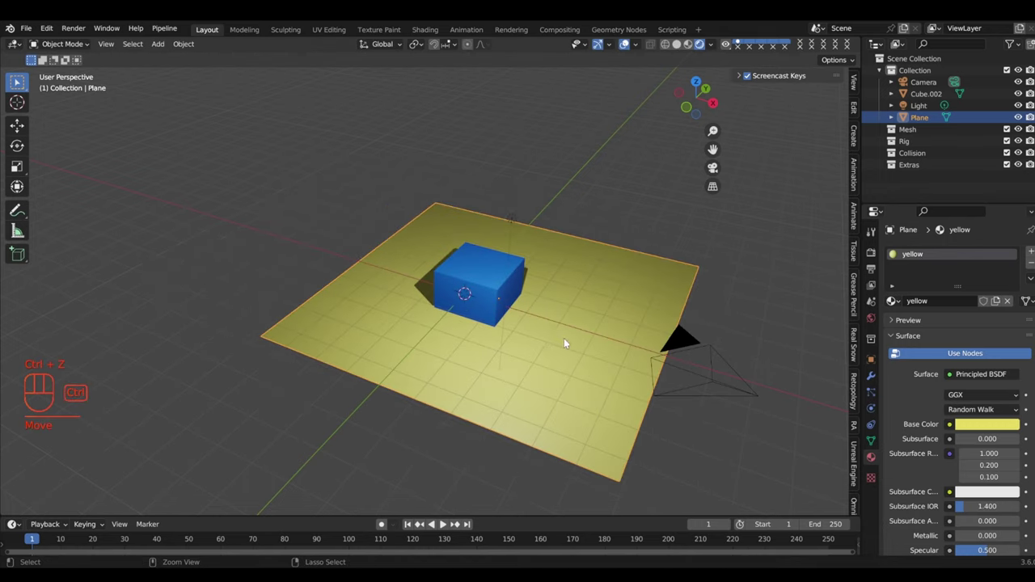
left_click_drag(583, 383, 532, 357)
left_click(474, 319)
left_click_drag(508, 336, 530, 363)
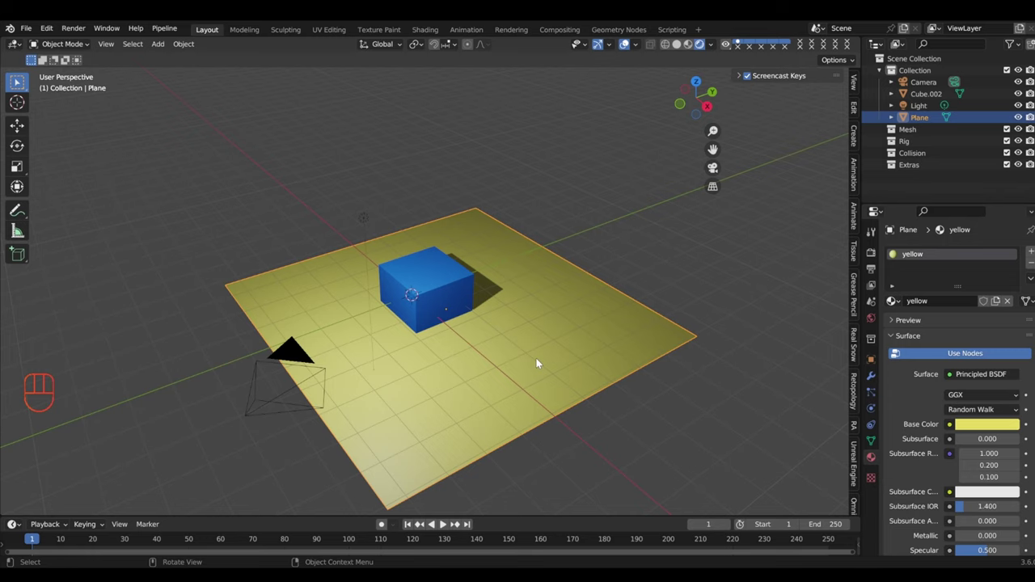
key("KP_0")
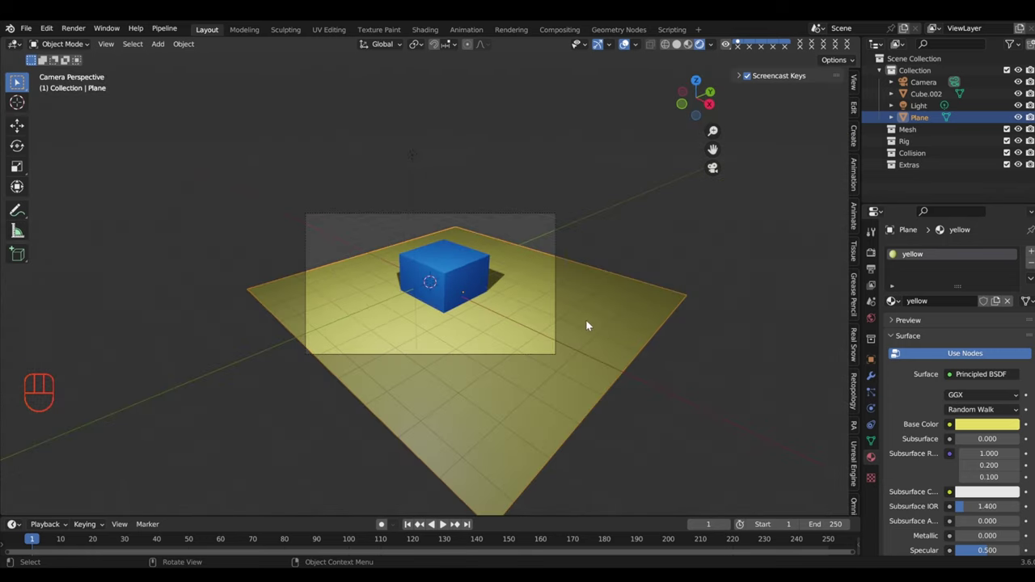
Step: Scale the yellow plane up about 2.77x into a broad ground
left_click(580, 318)
key("g")
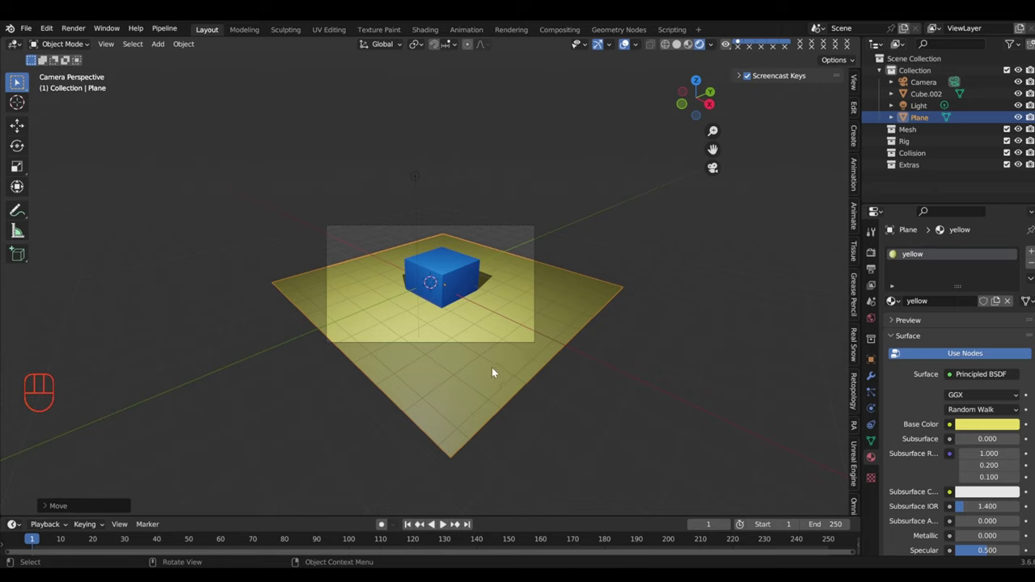
key("s")
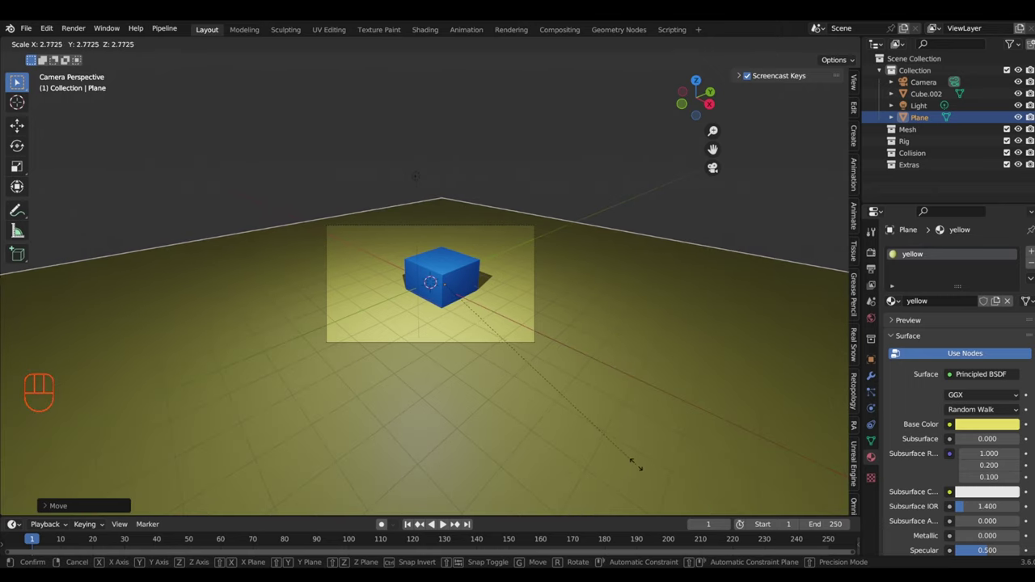
left_click(568, 404)
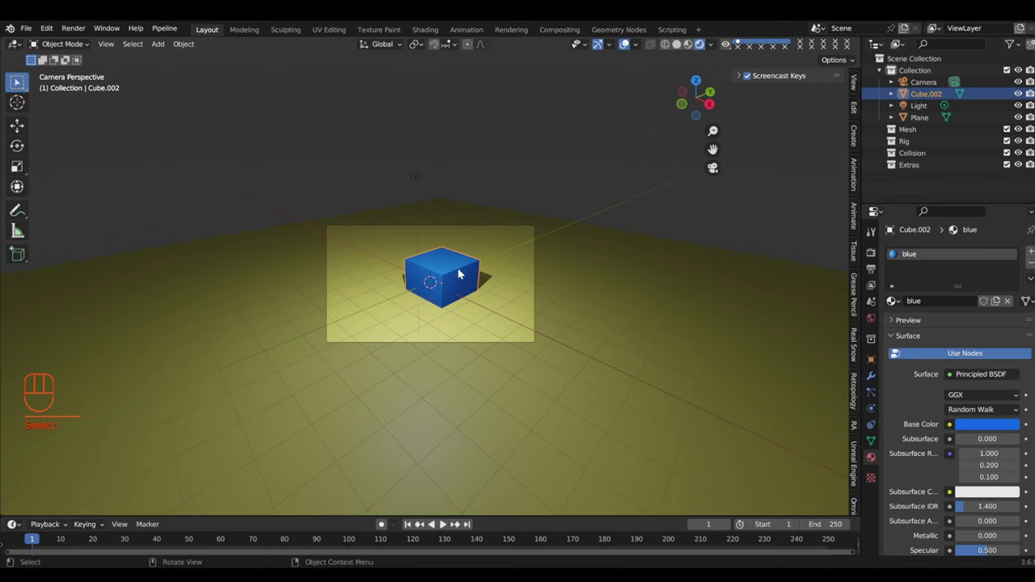
Step: Select the flat blue box and stretch it on Z to make it a full cube
left_click(470, 254)
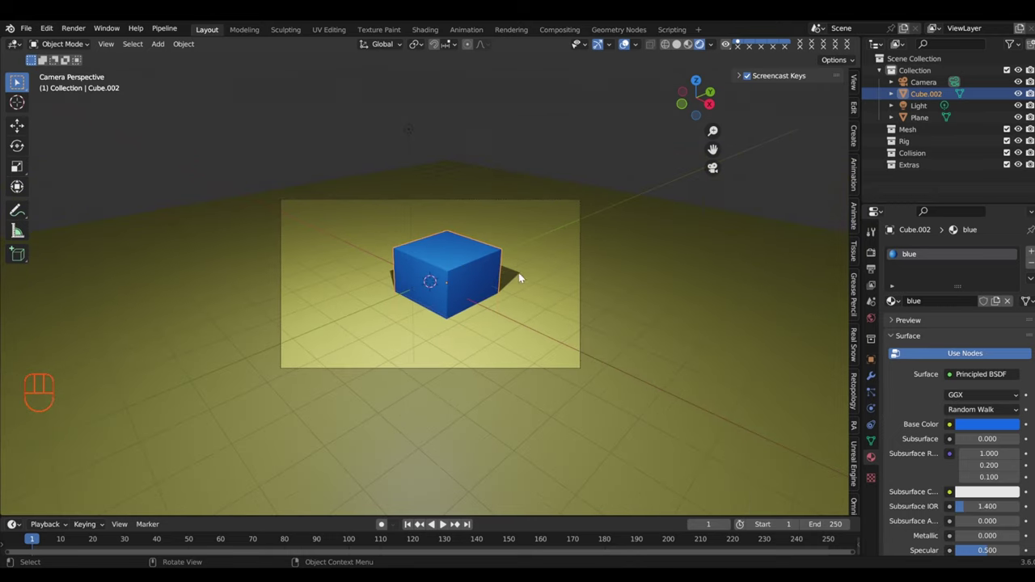
left_click_drag(472, 300, 546, 326)
left_click_drag(532, 296, 522, 289)
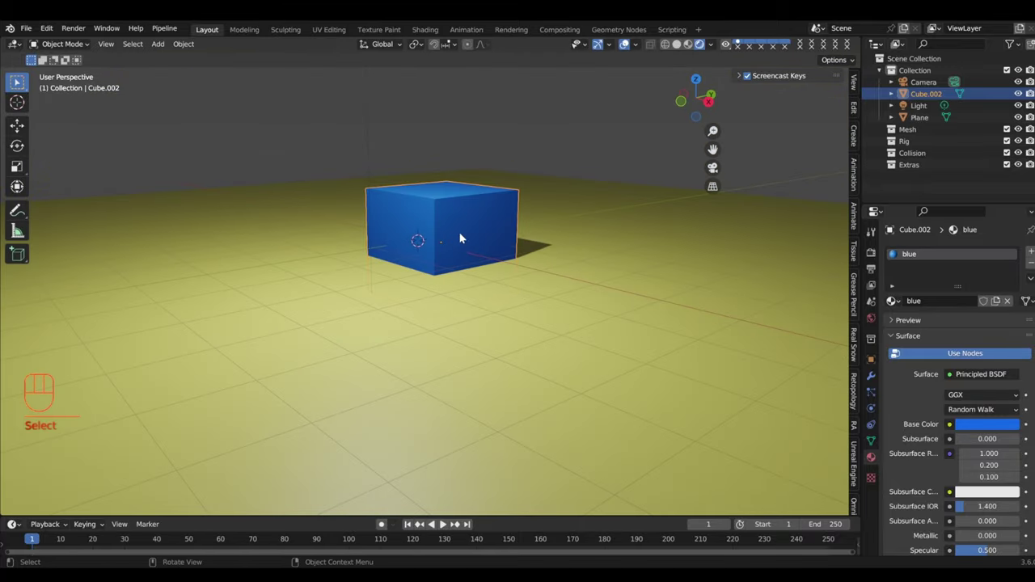
key("g")
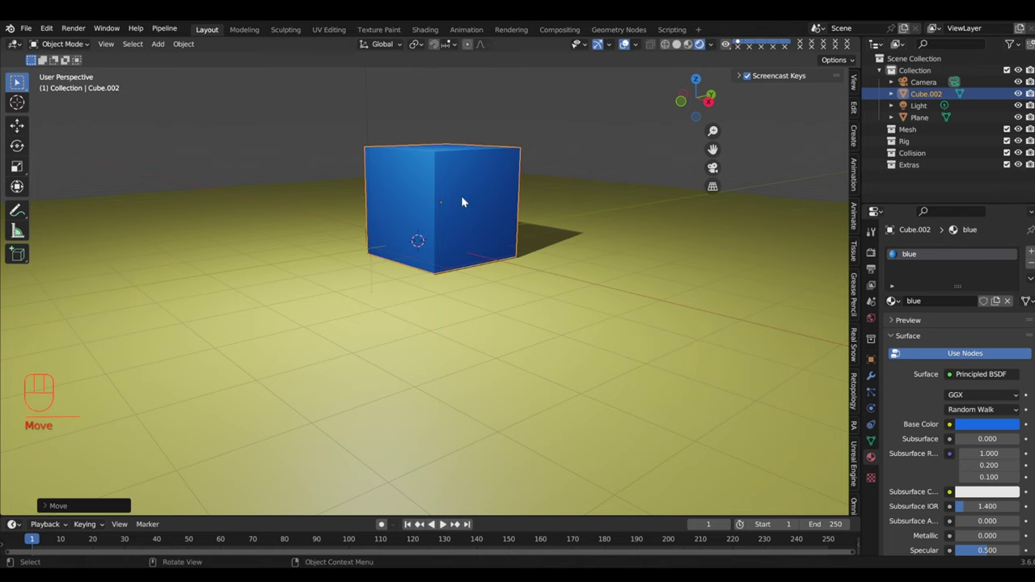
Step: Move the blue cube about 0.28 m along Z so it sits on the plane
left_click_drag(519, 321, 538, 338)
left_click_drag(552, 308, 546, 295)
key("g")
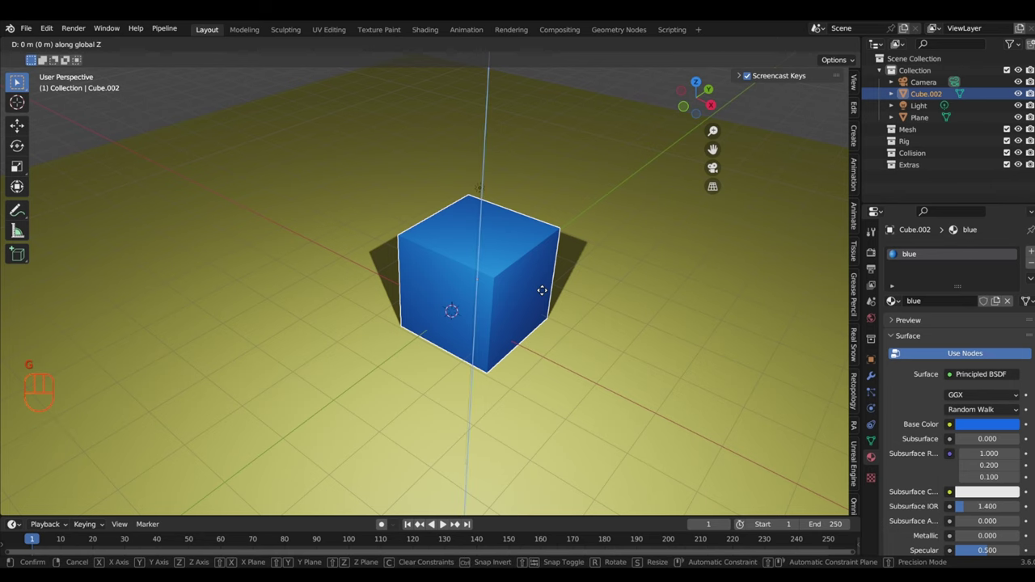
left_click_drag(668, 328, 378, 342)
key("g")
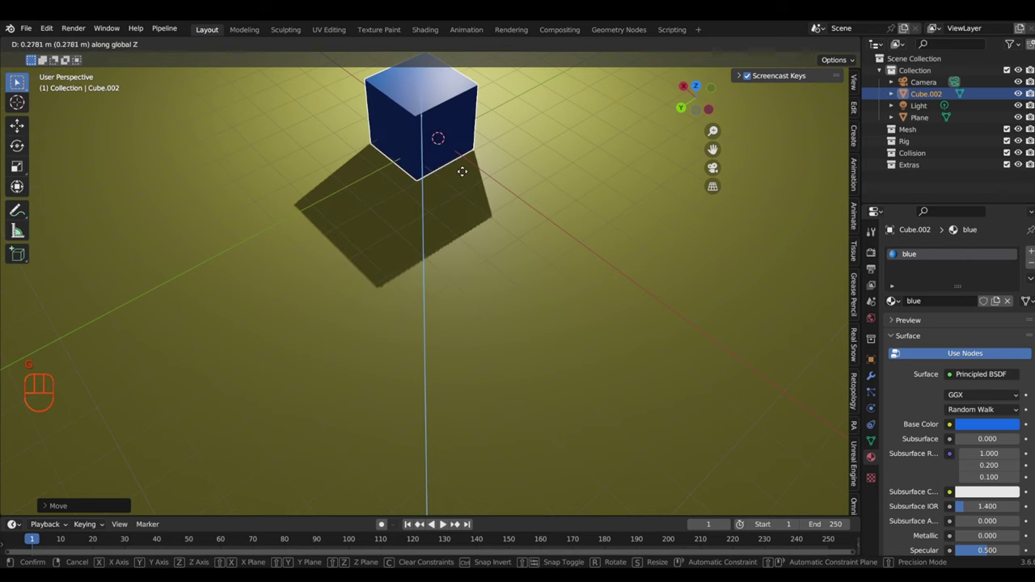
Step: Select the yellow plane and start moving it along X
left_click_drag(387, 227, 559, 196)
left_click(481, 349)
left_click_drag(513, 366, 546, 353)
left_click(540, 353)
key("g")
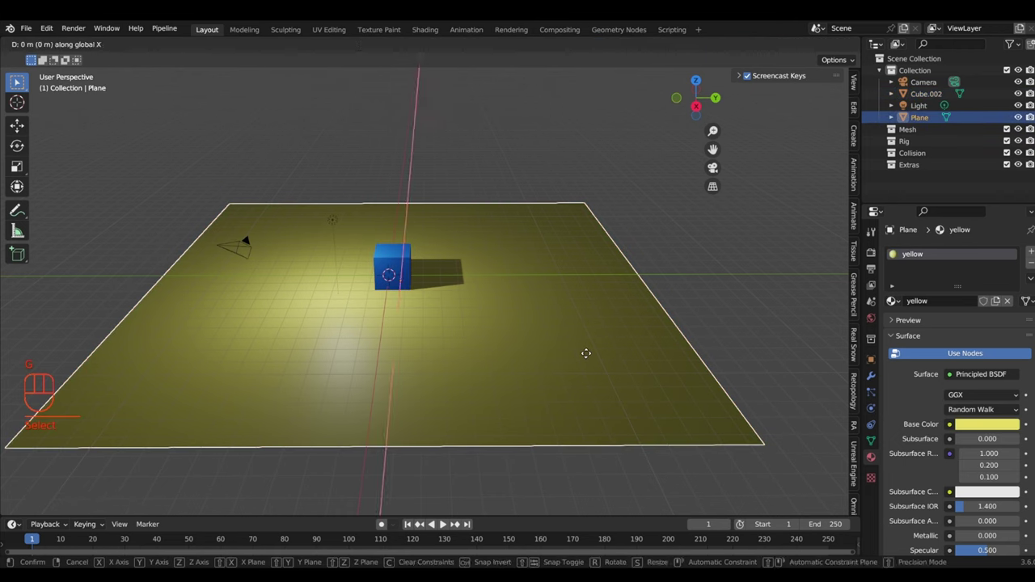
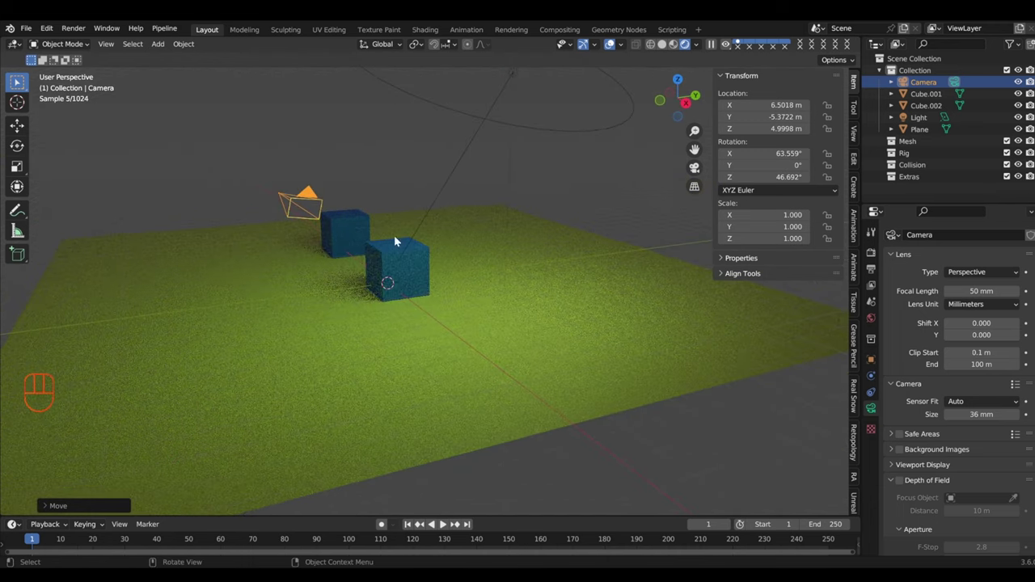
Step: Match Cube.001's Y location to Cube.002's in the N panel so both cubes share one depth
left_click(367, 256)
left_click(393, 256)
left_click_drag(499, 271, 548, 287)
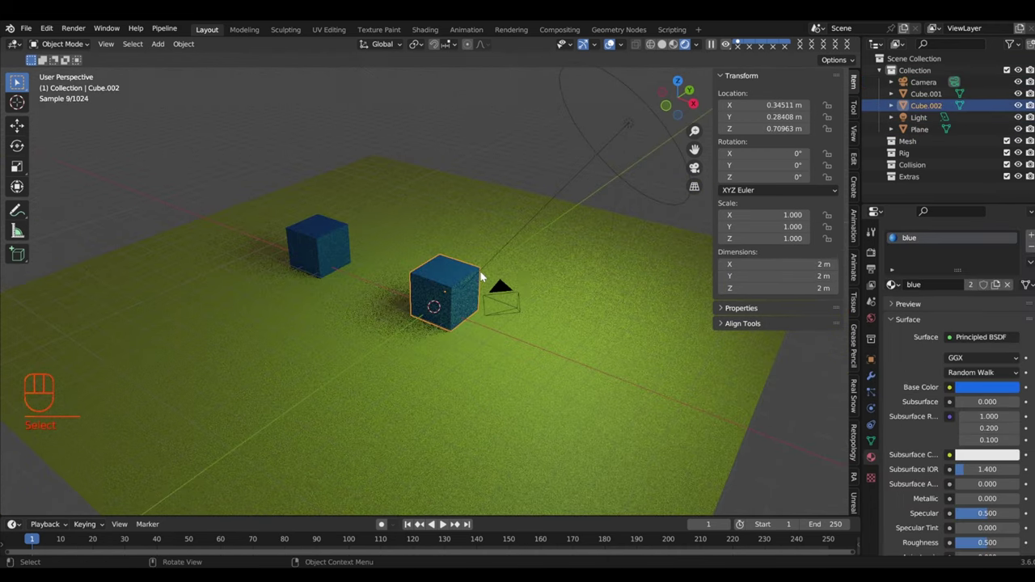
left_click(247, 196)
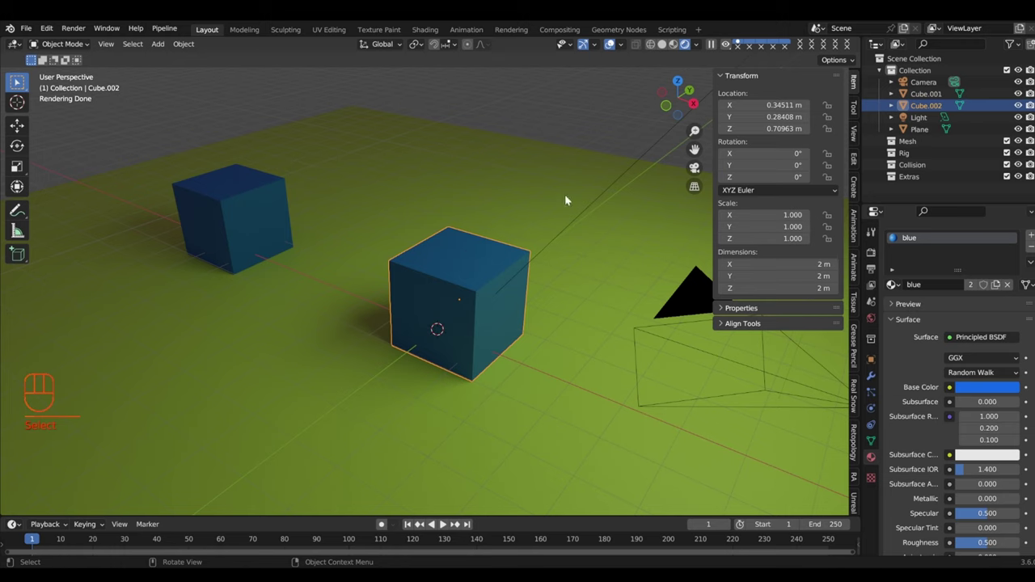
left_click(470, 253)
left_click(237, 190)
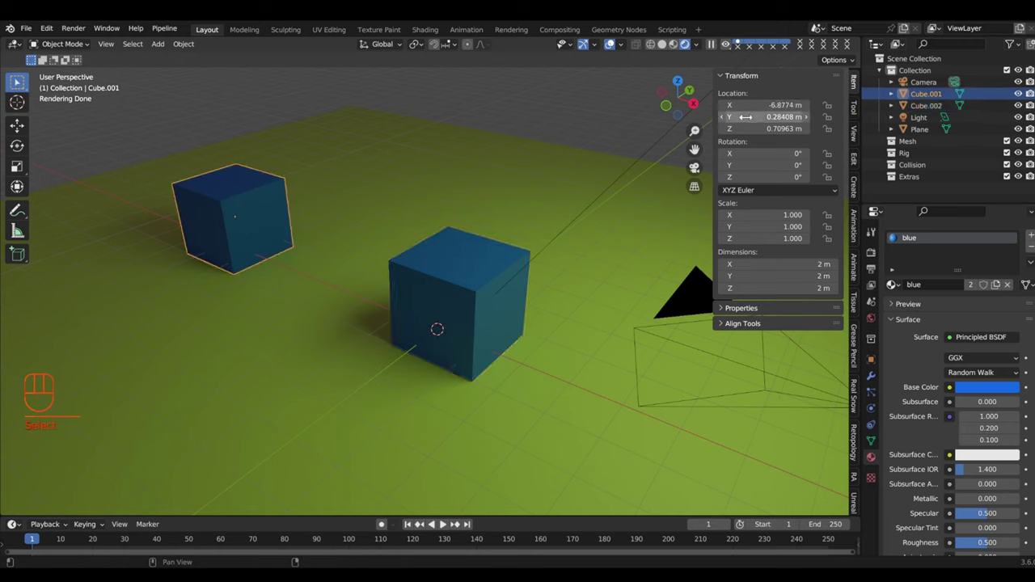
Step: Nudge the front cube slightly with G and switch to top view over both cubes
left_click(503, 264)
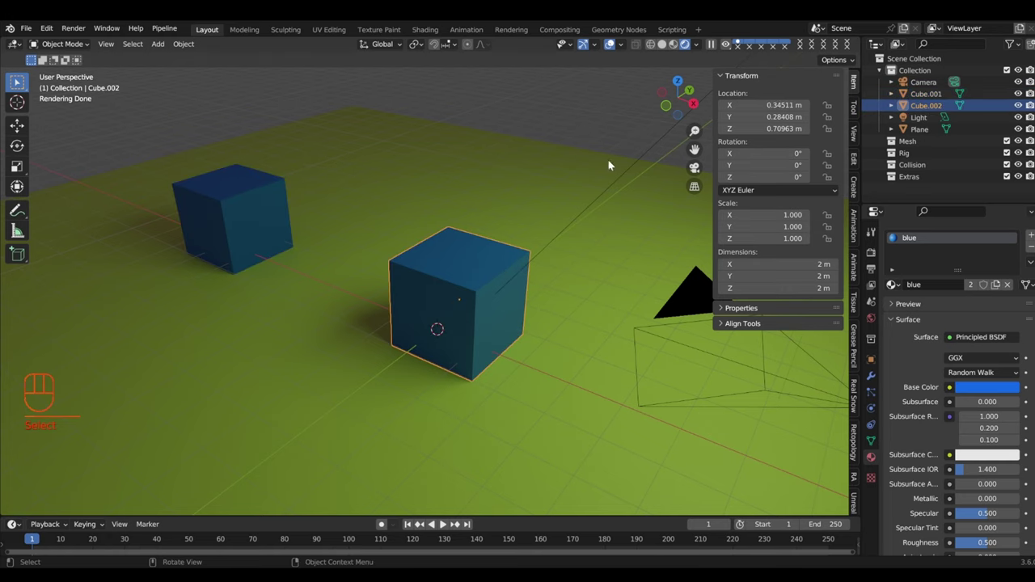
left_click_drag(477, 272, 458, 276)
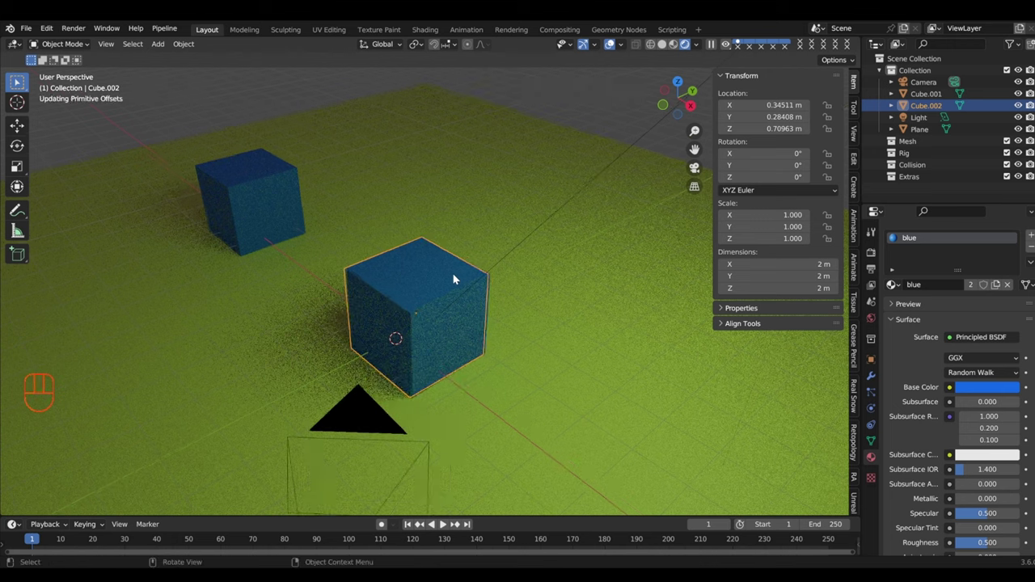
middle_click(452, 289)
key("g")
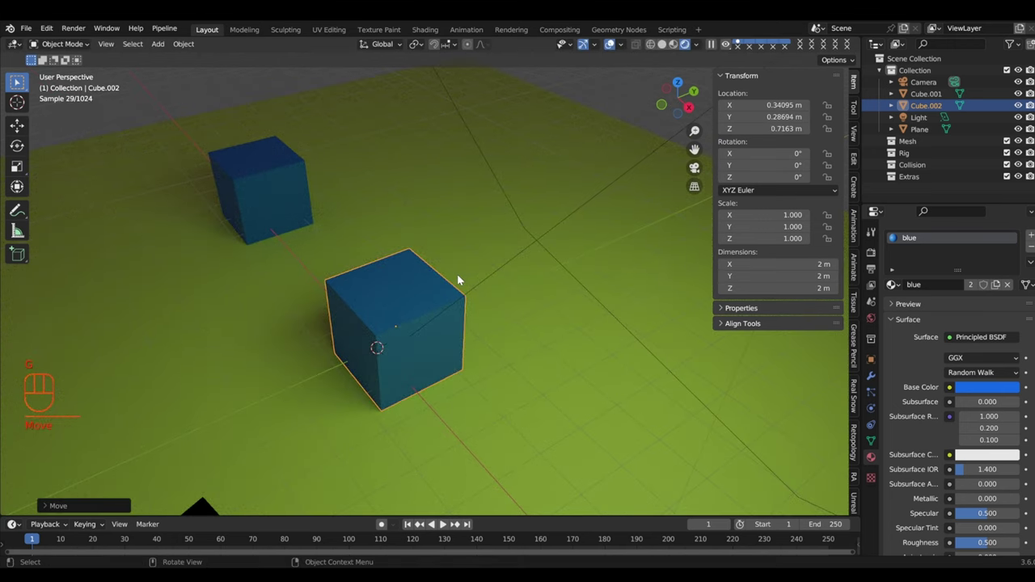
key("KP_7")
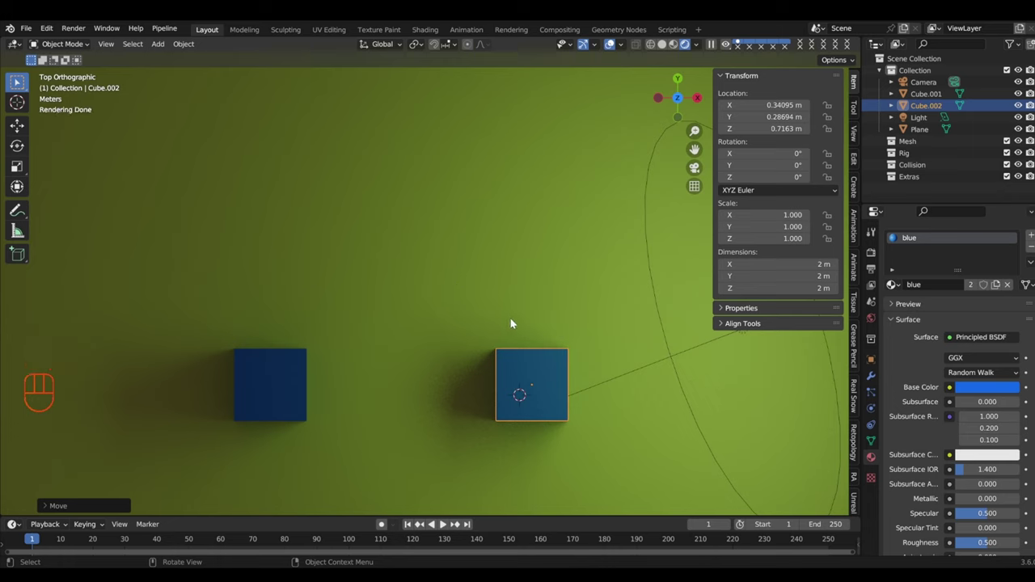
key("r")
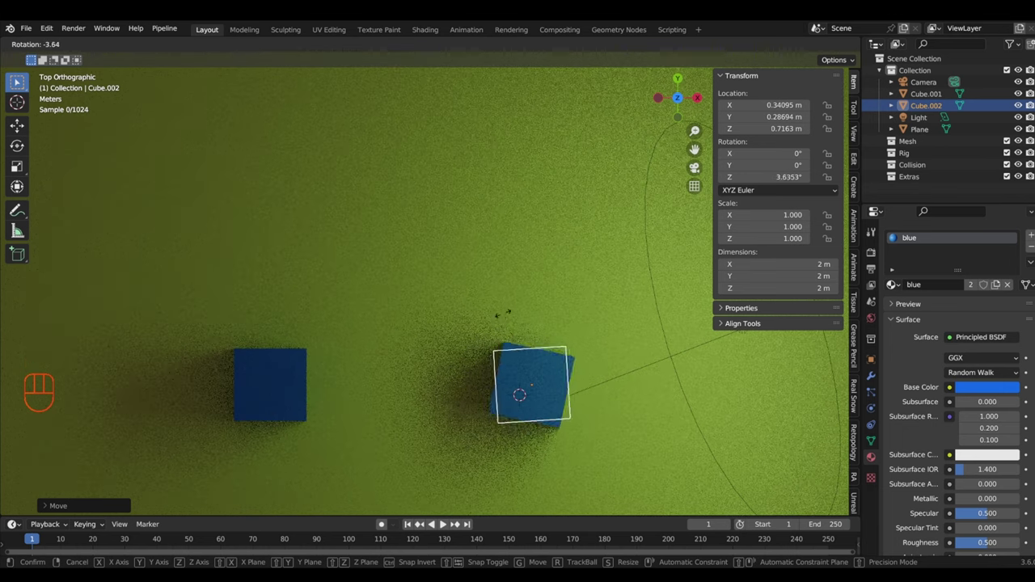
key("r")
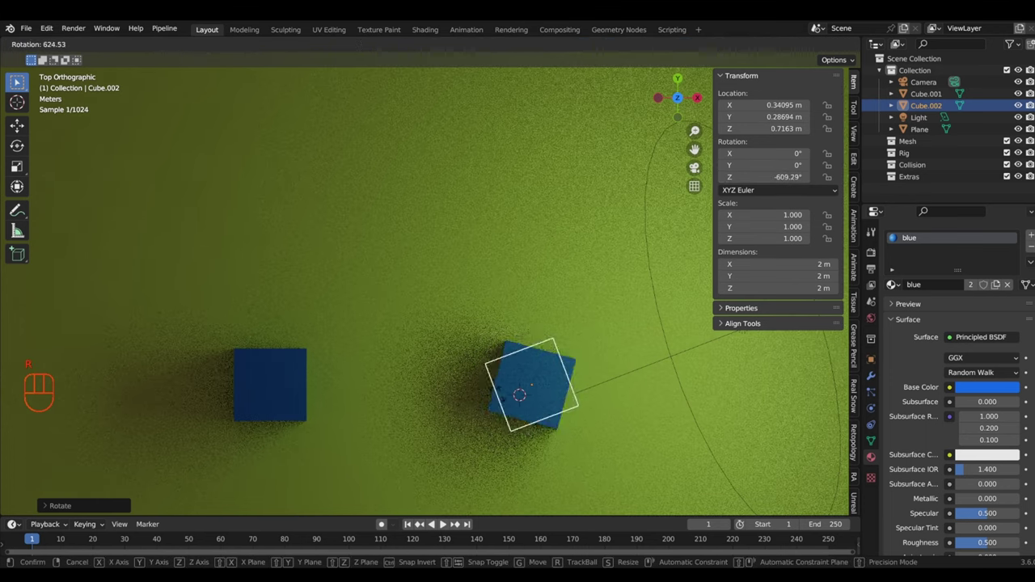
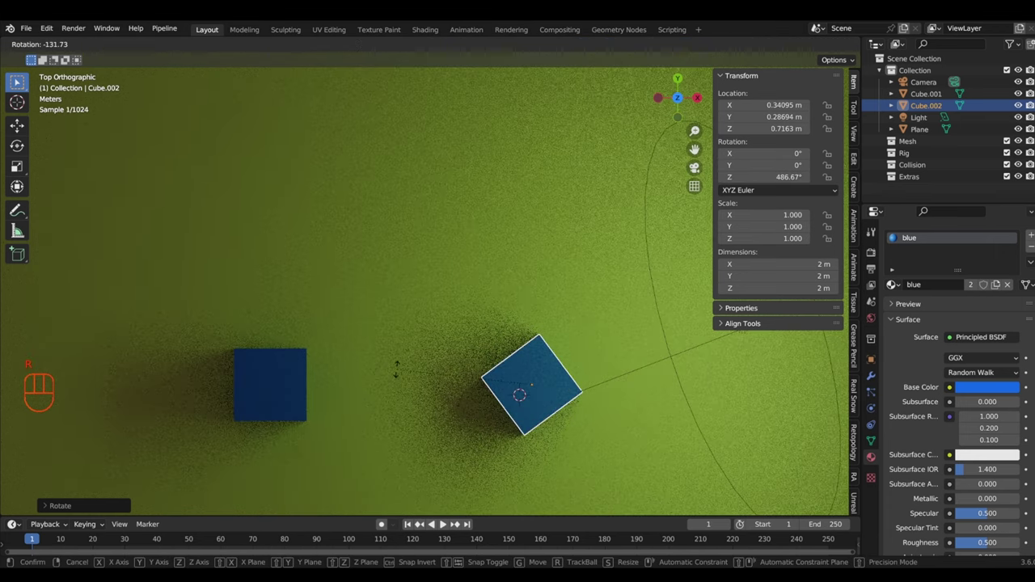
key("r")
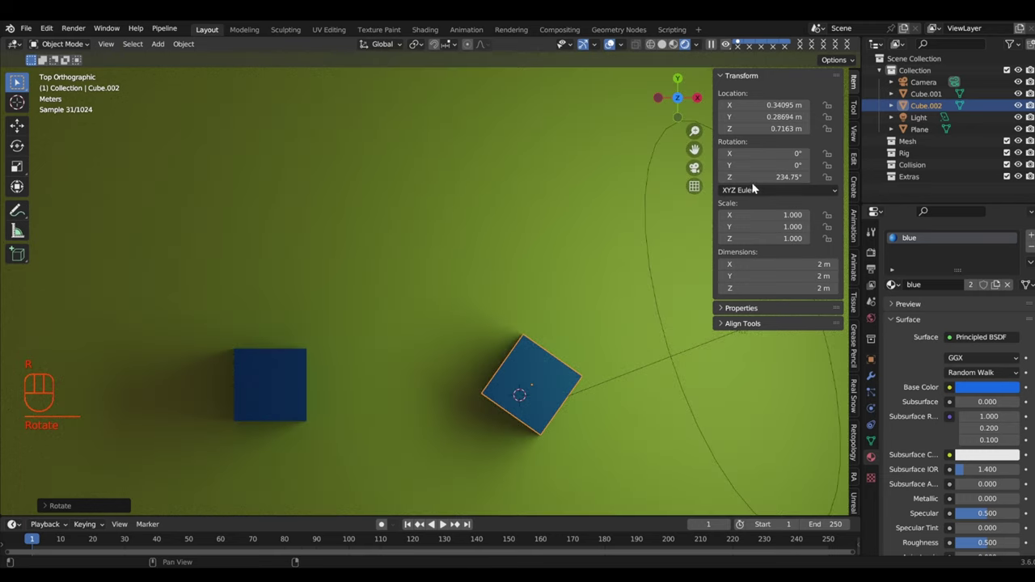
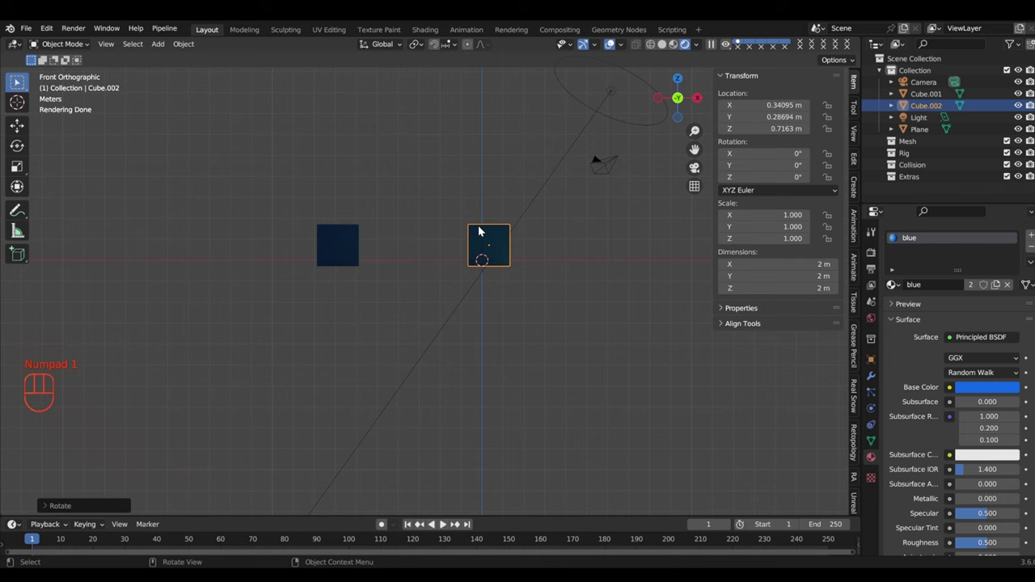
Step: Orbit to look down on the cubes and zoom out to see both on the plane
left_click_drag(544, 221, 543, 299)
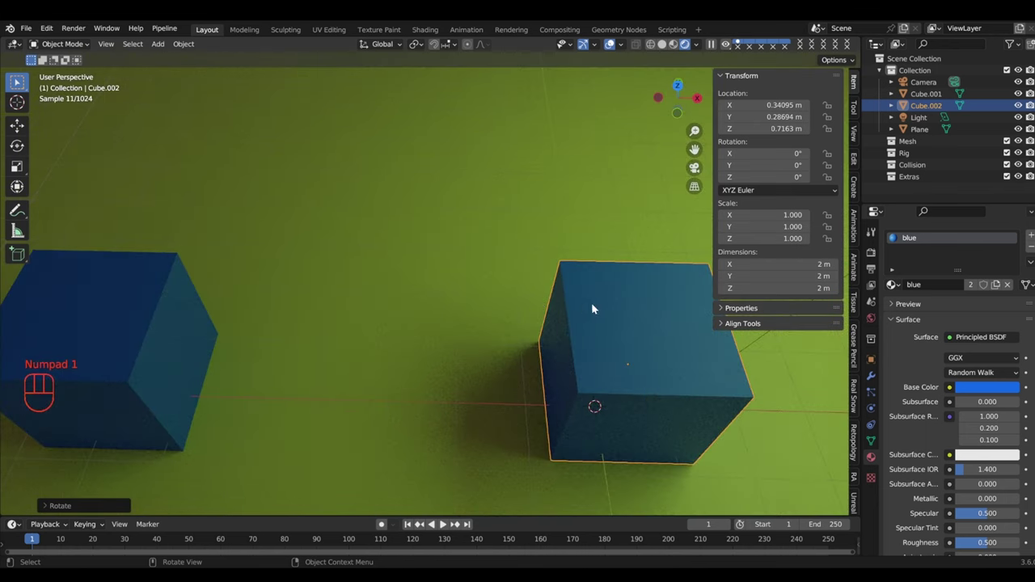
left_click_drag(599, 300, 576, 287)
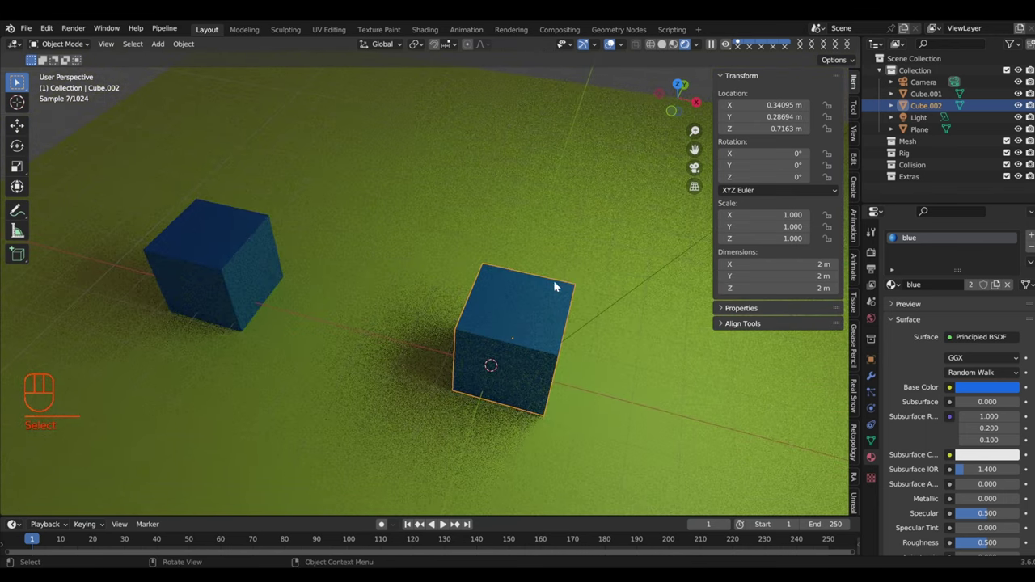
middle_click(509, 282)
type("se")
left_click_drag(498, 294, 517, 274)
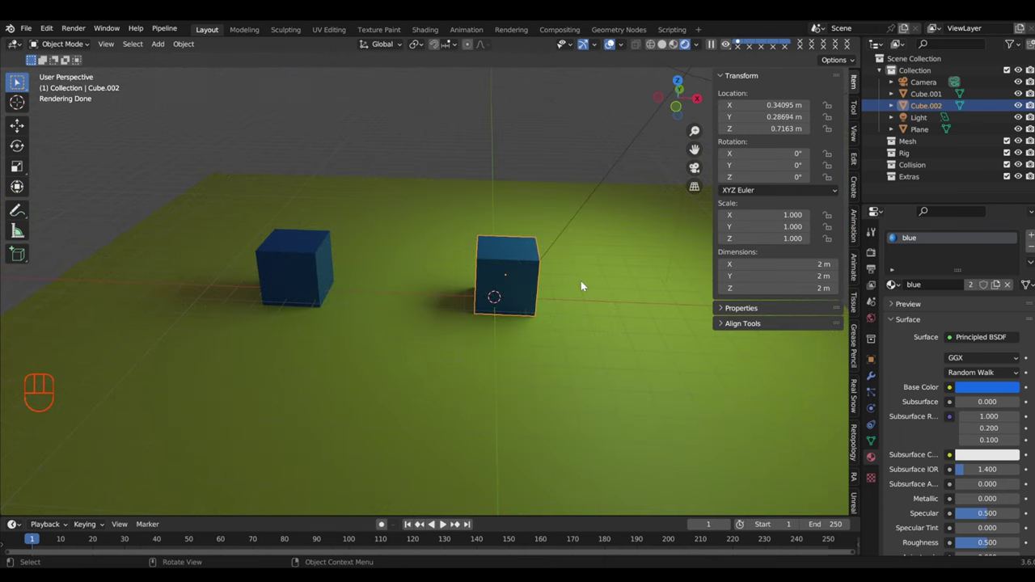
Step: Test several scales on Cube.002 with S, undo the stretched width, then shrink it to about 2.37 m
key("s")
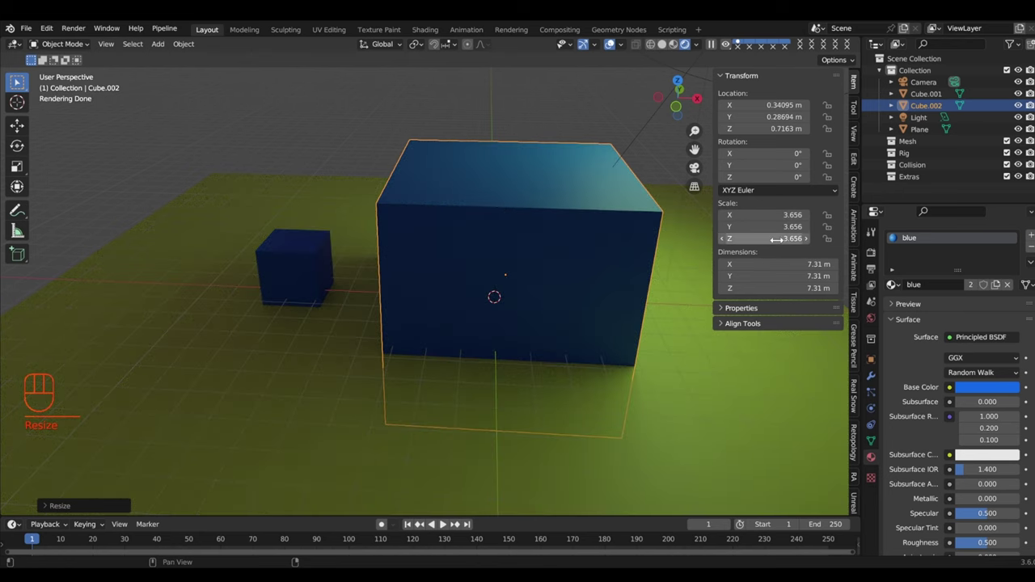
key("s")
key("s")
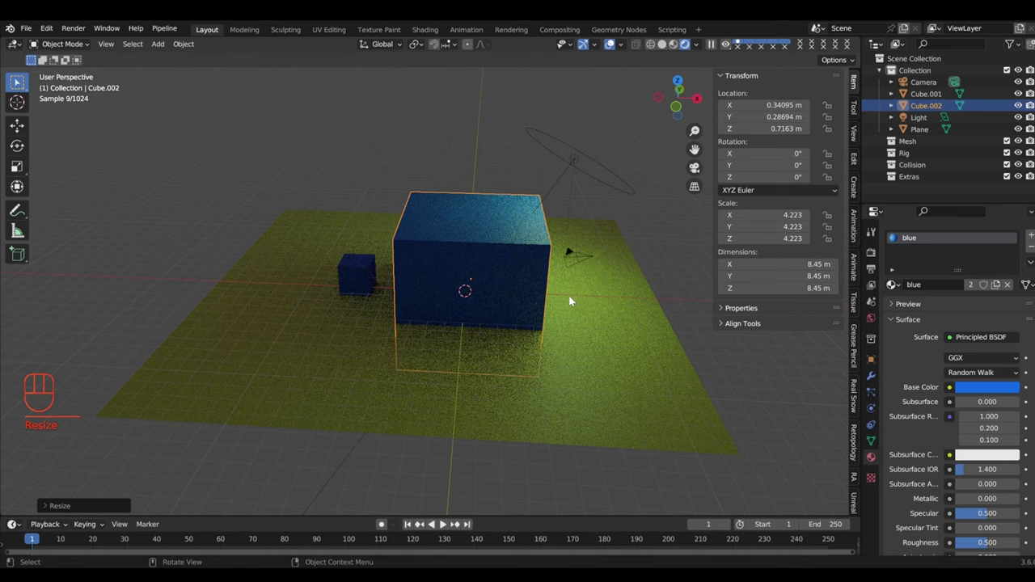
key("s")
key("s")
key("s")
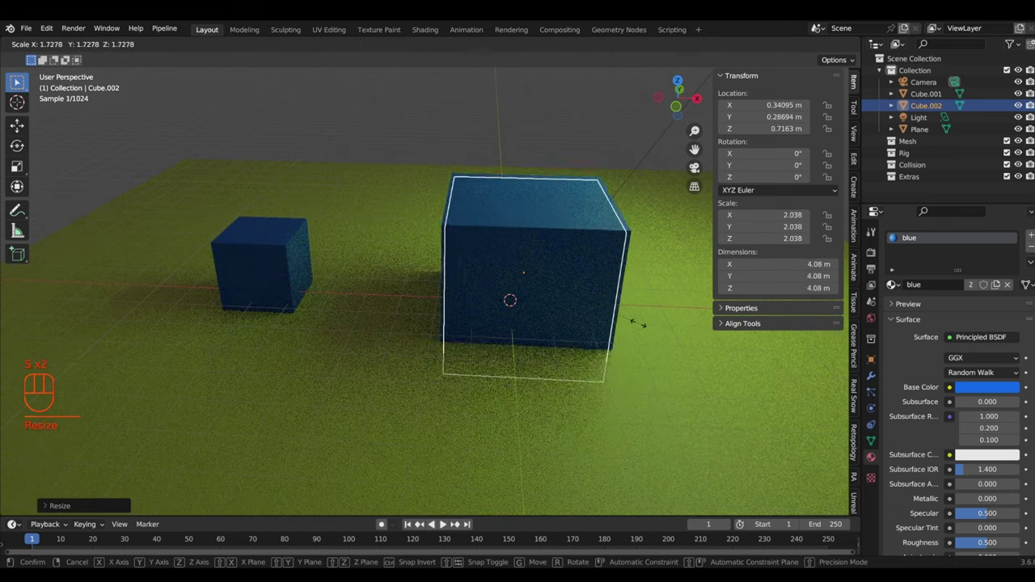
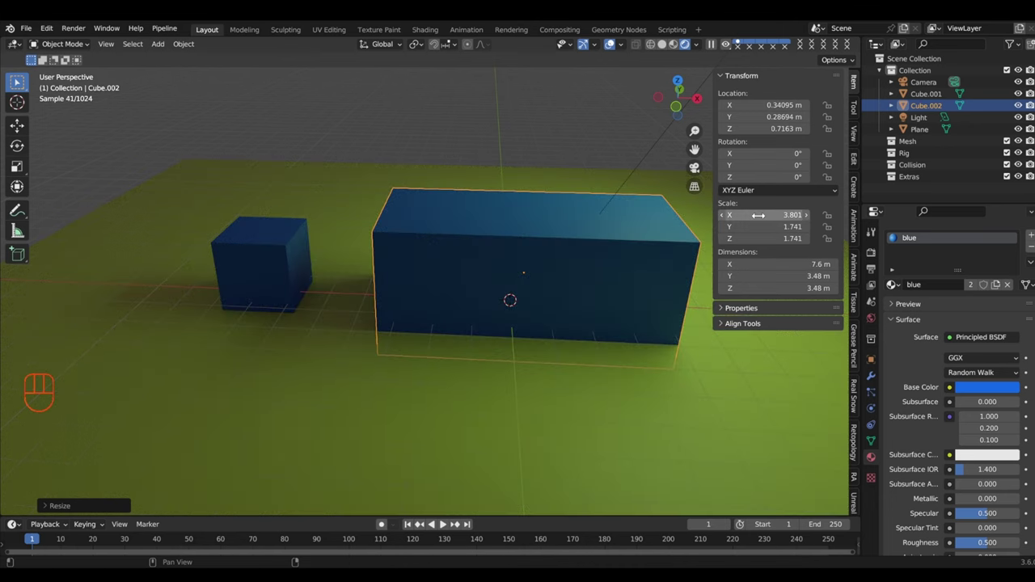
key("ctrl+z")
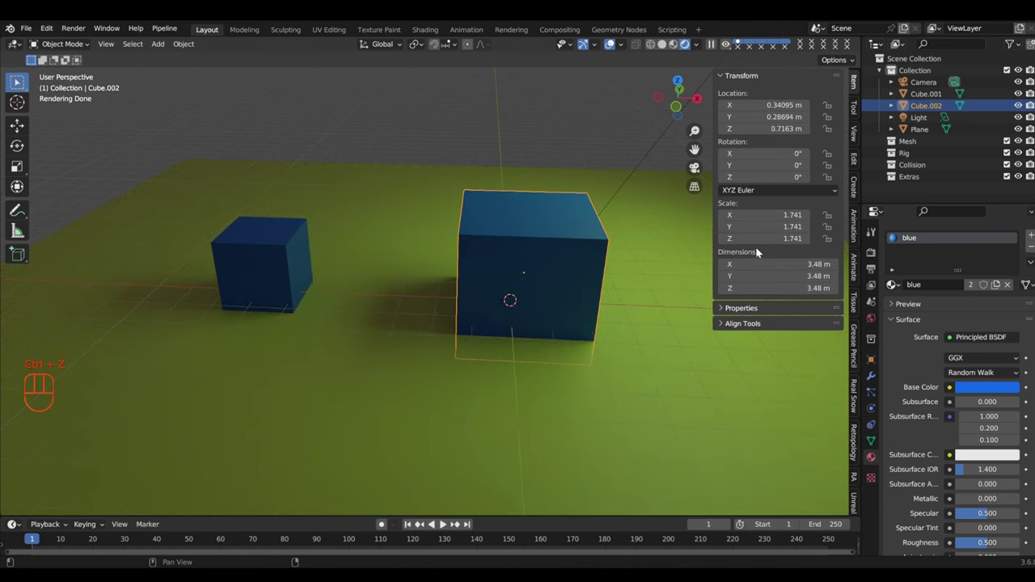
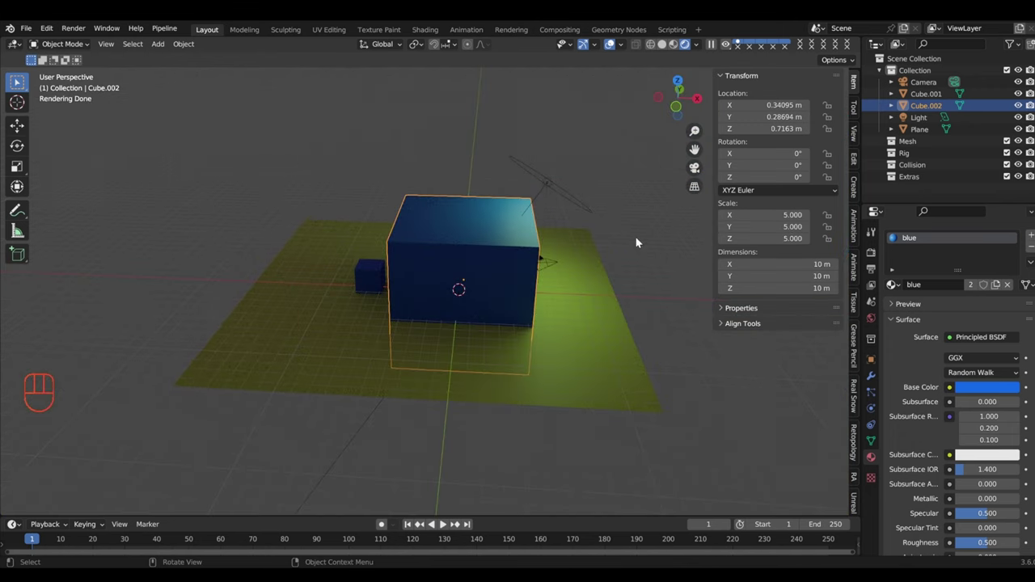
key("s")
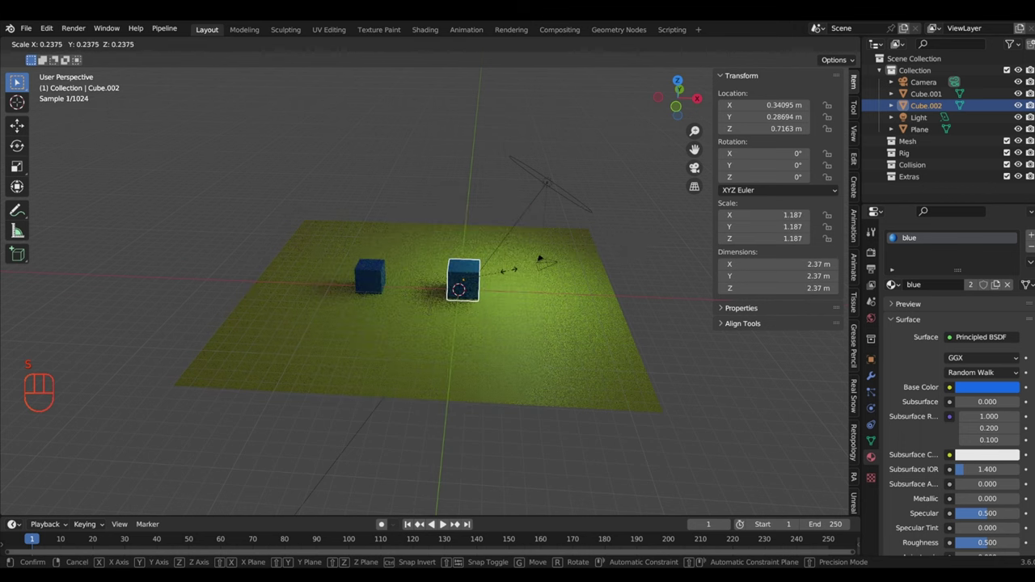
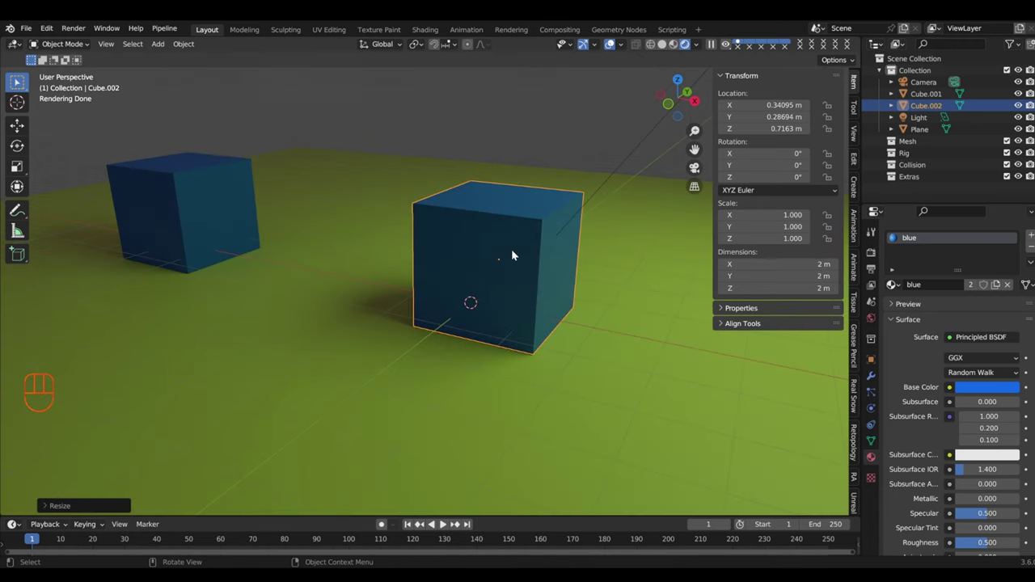
Step: Zoom out to see both cubes after resetting Cube.002's scale to 1.000
left_click_drag(518, 256, 540, 263)
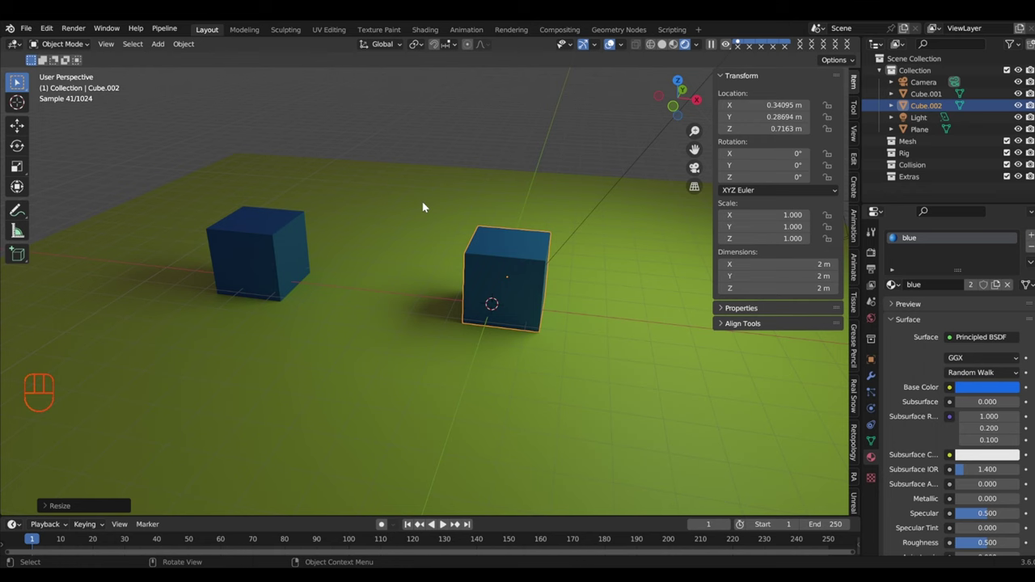
Step: Add an Ico Sphere and move it about 3.94 m along X to sit beside the nearer cube
key("shift+a")
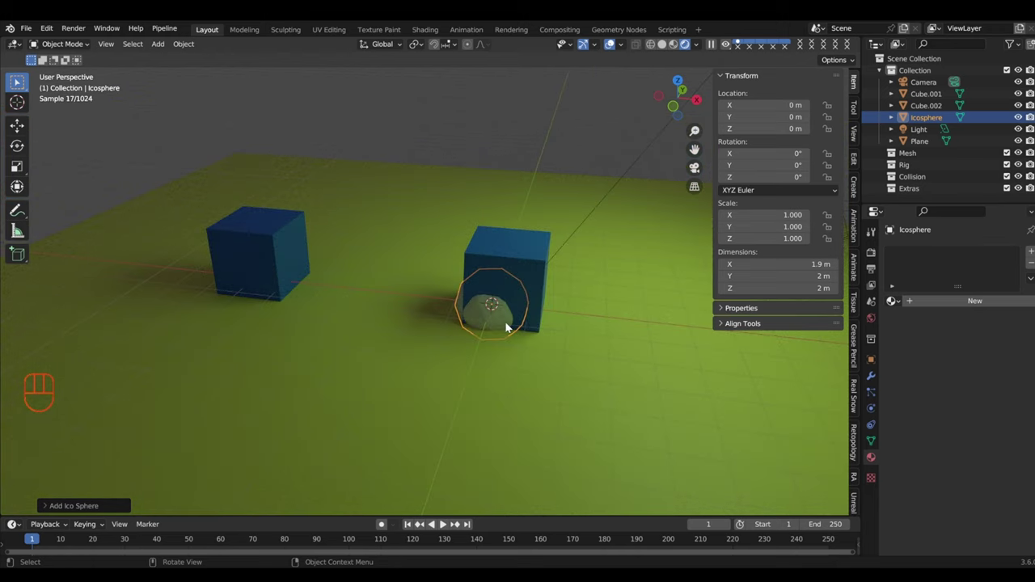
key("g")
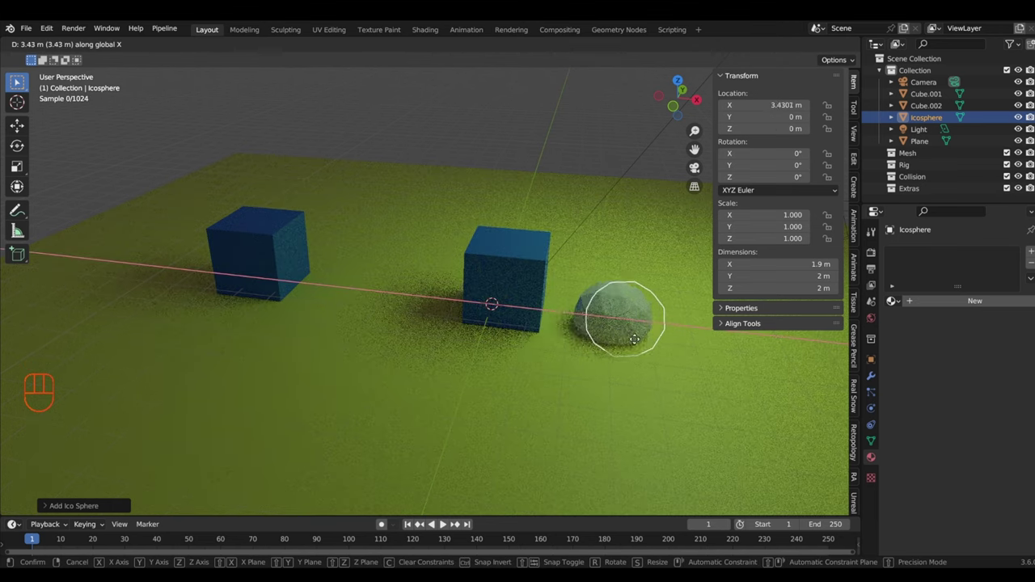
left_click_drag(645, 371, 595, 353)
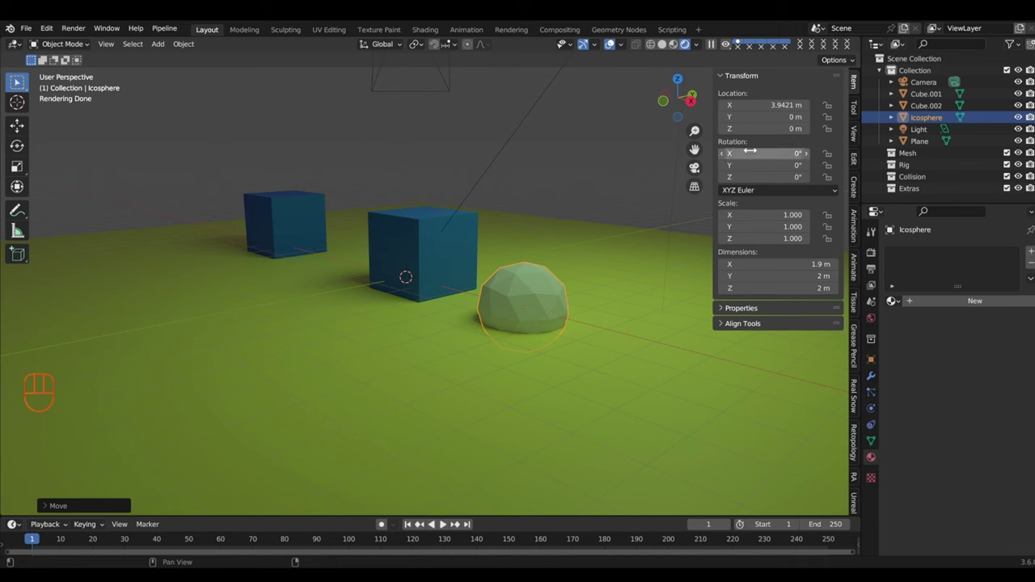
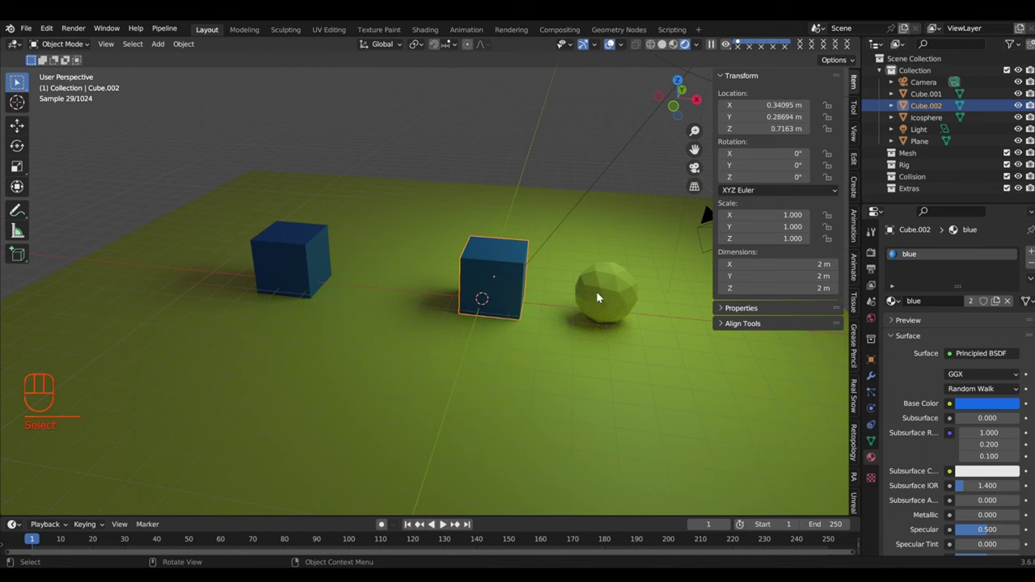
Step: Look through the camera, select it and move it back to frame both cubes and the icosphere
left_click_drag(649, 278, 625, 276)
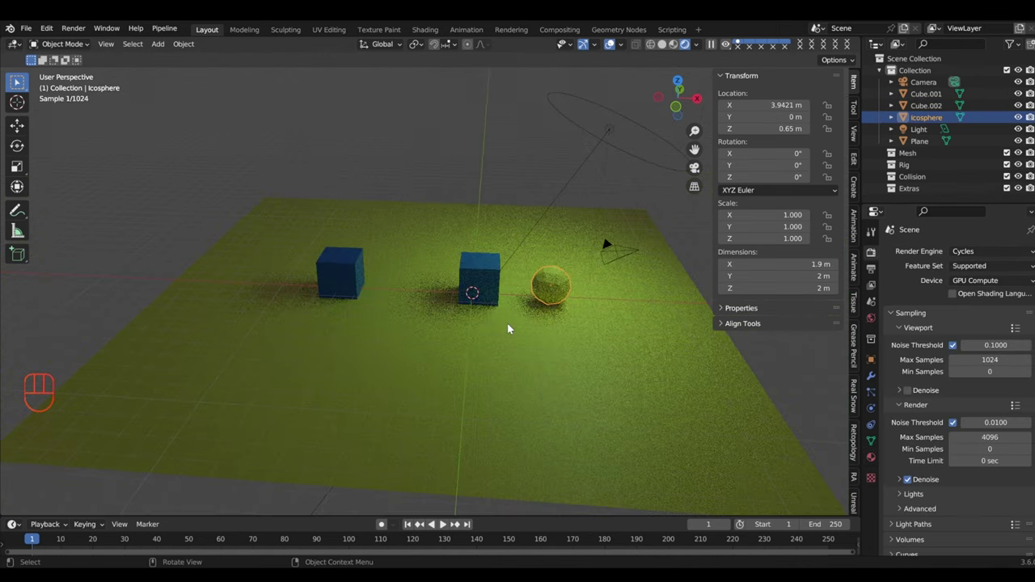
key("KP_0")
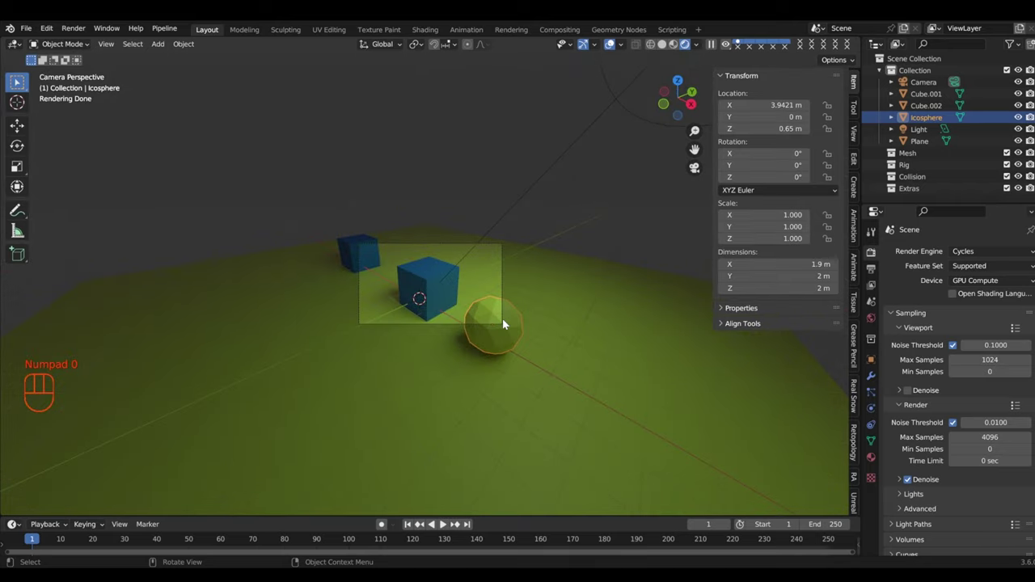
left_click(491, 248)
left_click(487, 247)
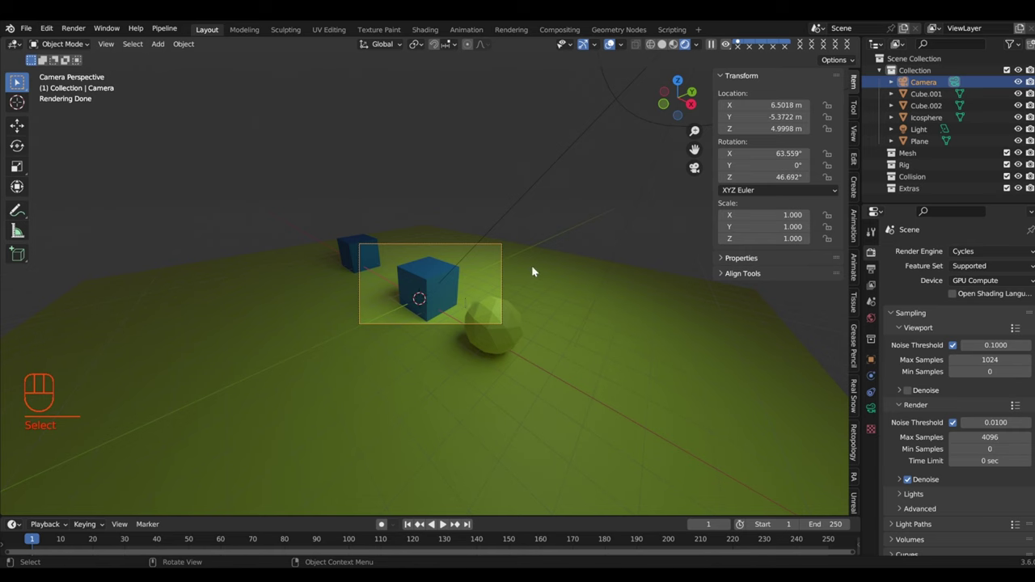
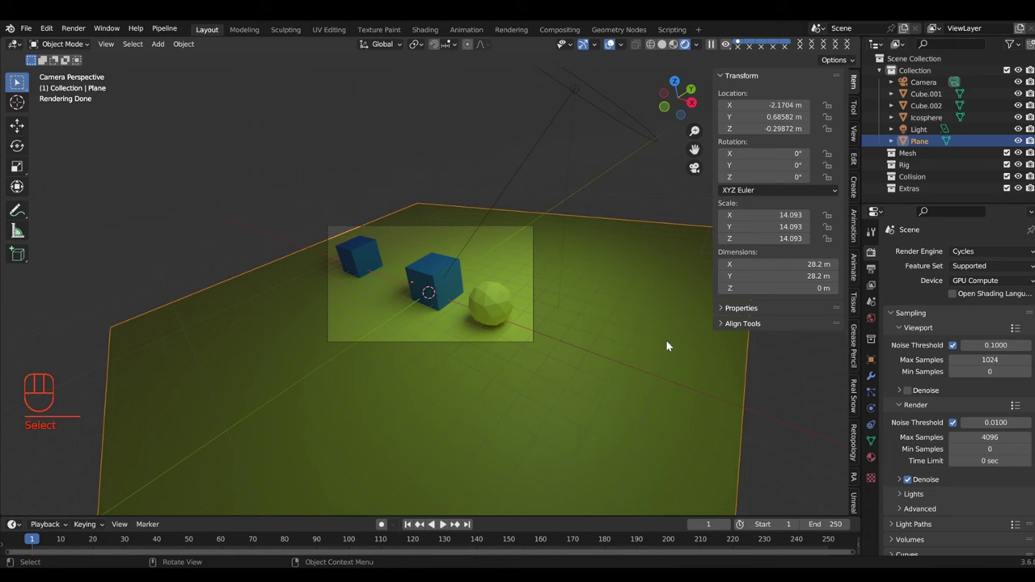
key("g")
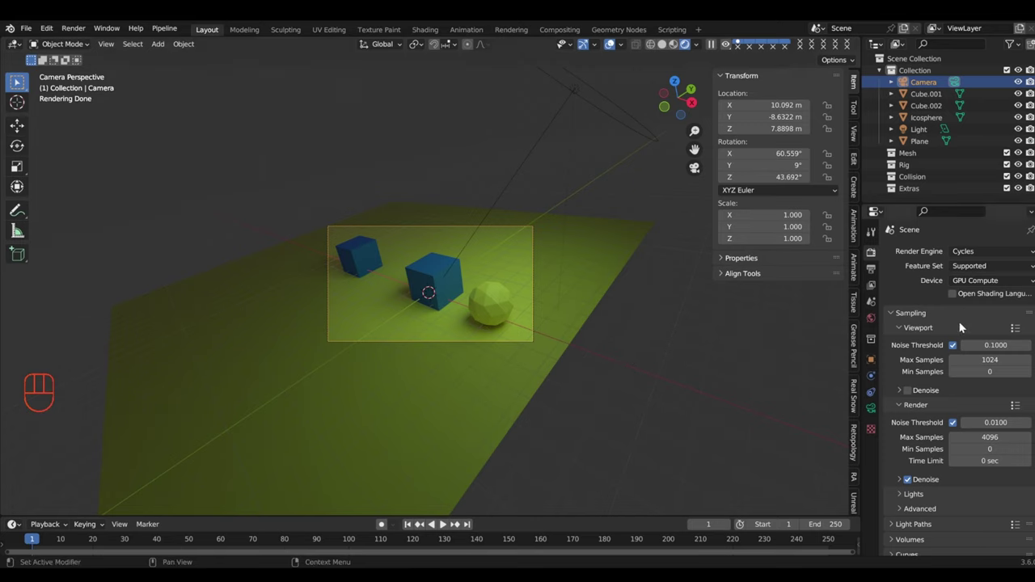
Step: Show the output settings with 1920×1080, 24 fps PNG render
left_click(872, 271)
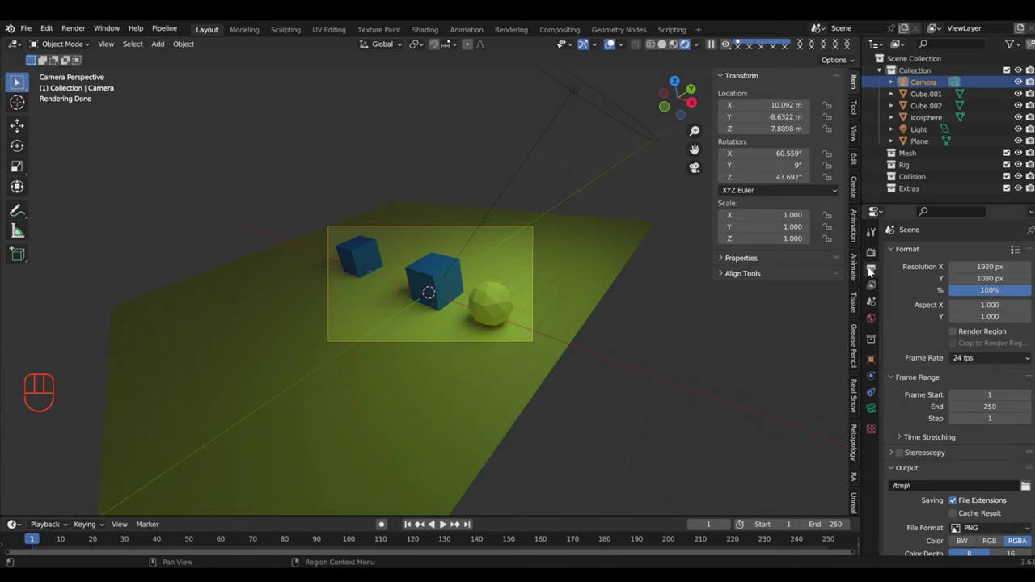